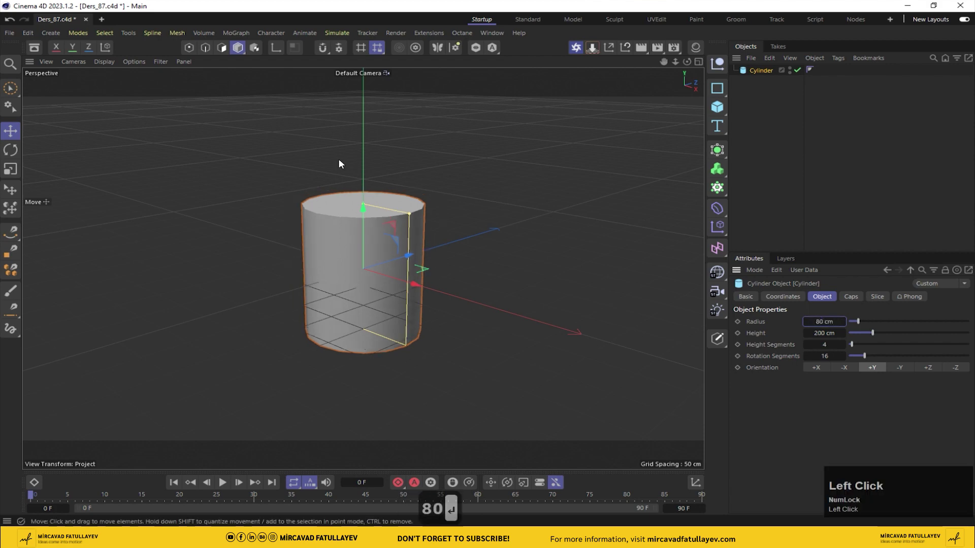
# Step: Show the cylinder's mesh lines and fillet its caps with a 0.5 cm radius
pyautogui.click(110, 65)
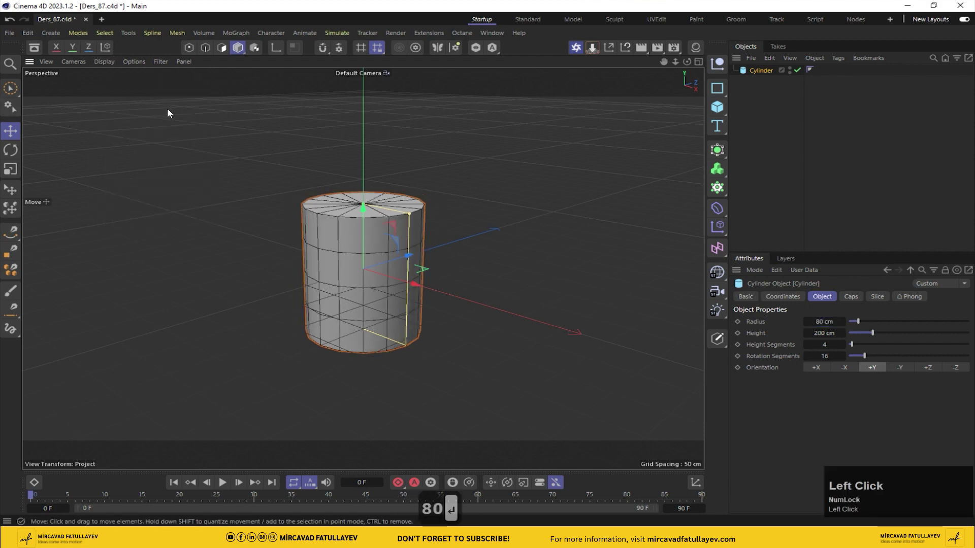
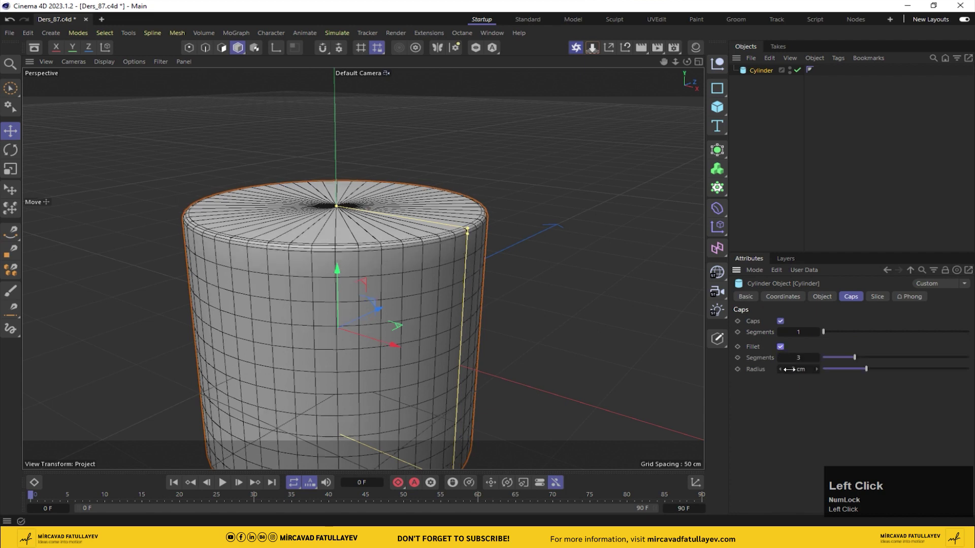
pyautogui.write('0.5')
pyautogui.press('Return')
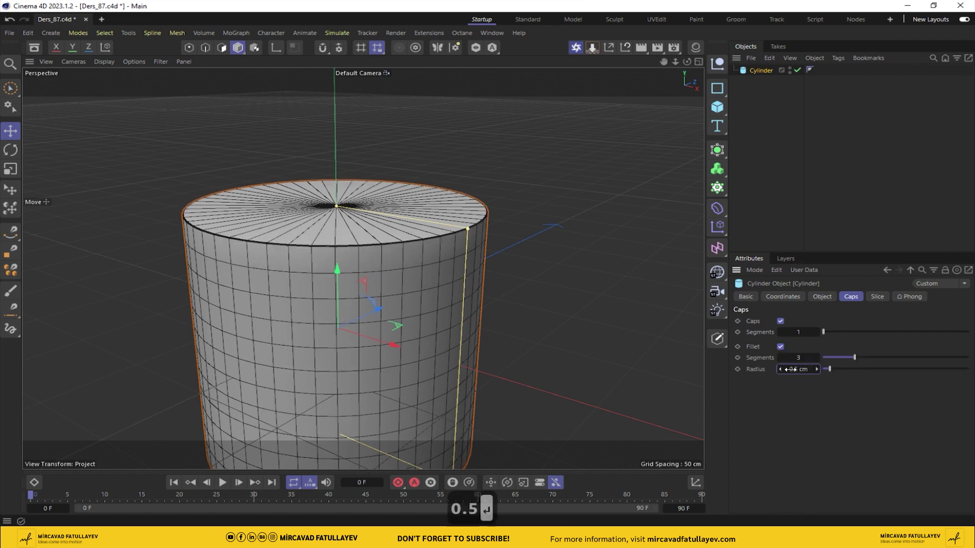
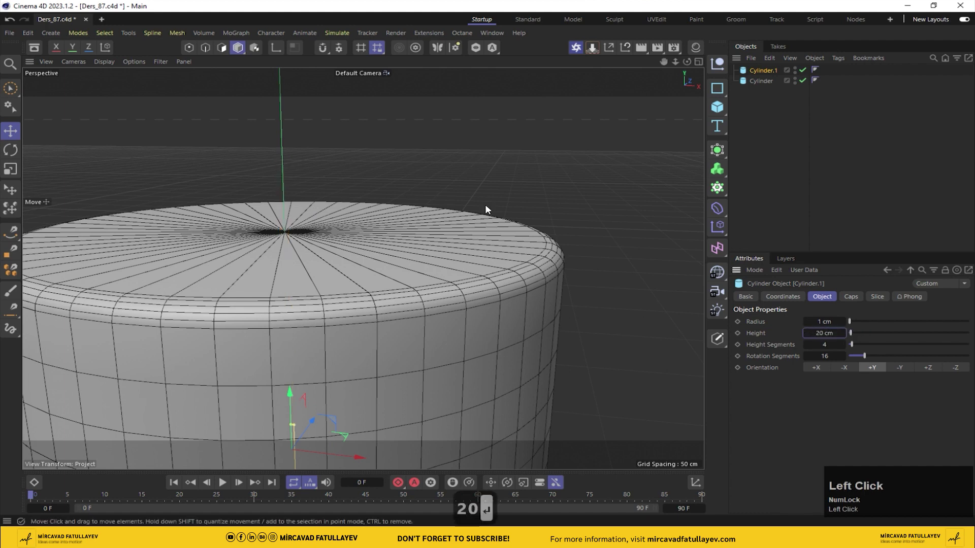
# Step: Check the main candle cylinder's settings and switch to the four-view layout
pyautogui.click(768, 83)
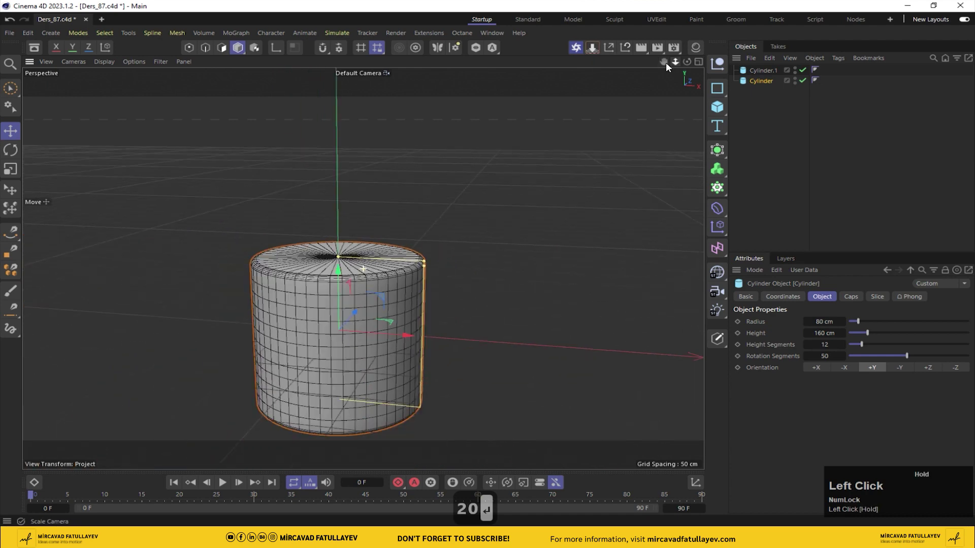
pyautogui.middleClick(563, 165)
# Step: Select the wick cylinder and frame it closely in a single Perspective view
pyautogui.click(758, 84)
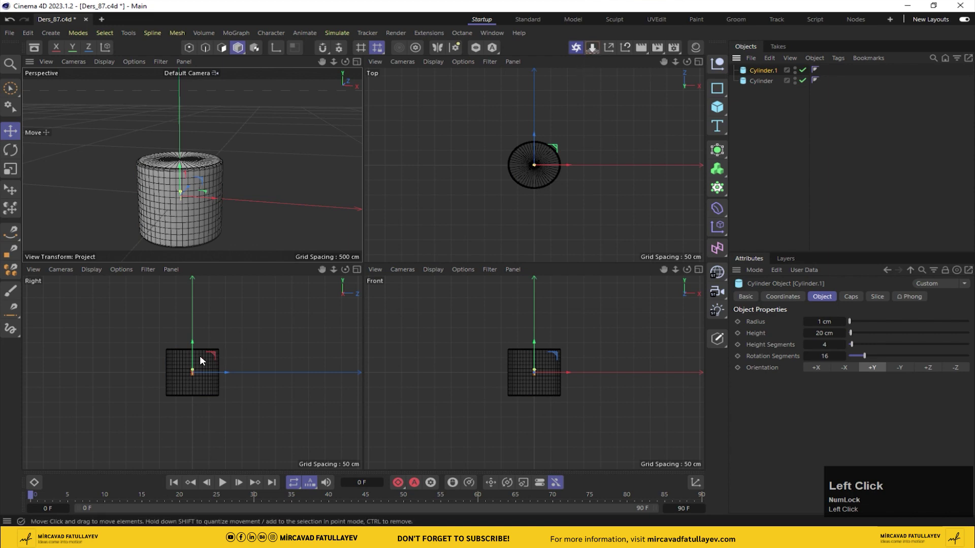
pyautogui.scroll(3)
pyautogui.moveTo(199, 364); pyautogui.dragTo(179, 338)
pyautogui.scroll(3)
pyautogui.moveTo(243, 313); pyautogui.dragTo(173, 167)
pyautogui.middleClick(173, 167)
pyautogui.scroll(3)
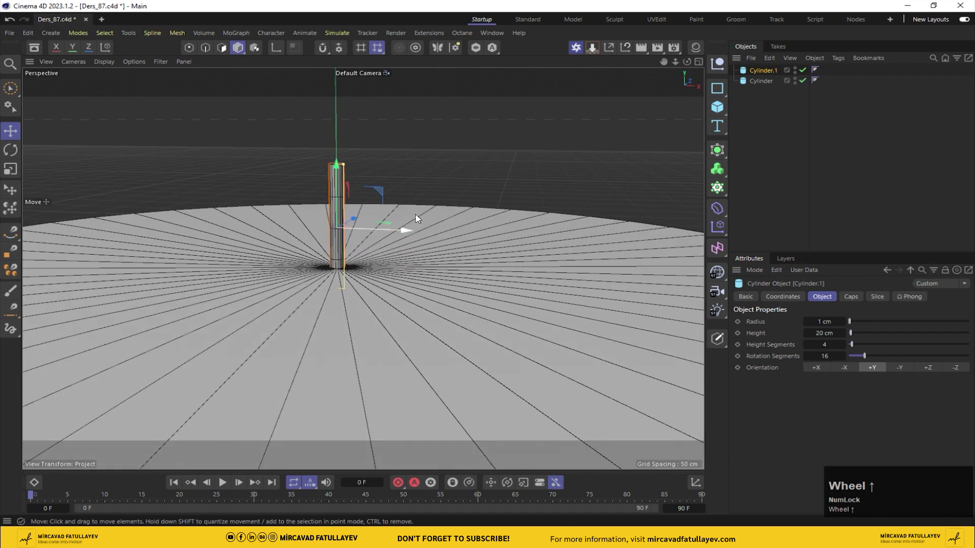
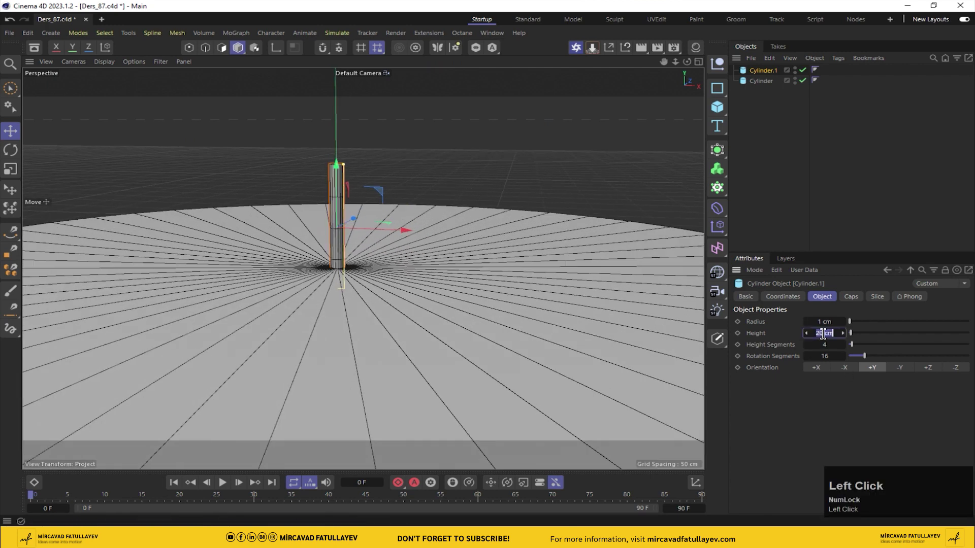
# Step: Set the wick cylinder's height to 15 cm and its height segments to 2
pyautogui.write('15')
pyautogui.press('Return')
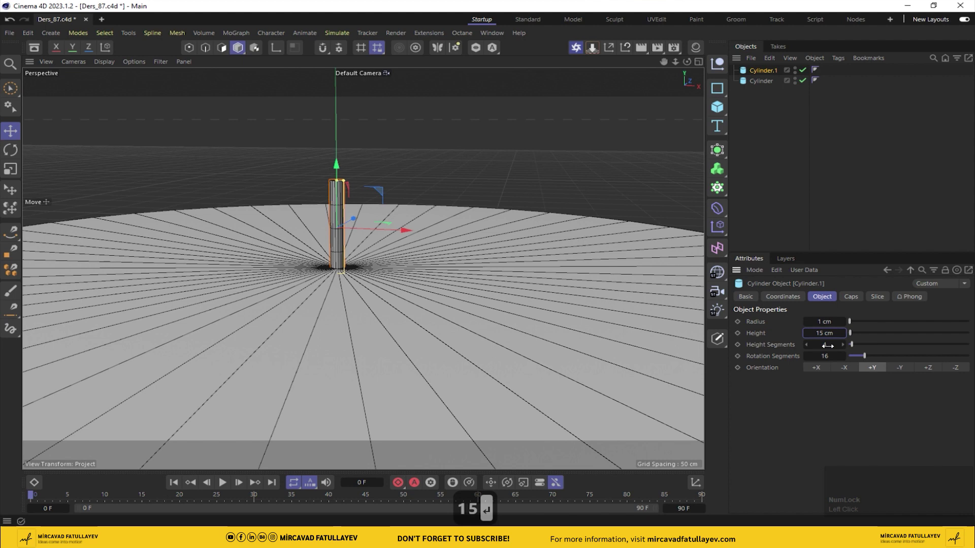
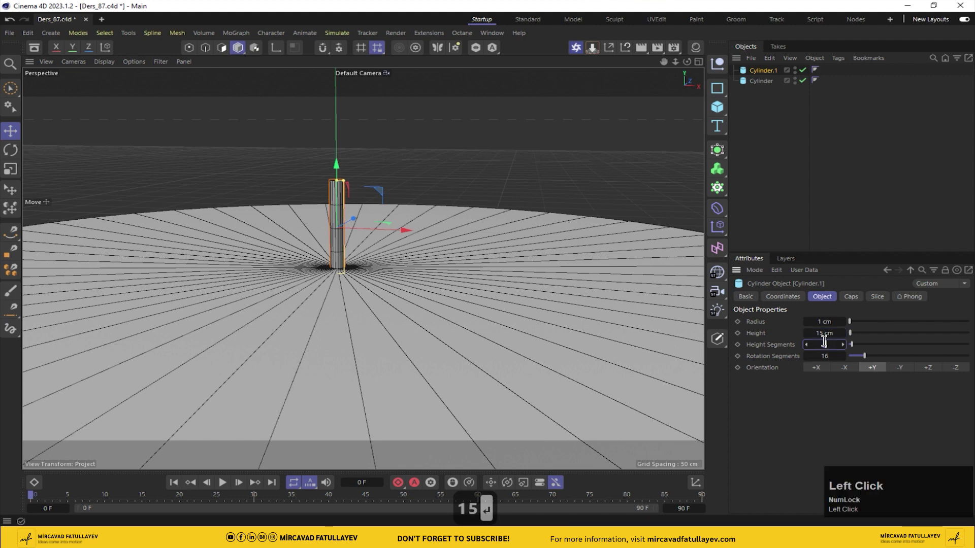
pyautogui.press('BackSpace')
pyautogui.write('2')
pyautogui.press('Return')
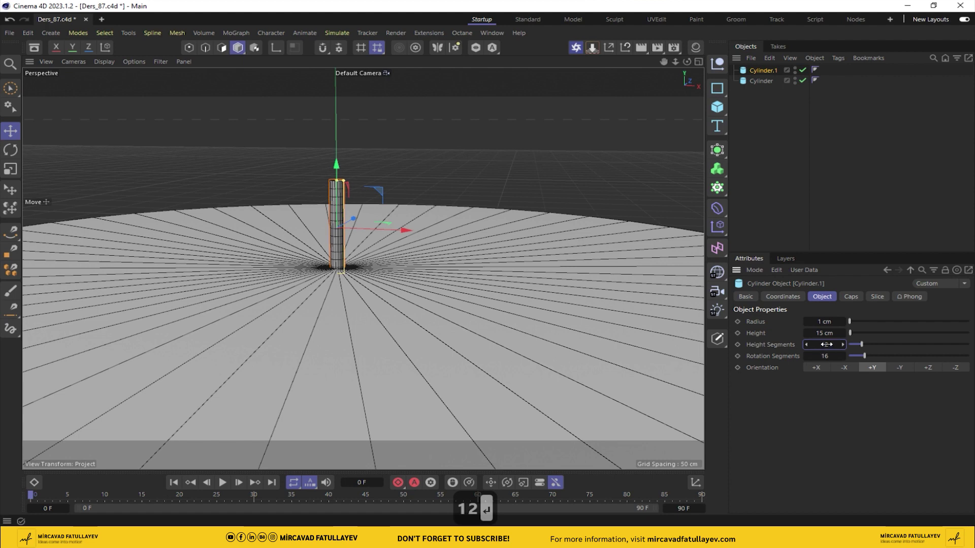
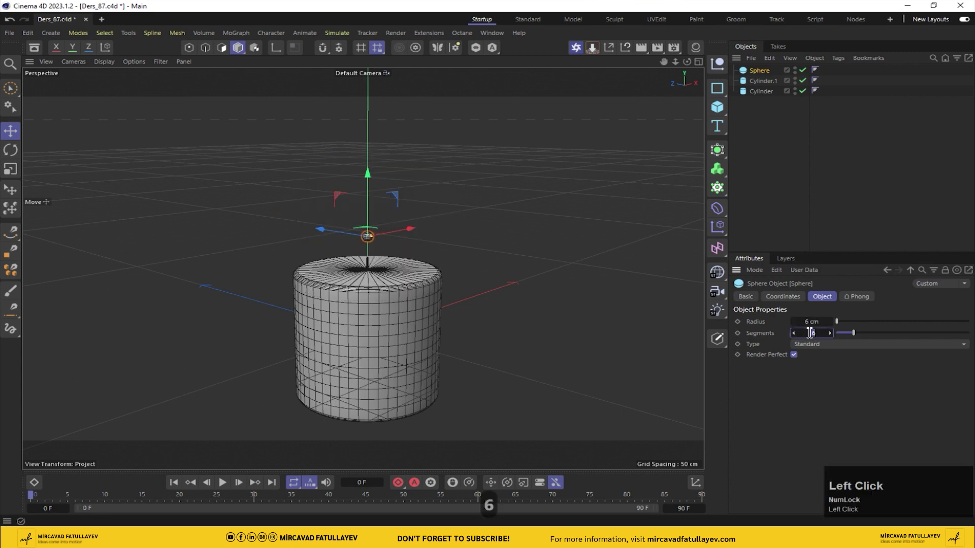
# Step: Give the sphere 20 segments and raise it onto the top of the wick
pyautogui.write('20')
pyautogui.press('Return')
pyautogui.scroll(3)
pyautogui.press('Return')
pyautogui.moveTo(330, 122); pyautogui.dragTo(313, 284)
pyautogui.scroll(3)
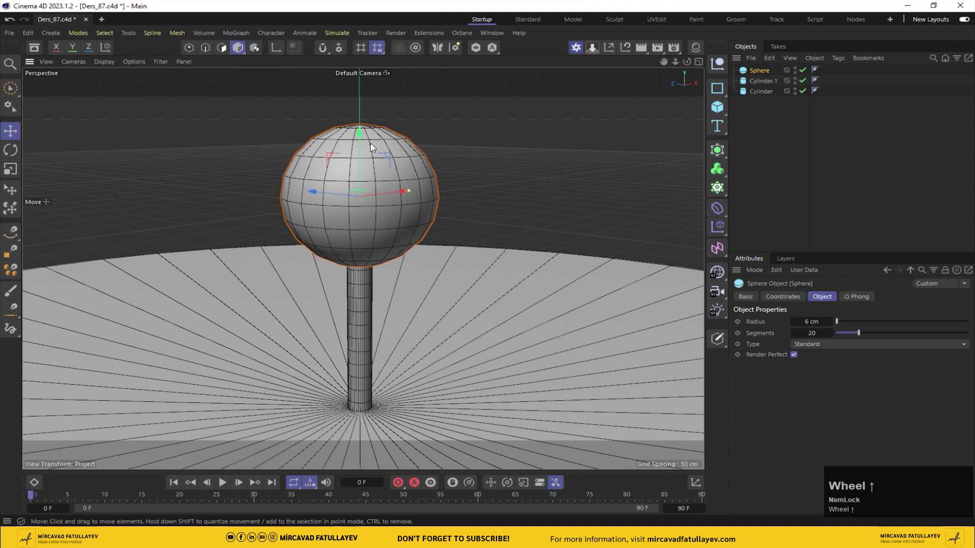
pyautogui.moveTo(360, 140); pyautogui.dragTo(766, 133)
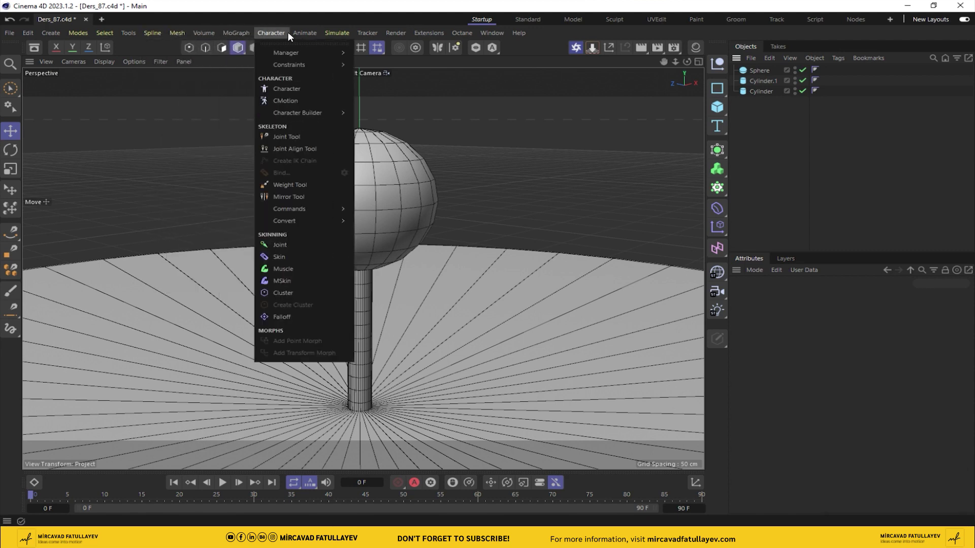
# Step: Add a particle emitter above the wick and play the animation to preview its particles
pyautogui.moveTo(364, 127); pyautogui.dragTo(413, 257)
pyautogui.scroll(3)
pyautogui.scroll(-3)
pyautogui.click(768, 83)
pyautogui.scroll(-3)
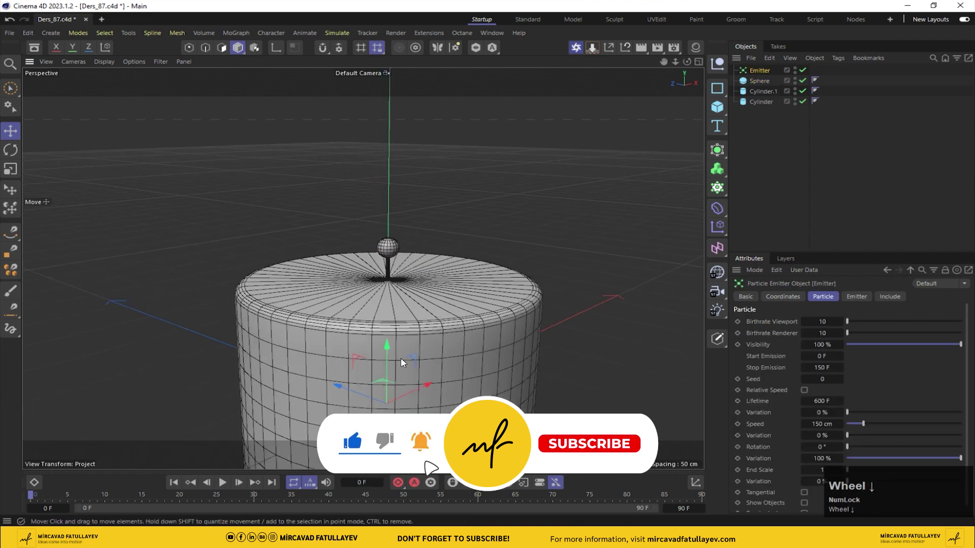
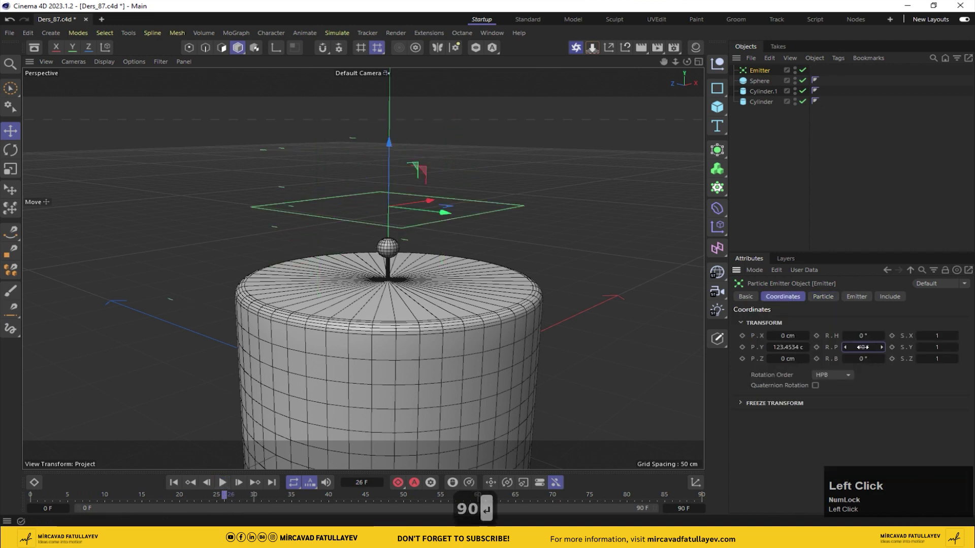
pyautogui.click(227, 483)
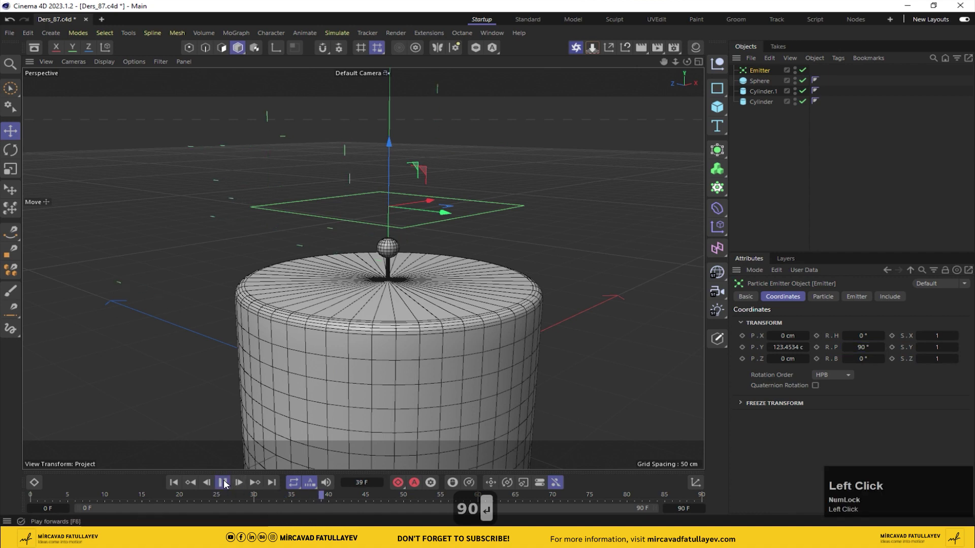
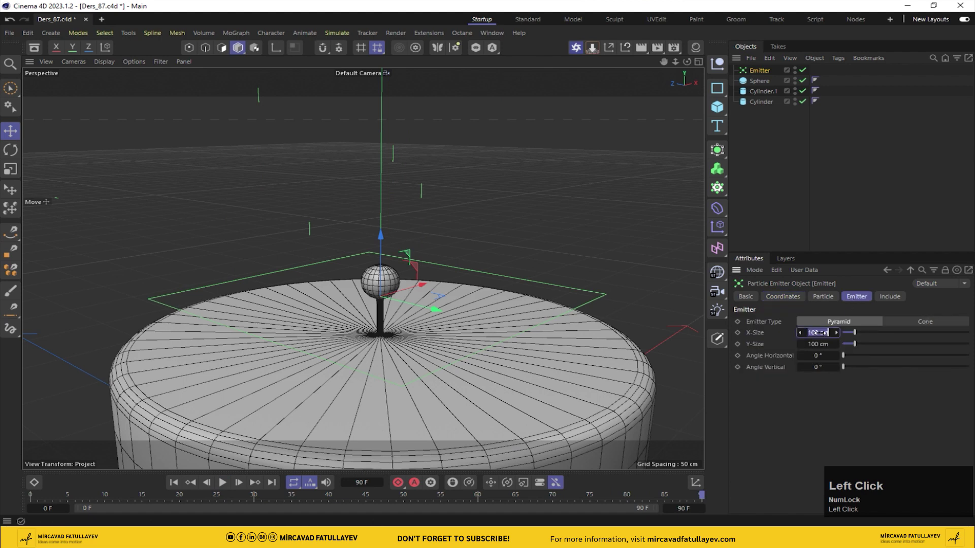
# Step: Set the emitter's X-size to 15 cm
pyautogui.write('15')
pyautogui.press('Return')
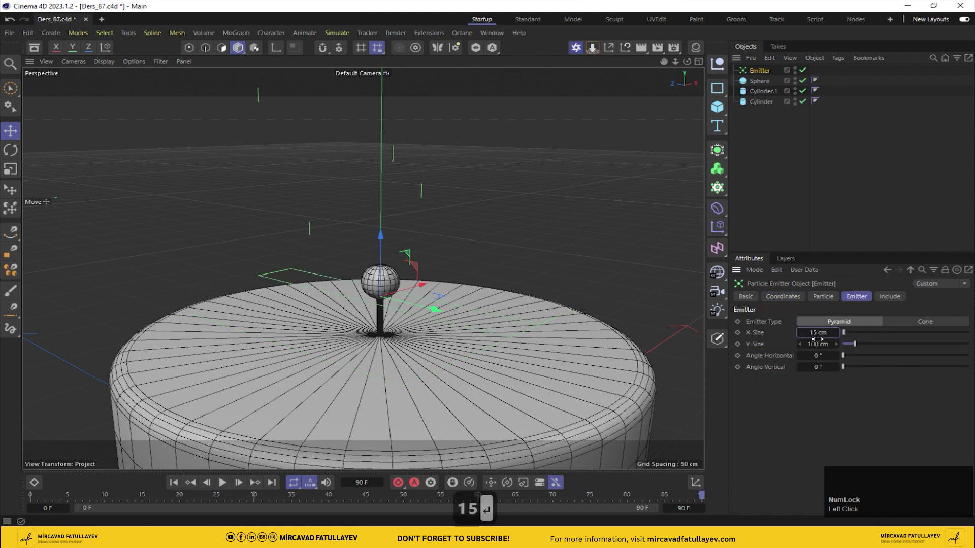
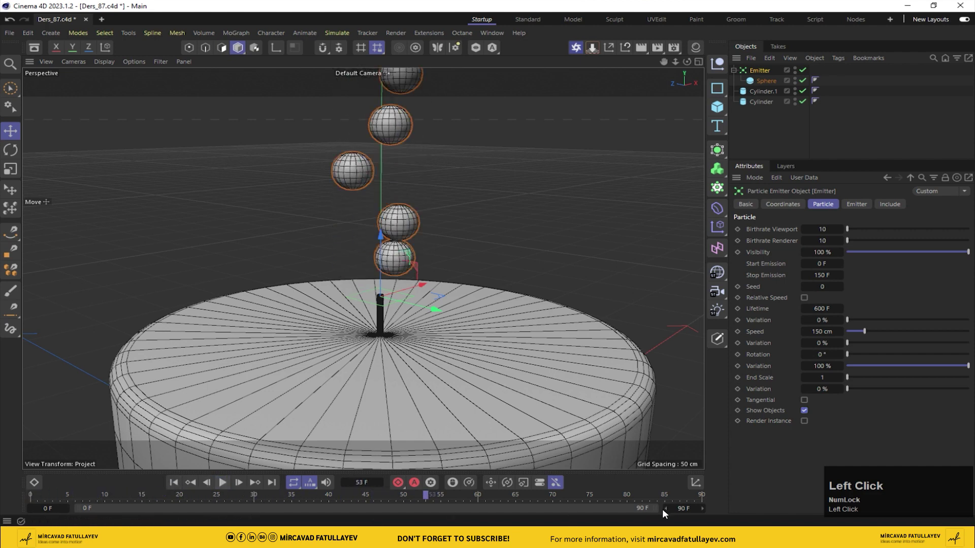
# Step: Lengthen the animation range, set viewport and render birthrate to 7 and stop emission at frame 500
pyautogui.write('50')
pyautogui.press('Return')
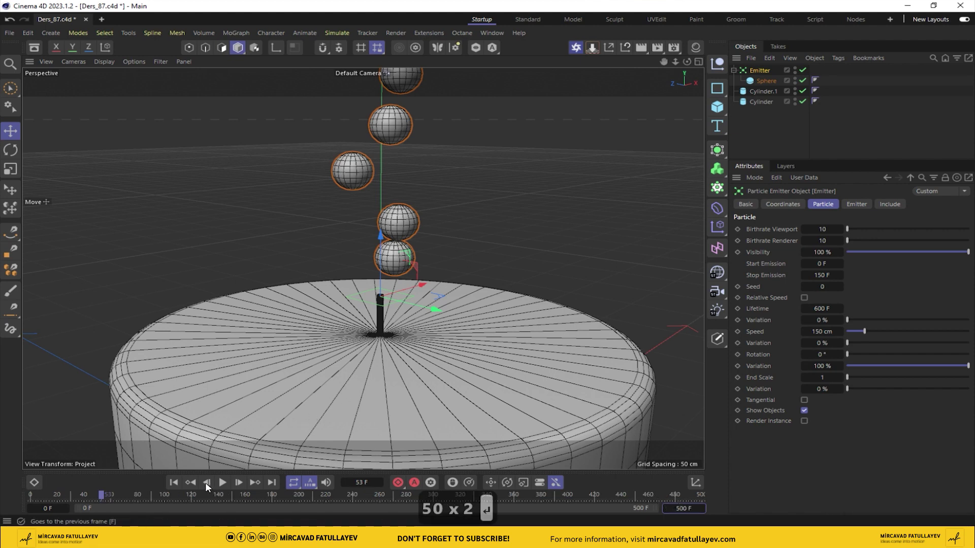
pyautogui.click(224, 484)
pyautogui.write('50 x 2 ↩')
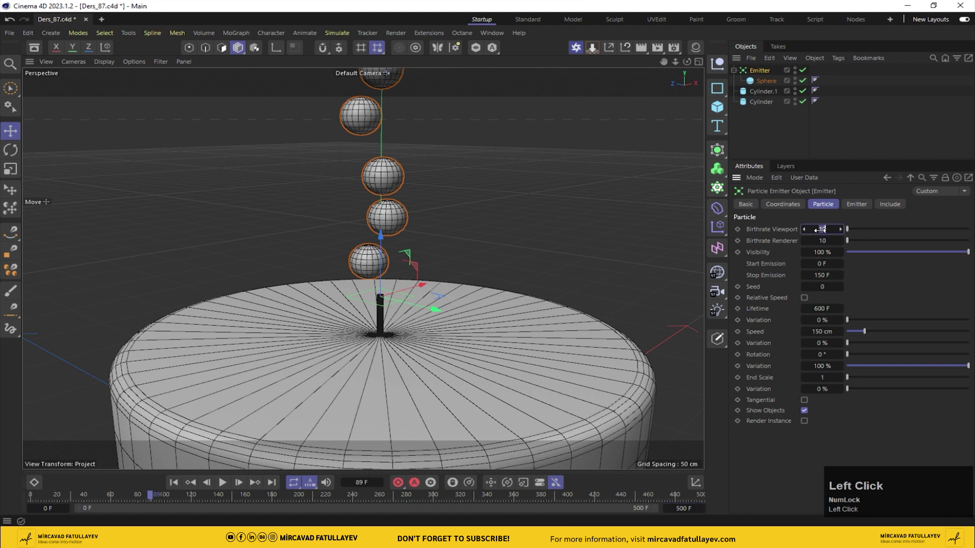
pyautogui.write('7')
pyautogui.press('Tab')
pyautogui.write('Tab7')
pyautogui.press('Return')
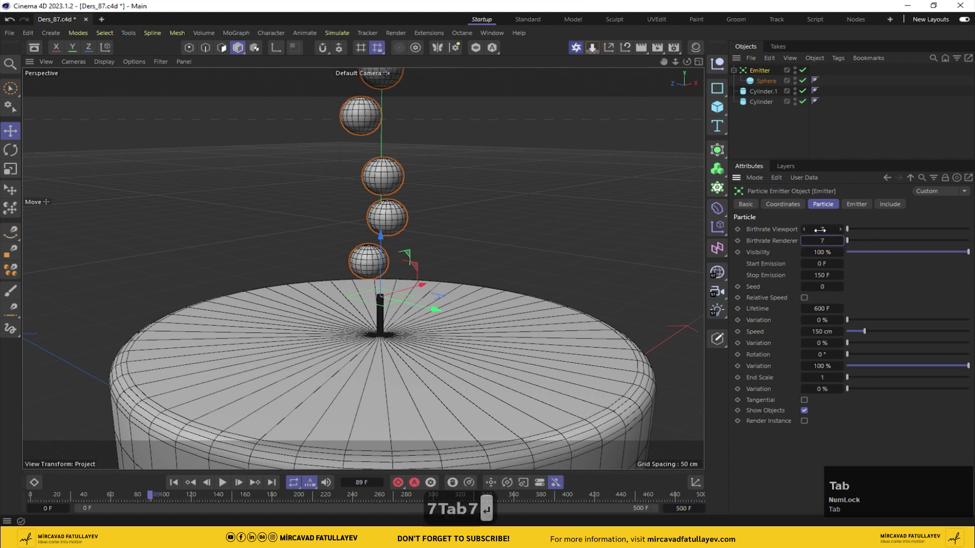
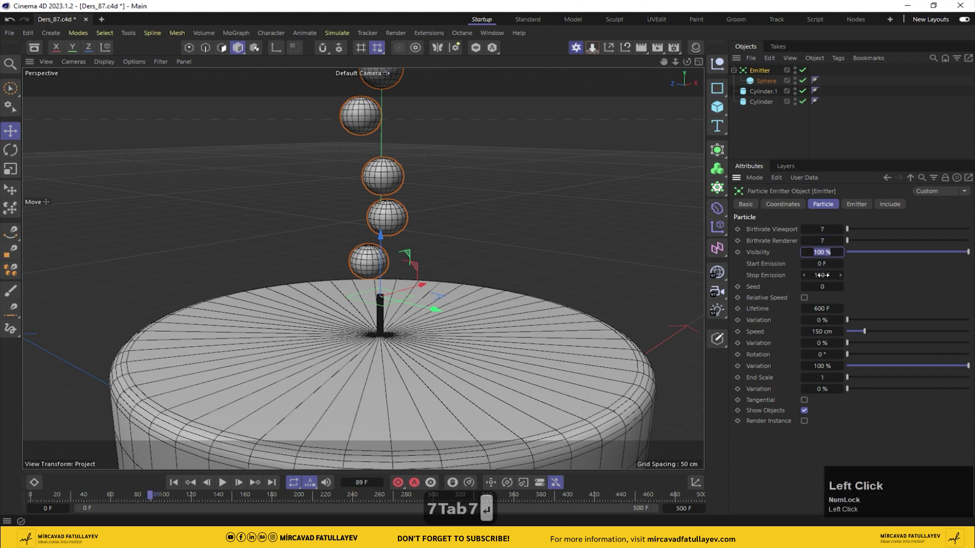
pyautogui.press('BackSpace')
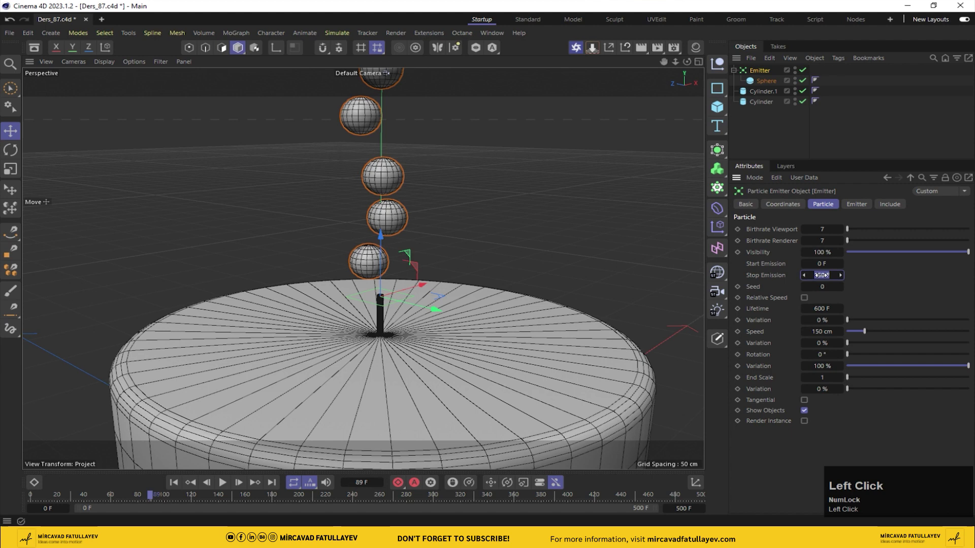
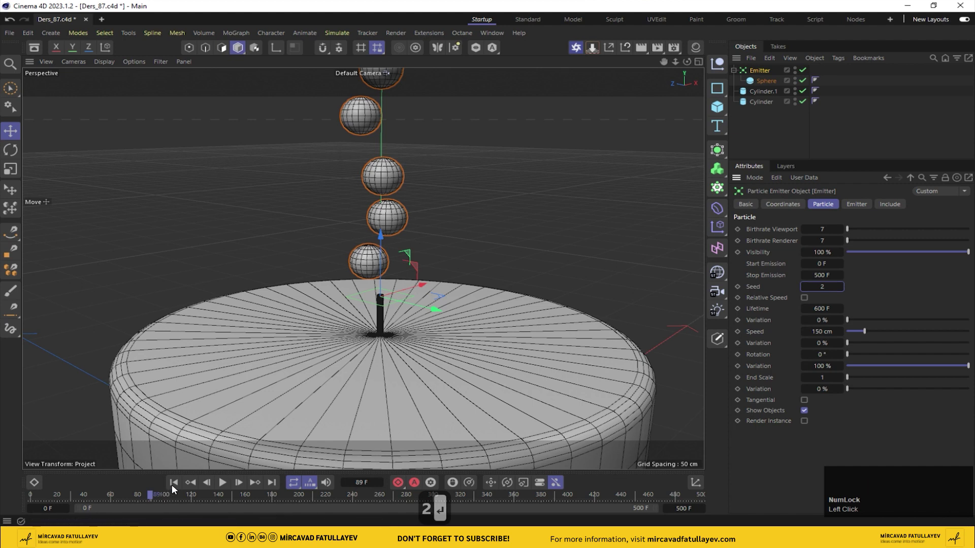
# Step: Rewind and play the animation to preview the rising sphere particles
pyautogui.click(174, 489)
pyautogui.click(189, 488)
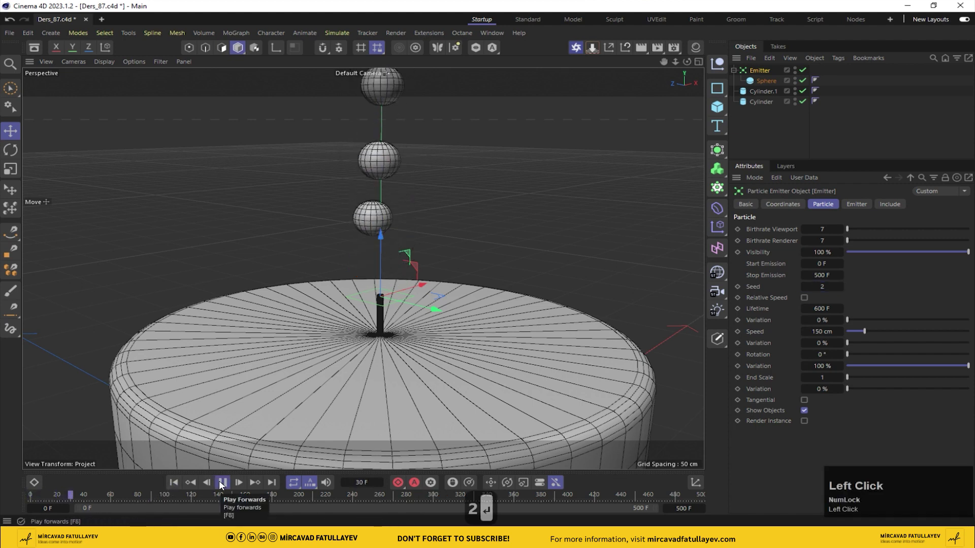
pyautogui.click(223, 484)
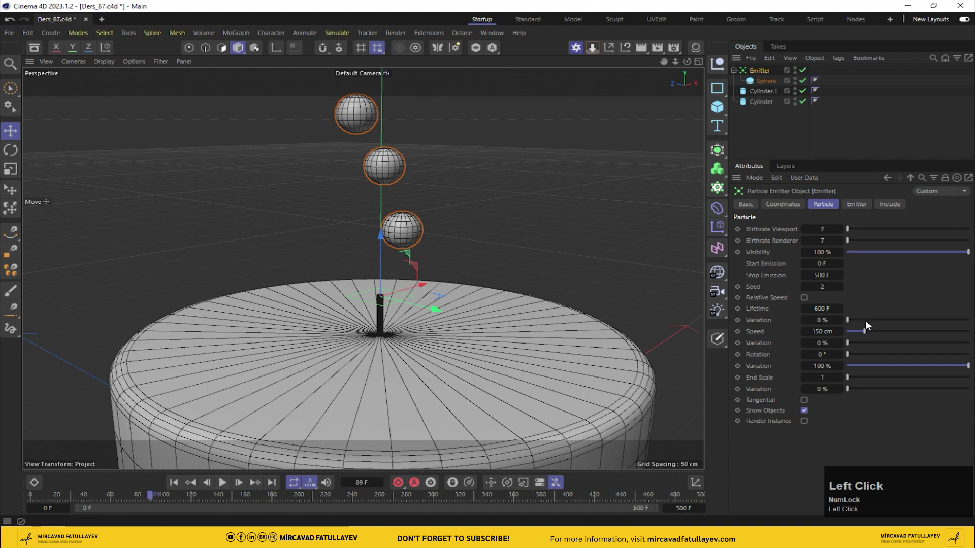
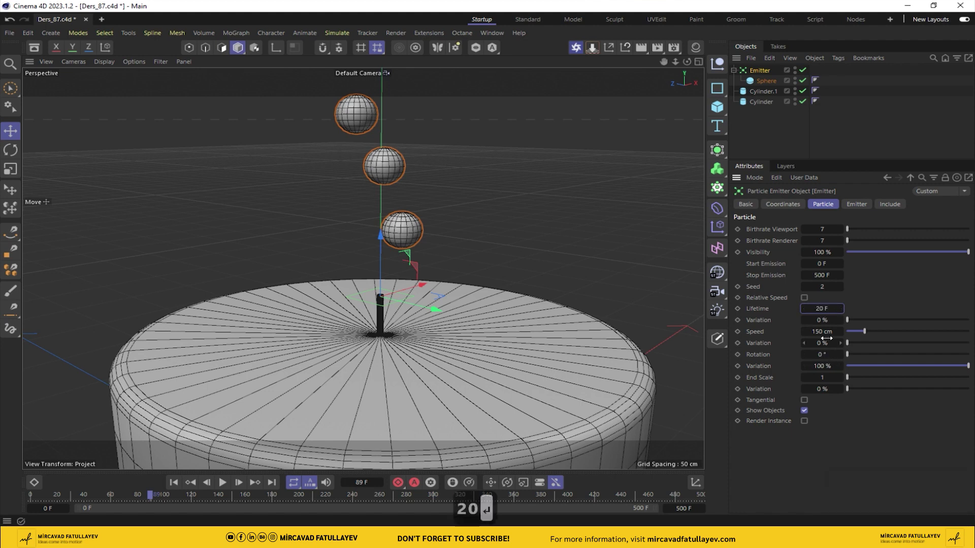
pyautogui.click(178, 484)
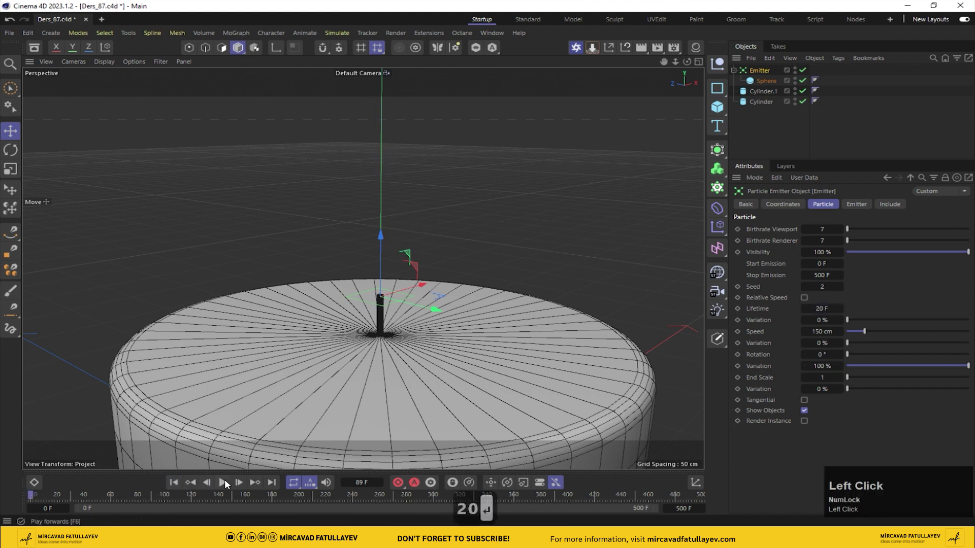
# Step: Set particle speed 50 cm with 30% variation and 4% end-scale variation, previewing the result
pyautogui.press('Return')
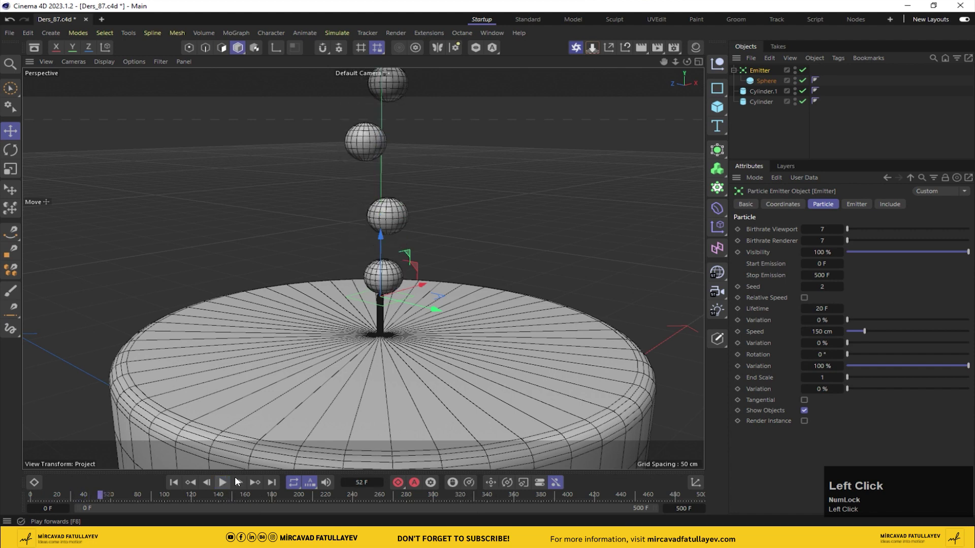
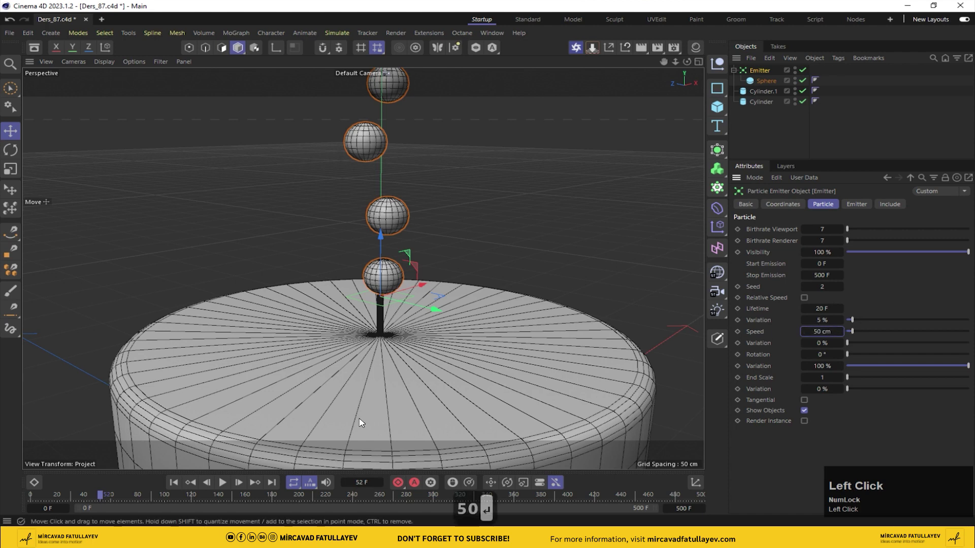
pyautogui.press('BackSpace')
pyautogui.click(176, 484)
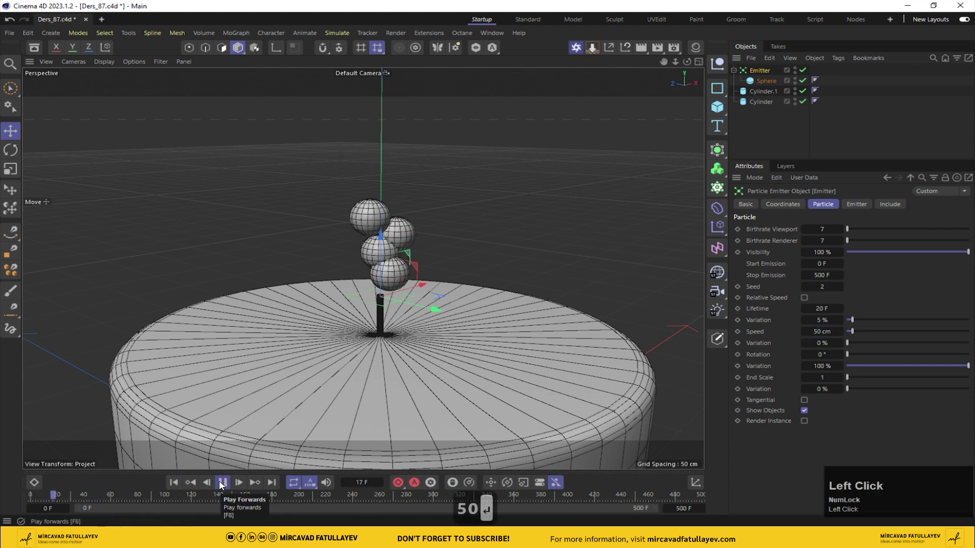
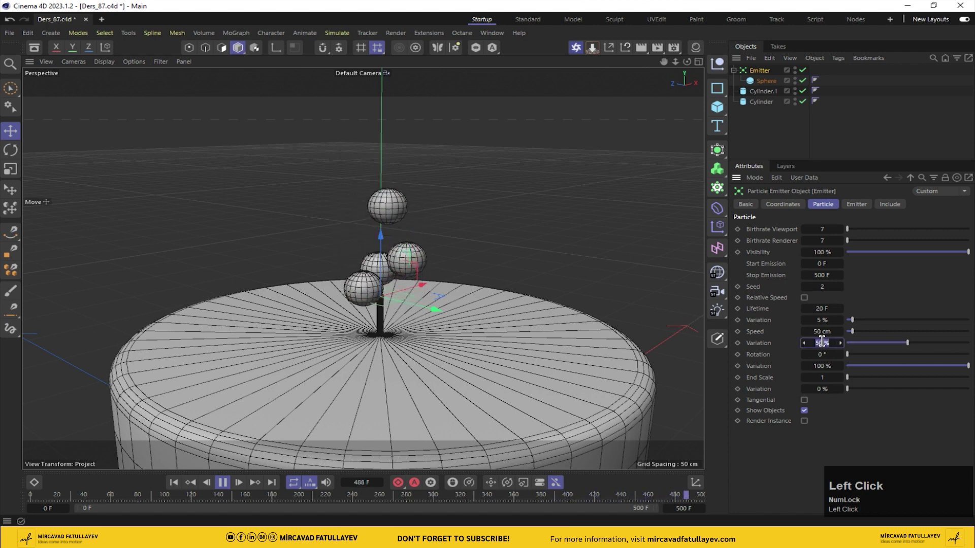
pyautogui.write('30')
pyautogui.press('Return')
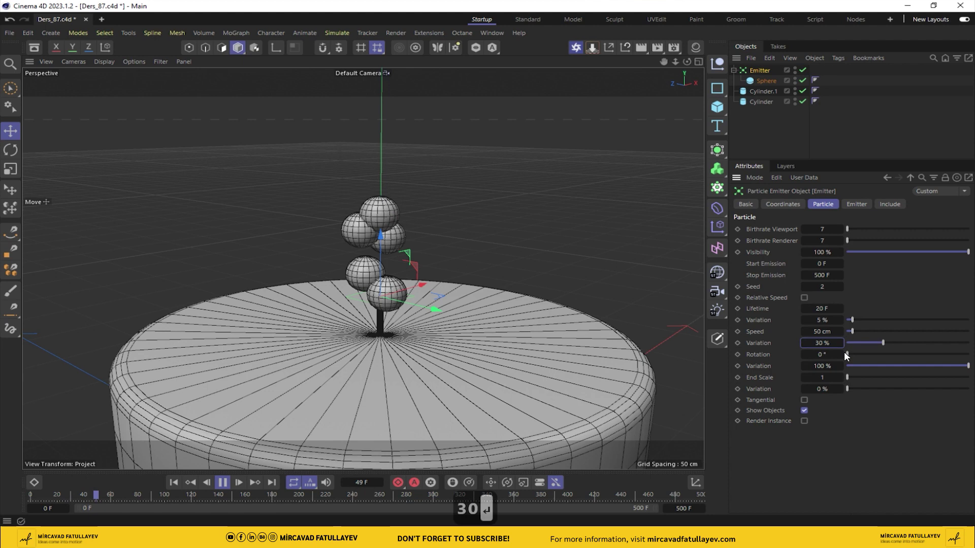
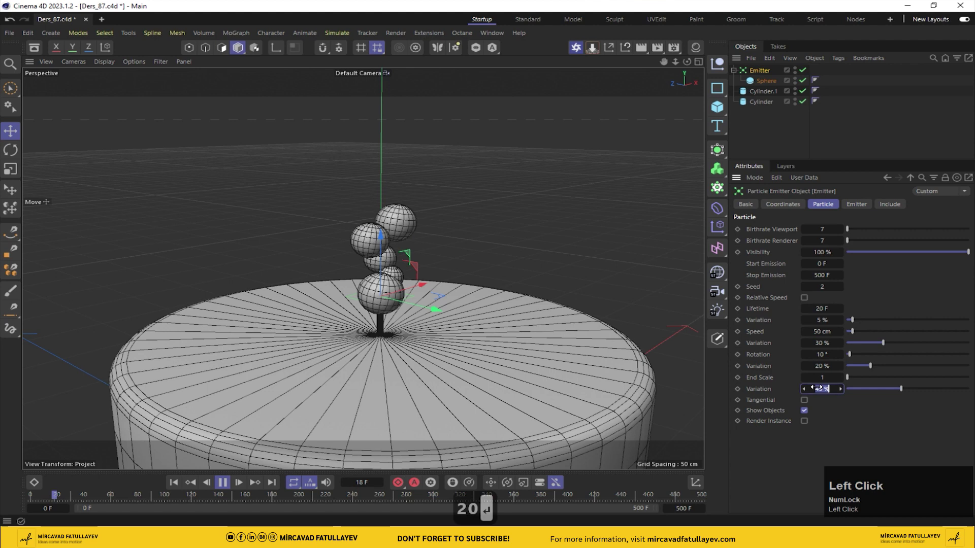
pyautogui.press('Return')
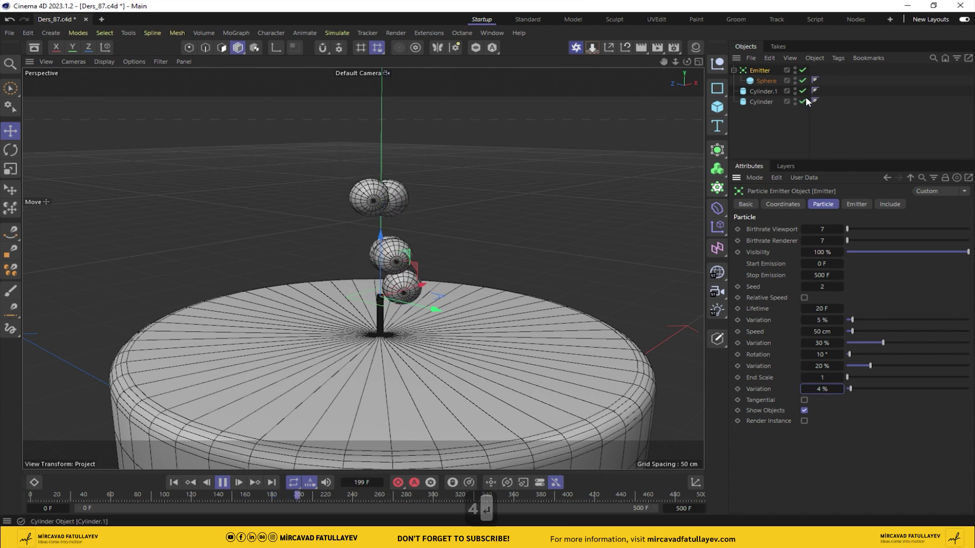
# Step: Add a Turbulence force from the Simulate menu
pyautogui.click(763, 73)
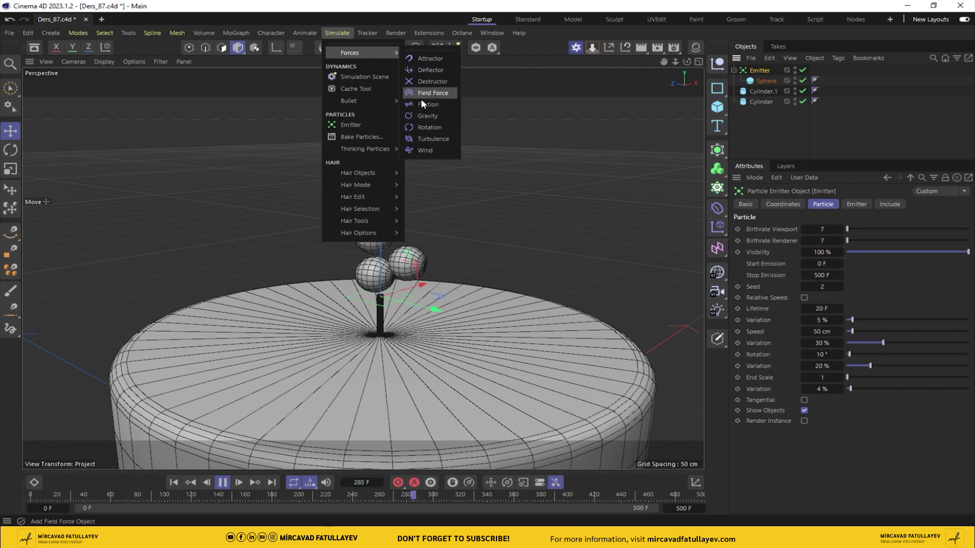
pyautogui.click(440, 140)
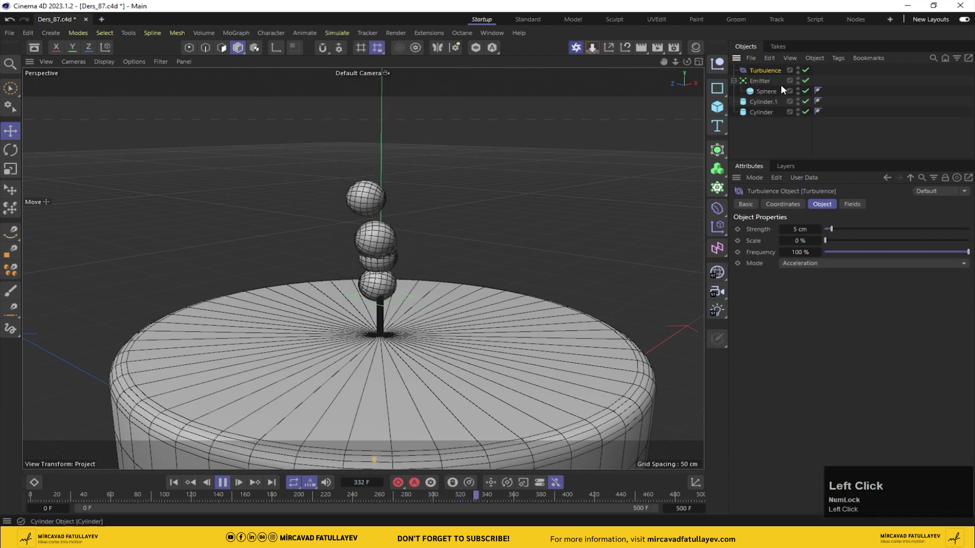
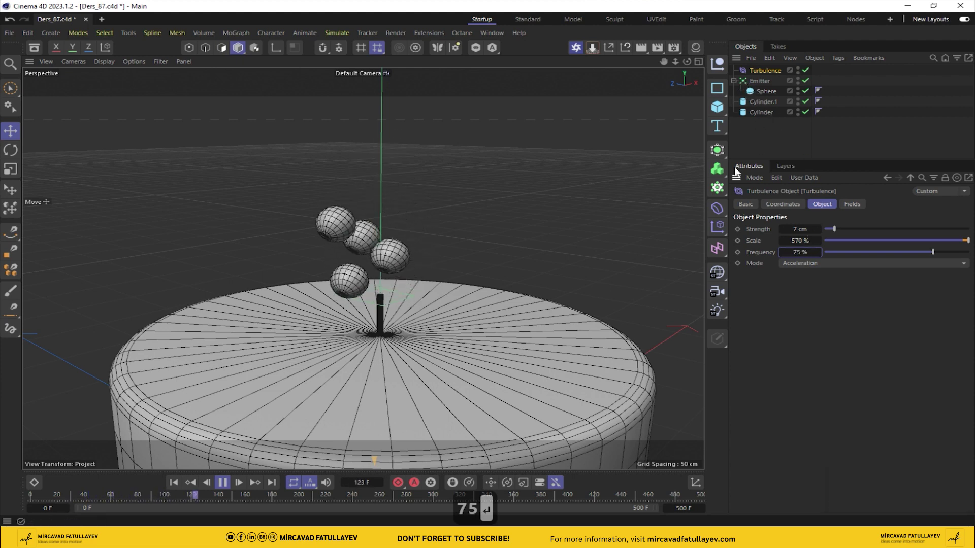
# Step: Add a Metaball over the emitter so the spheres fuse into one blob, and preview the playback
pyautogui.moveTo(228, 481); pyautogui.dragTo(766, 72)
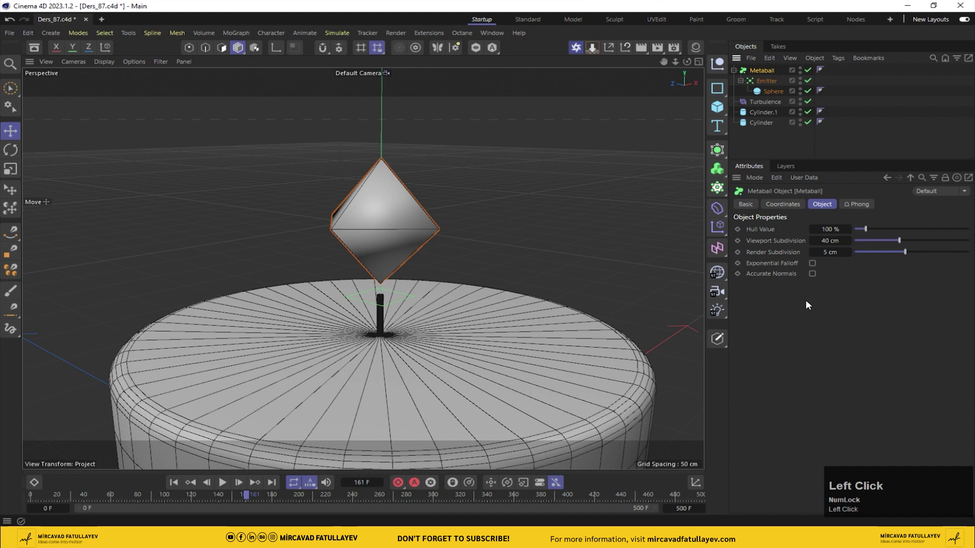
pyautogui.click(228, 488)
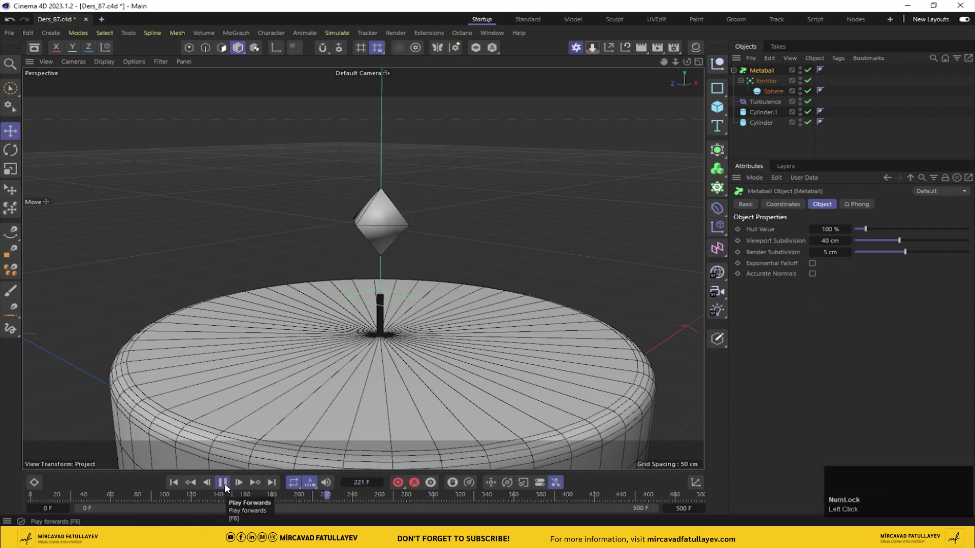
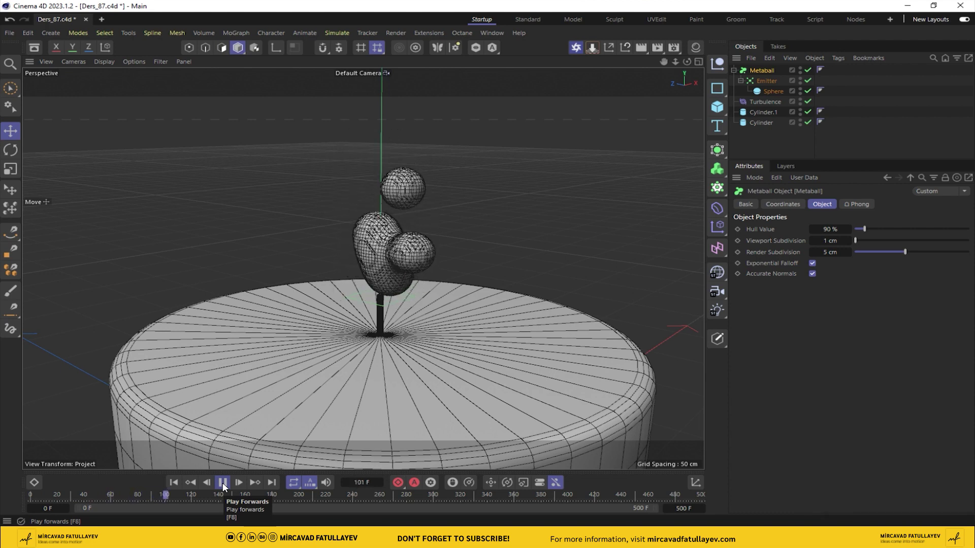
pyautogui.click(226, 486)
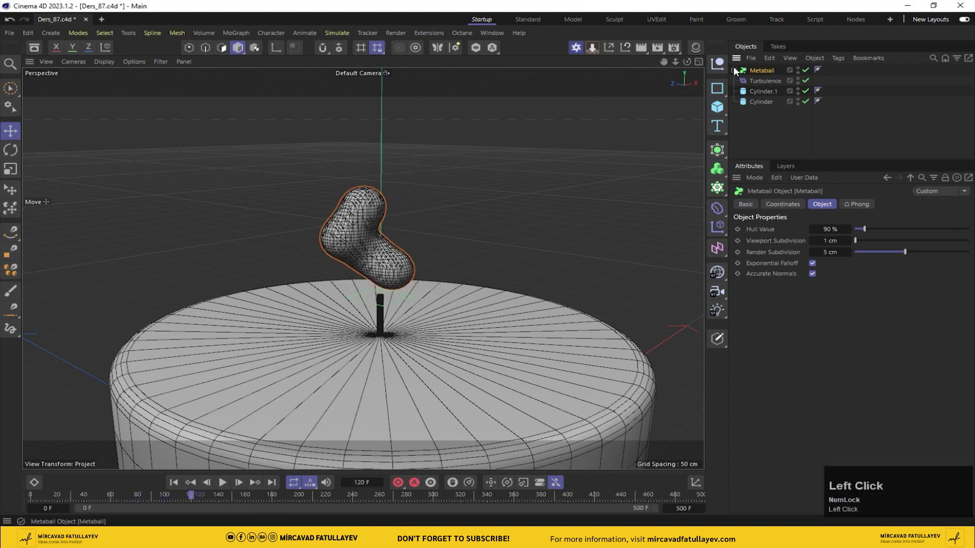
pyautogui.middleClick(397, 276)
# Step: Nest the Metaball inside the null and rename the null to Alov
pyautogui.moveTo(537, 348); pyautogui.dragTo(757, 72)
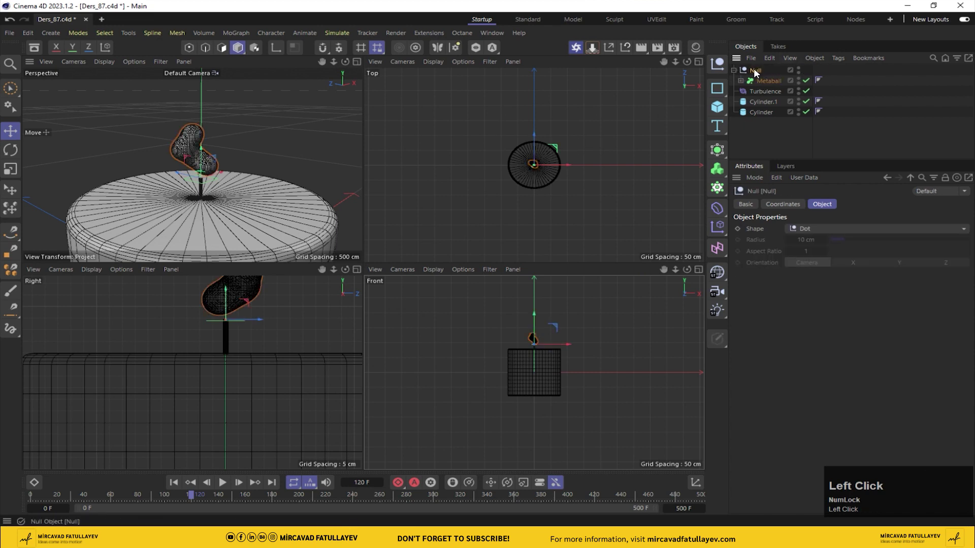
pyautogui.press('shift+f')
pyautogui.press('BackSpace')
pyautogui.press('shift+a')
pyautogui.write('alov')
pyautogui.press('Return')
# Step: Rename the wick cylinder to Ip and the candle cylinder to Sam
pyautogui.click(763, 107)
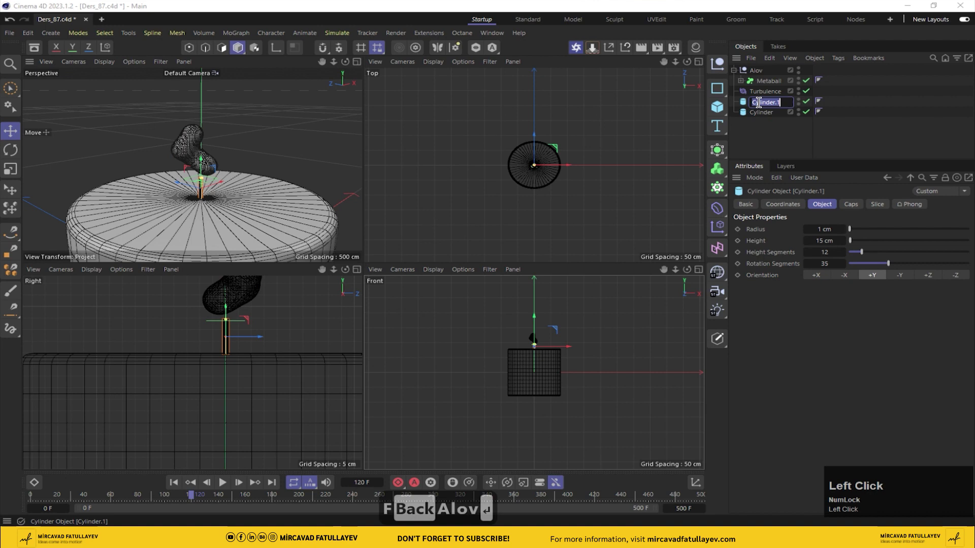
pyautogui.press('shift+i')
pyautogui.press('Return')
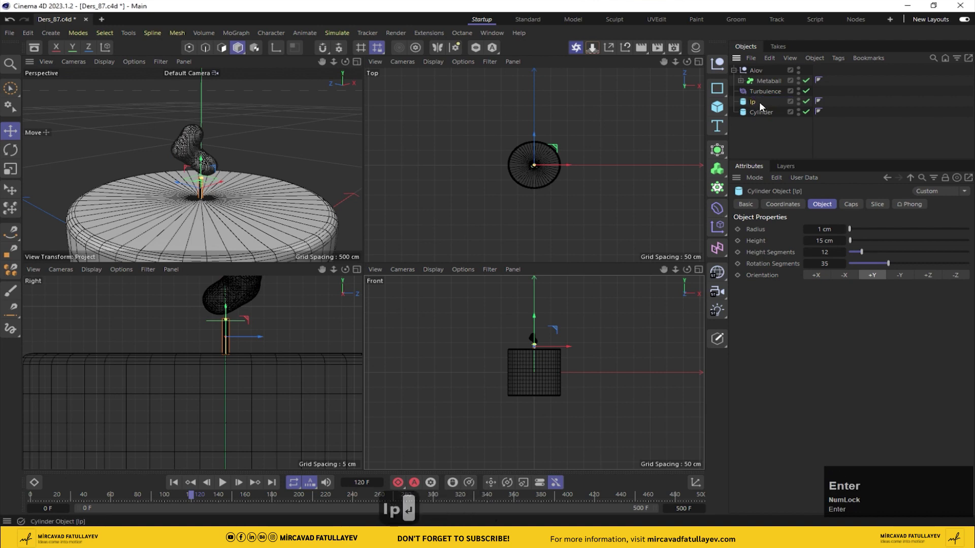
pyautogui.click(768, 115)
pyautogui.write('s')
pyautogui.write('am')
pyautogui.press('Return')
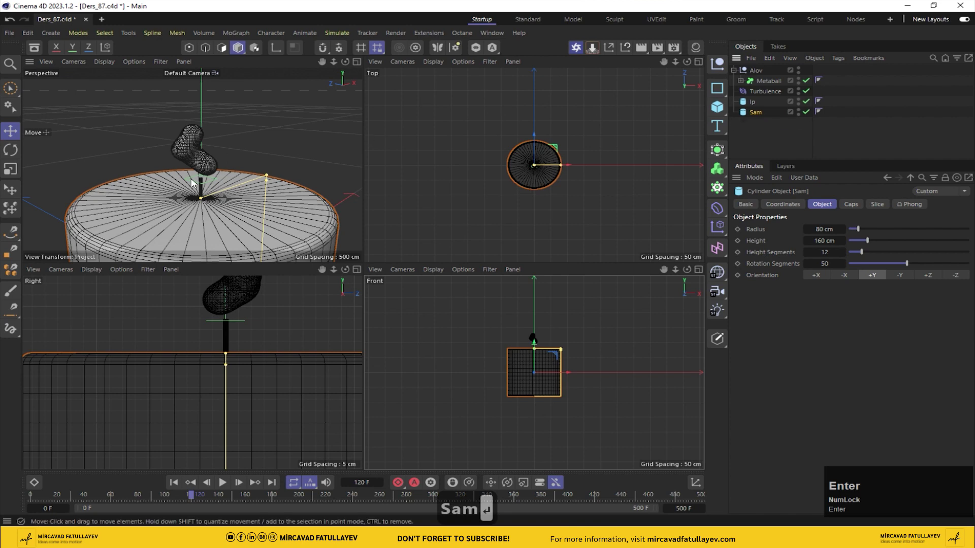
pyautogui.middleClick(239, 173)
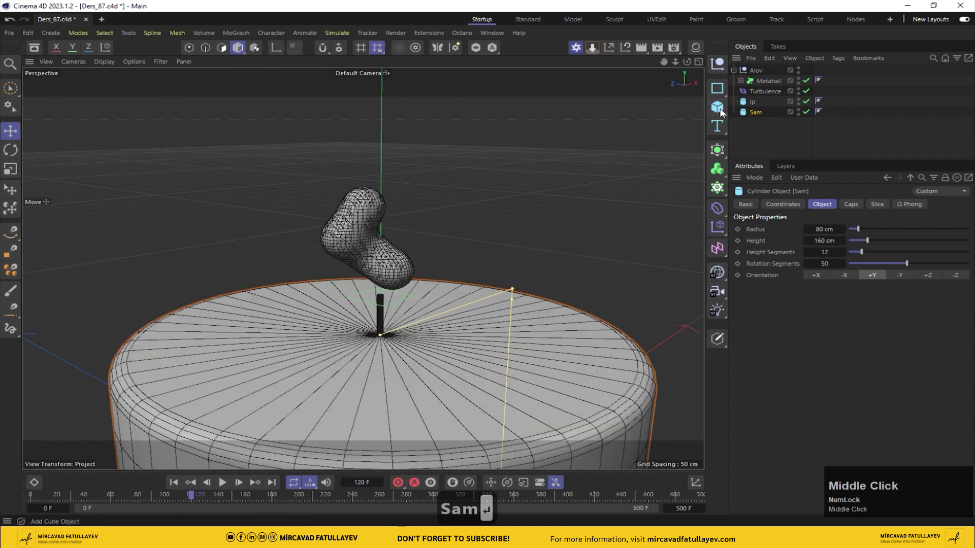
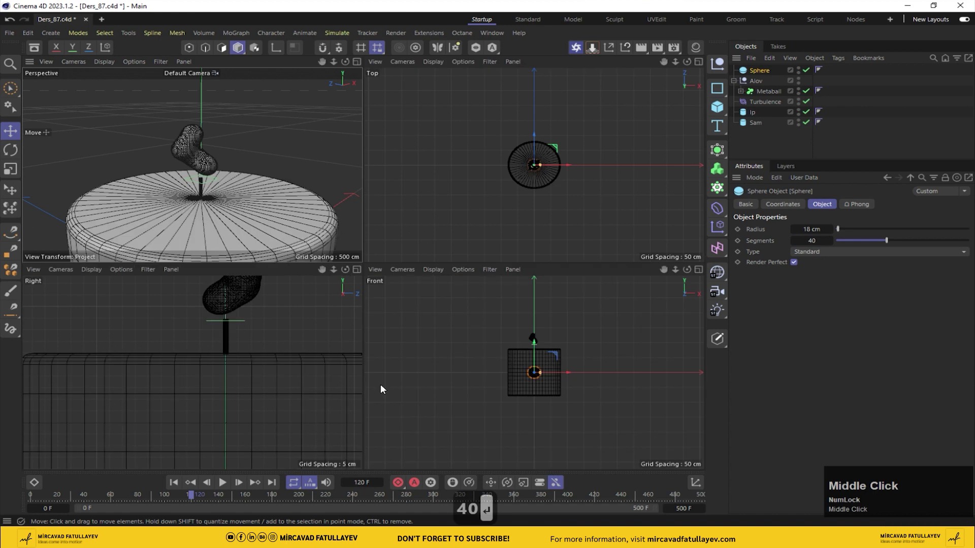
# Step: Place the new sphere at the wick top inside the Metaball group and preview the flame
pyautogui.click(536, 353)
pyautogui.scroll(3)
pyautogui.moveTo(246, 351); pyautogui.dragTo(201, 205)
pyautogui.middleClick(201, 205)
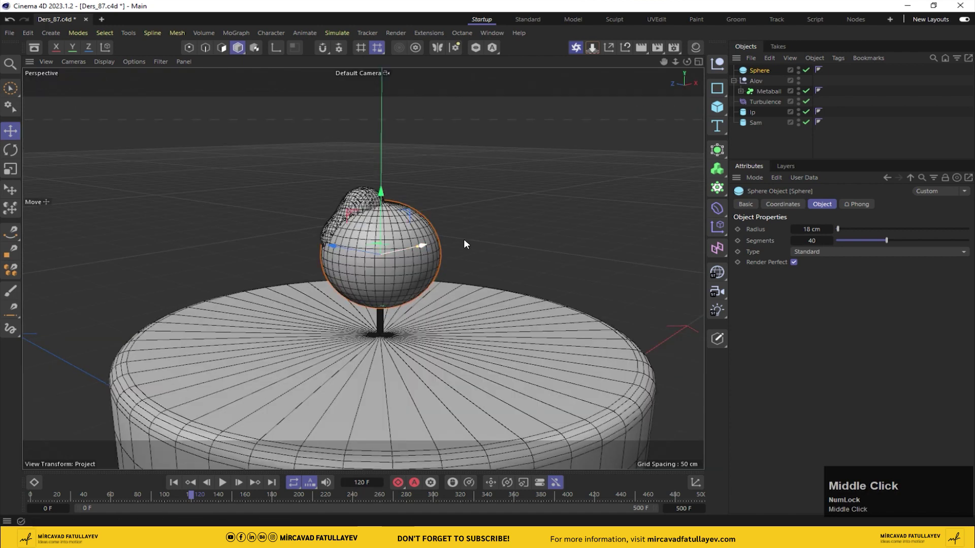
pyautogui.moveTo(766, 68); pyautogui.dragTo(231, 484)
pyautogui.moveTo(226, 487); pyautogui.dragTo(229, 487)
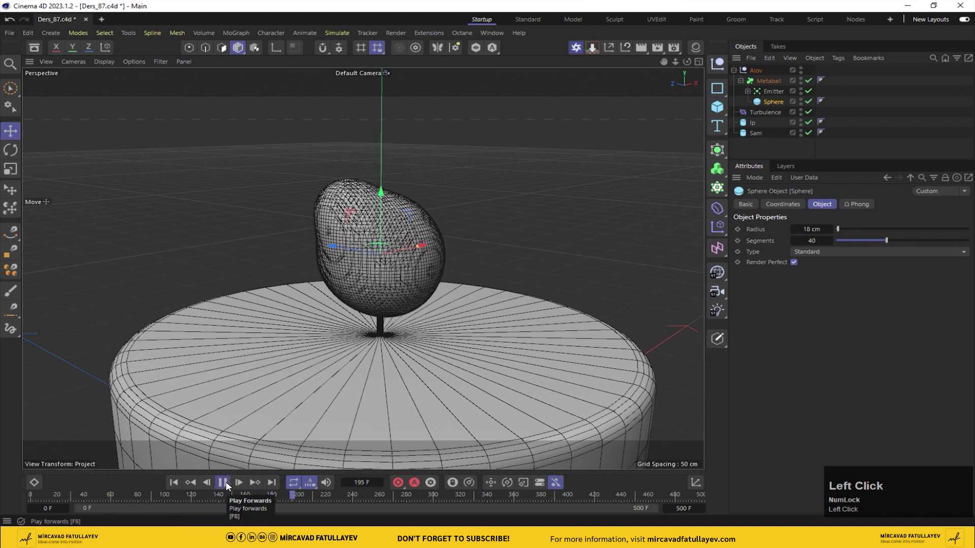
pyautogui.moveTo(228, 486); pyautogui.dragTo(219, 481)
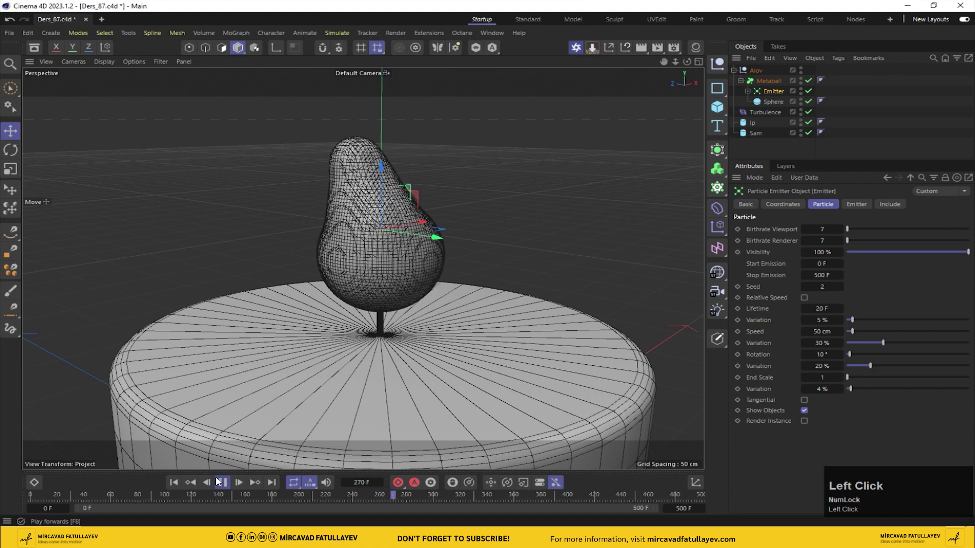
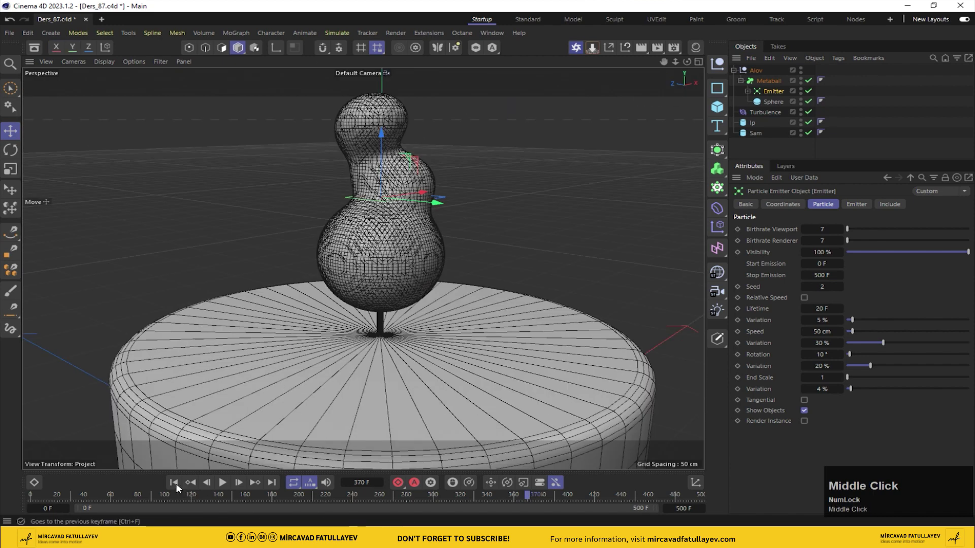
pyautogui.click(178, 487)
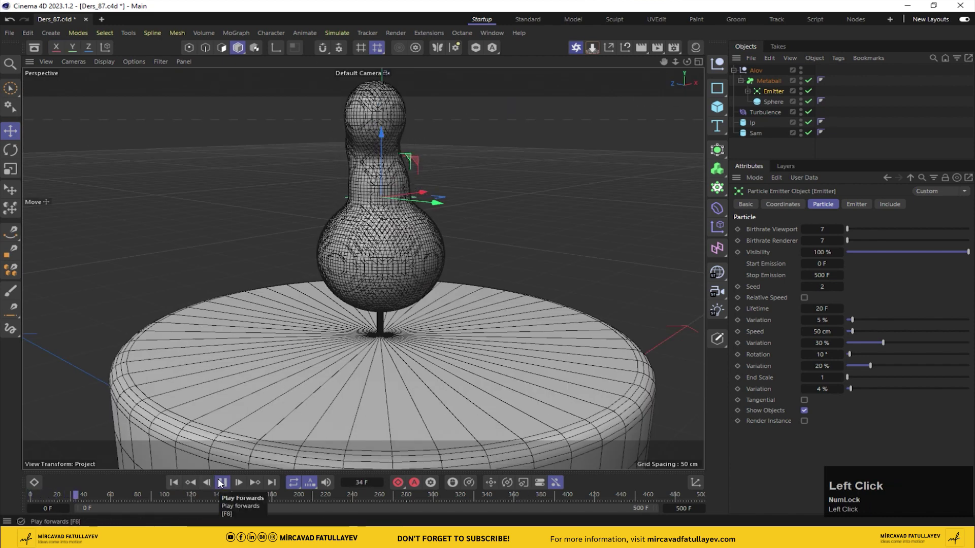
# Step: Set the emitted sphere's radius to 15 cm for a taller teardrop flame
pyautogui.moveTo(221, 482); pyautogui.dragTo(222, 487)
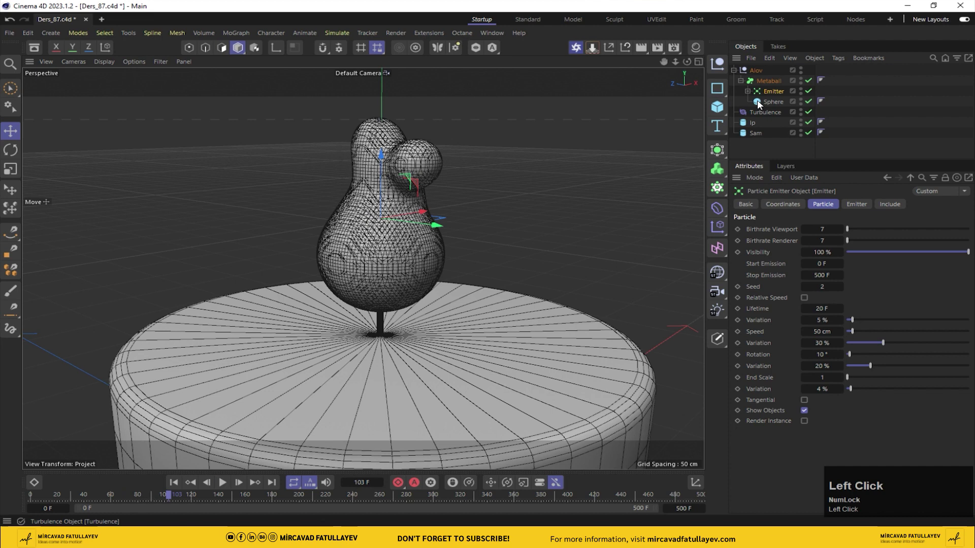
pyautogui.write('15')
pyautogui.press('Return')
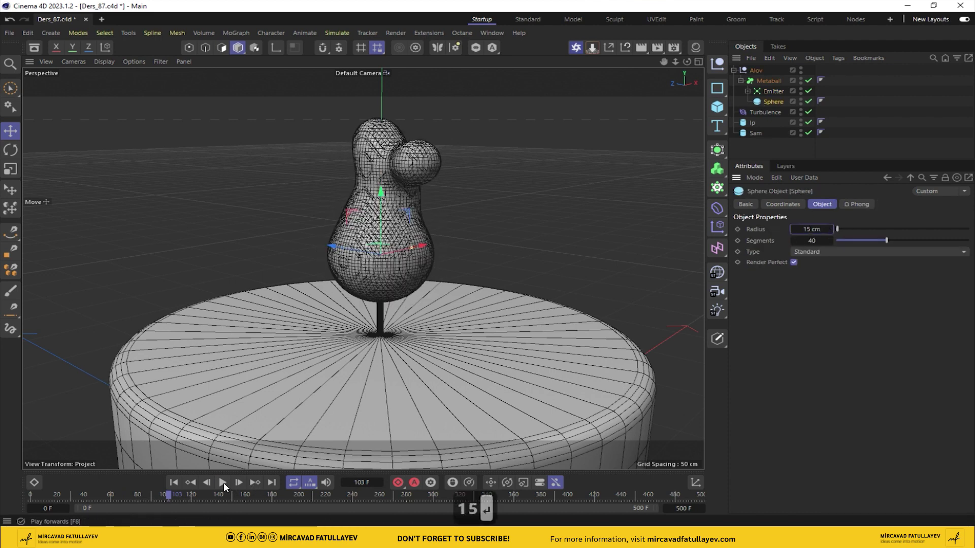
pyautogui.click(227, 486)
pyautogui.write('15')
pyautogui.press('Return')
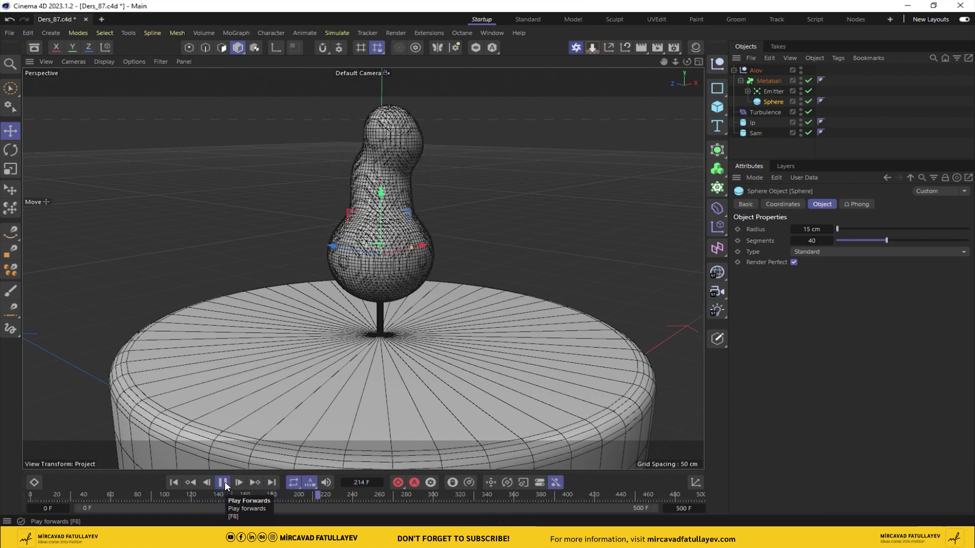
pyautogui.click(229, 487)
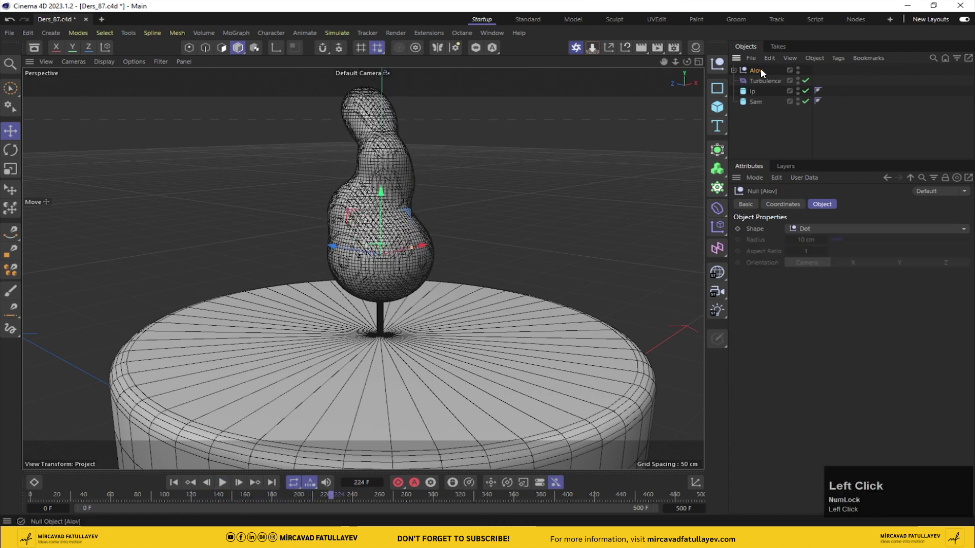
# Step: Add a Vibrate tag to Alov with small position amplitude and preview the jiggling flame
pyautogui.rightClick(764, 72)
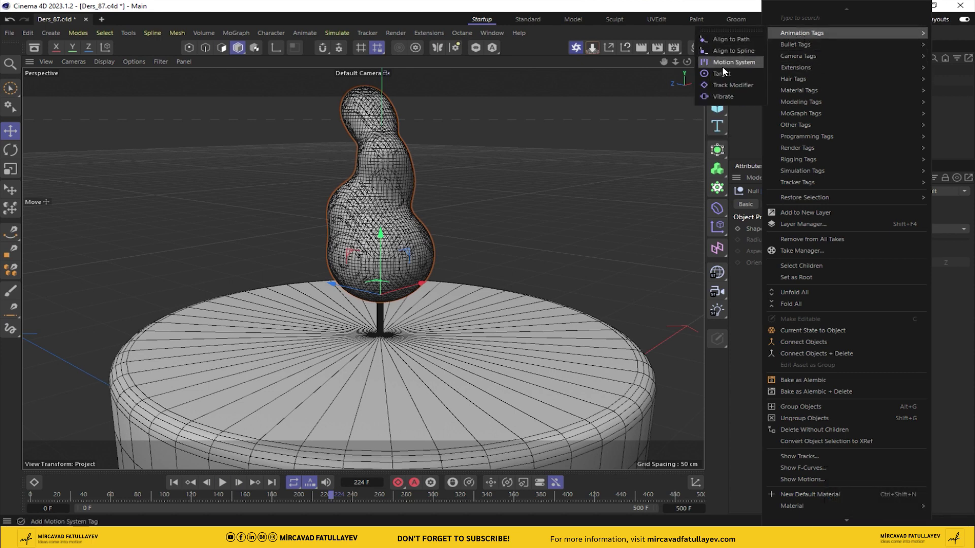
pyautogui.click(721, 97)
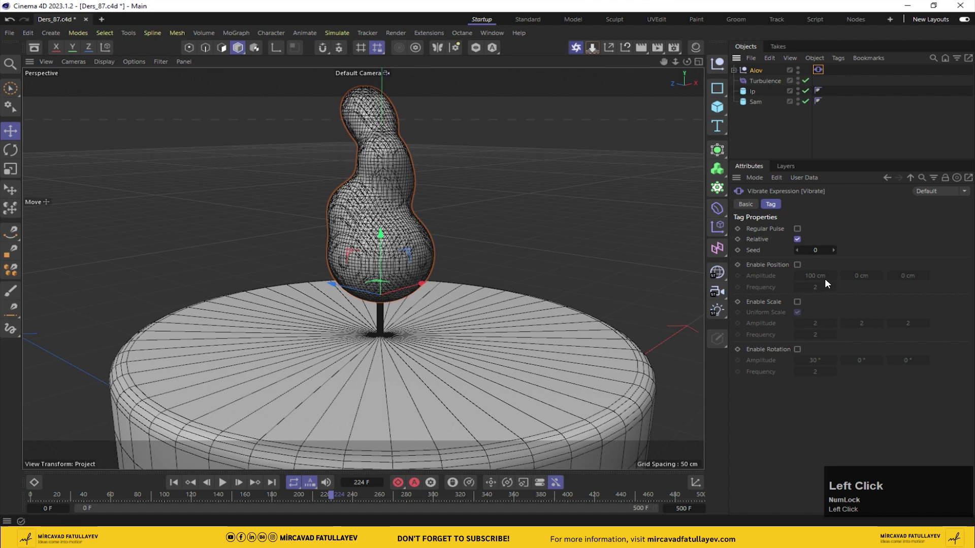
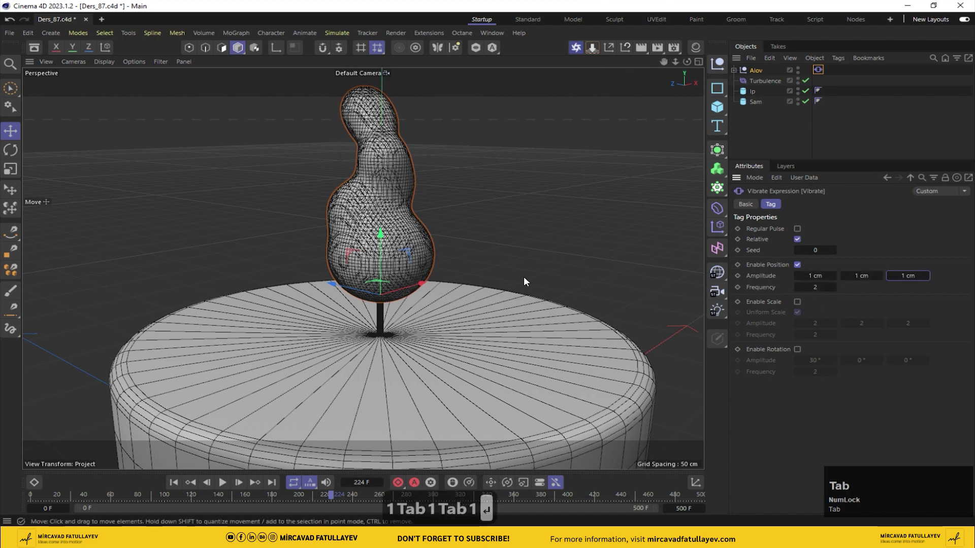
pyautogui.click(178, 487)
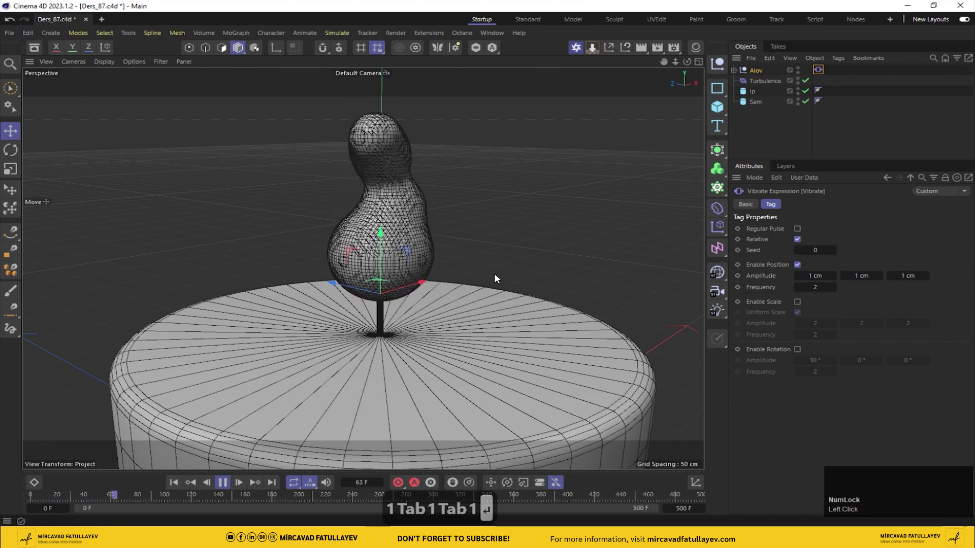
pyautogui.write('1')
pyautogui.press('Tab')
pyautogui.press('Return')
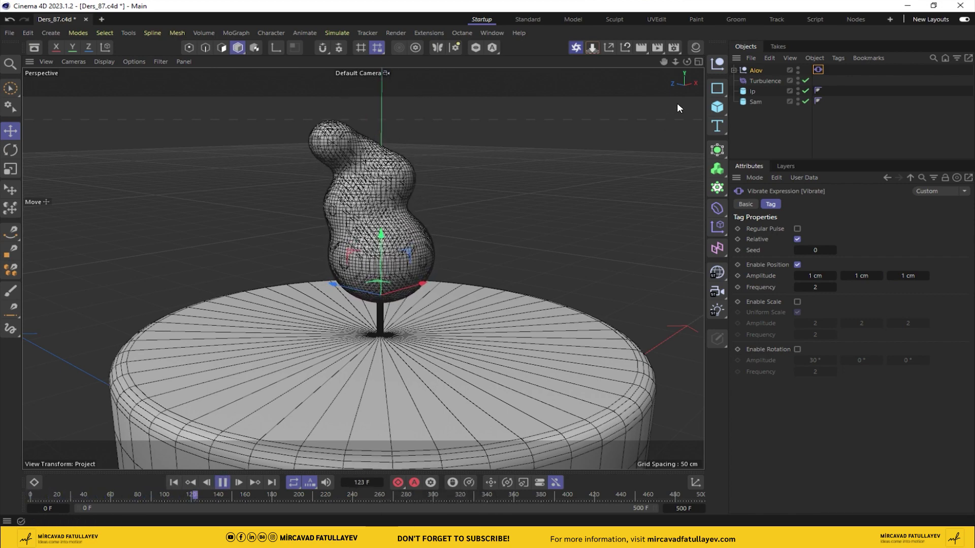
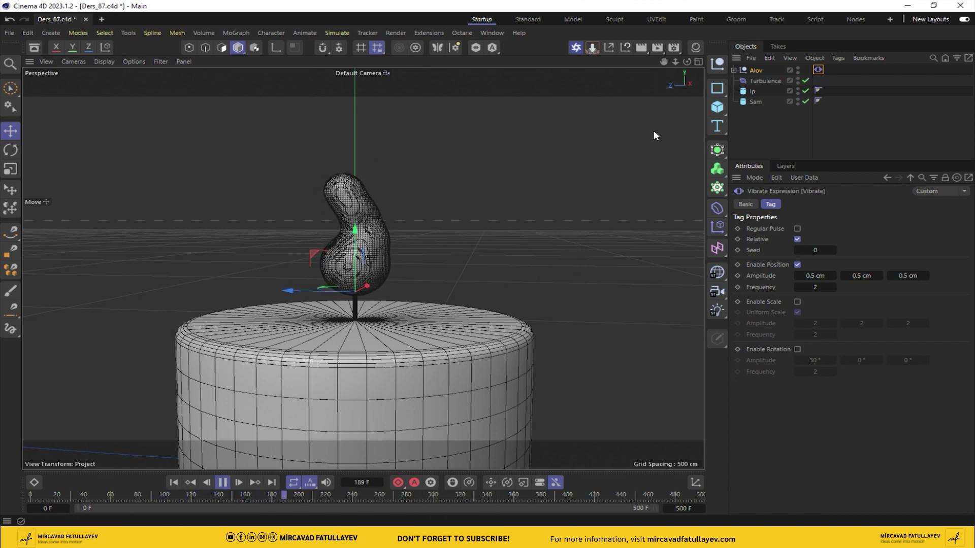
pyautogui.moveTo(670, 65); pyautogui.dragTo(327, 53)
# Step: Set the render output size to 1920 × 1080
pyautogui.click(681, 48)
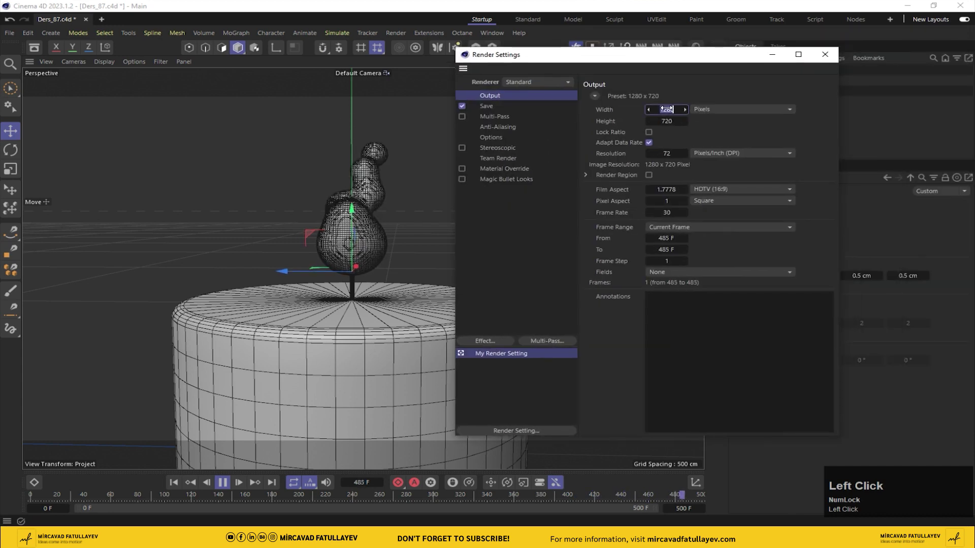
pyautogui.write('1920')
pyautogui.press('Tab')
pyautogui.press('Tab')
pyautogui.write('1080')
pyautogui.press('Return')
# Step: Enable red safe-frame bars in the viewport and save the scene
pyautogui.click(818, 57)
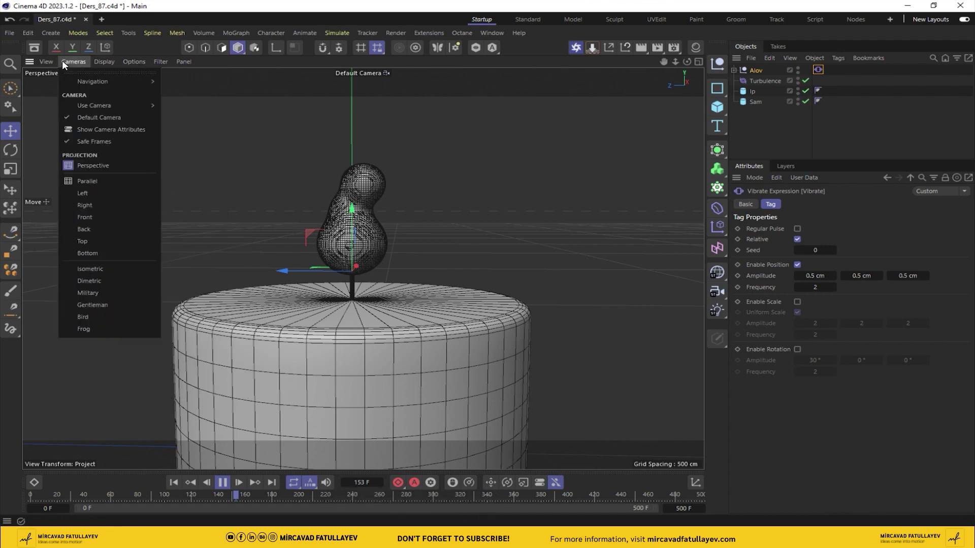
pyautogui.moveTo(136, 324); pyautogui.dragTo(368, 133)
pyautogui.press('ctrl+s')
# Step: Dock the Octane Live Viewer beside the viewport and send the scene to render
pyautogui.moveTo(574, 47); pyautogui.dragTo(340, 92)
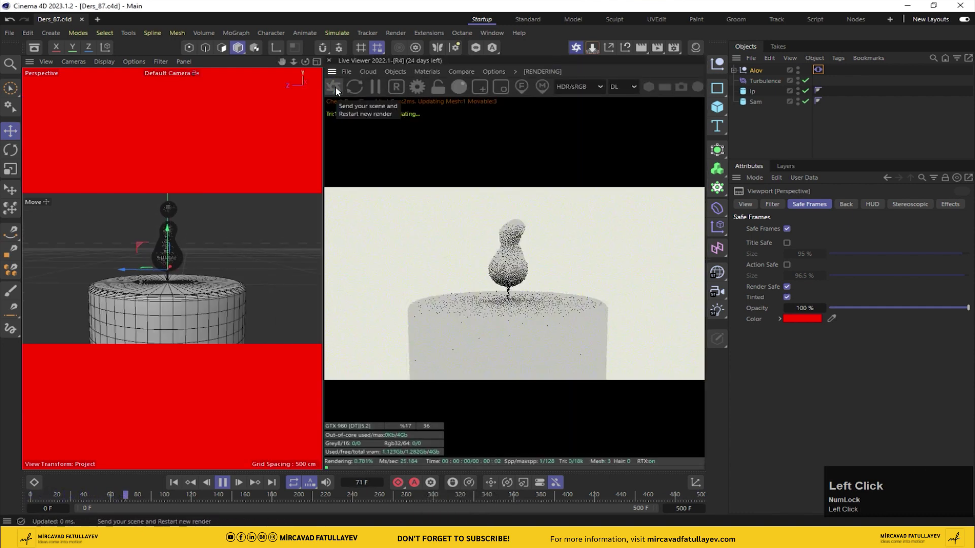
pyautogui.click(229, 485)
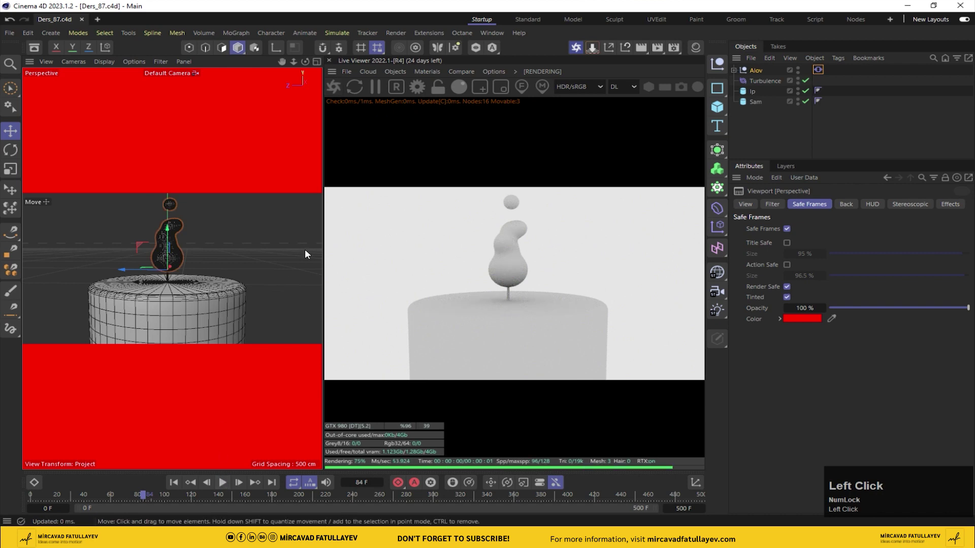
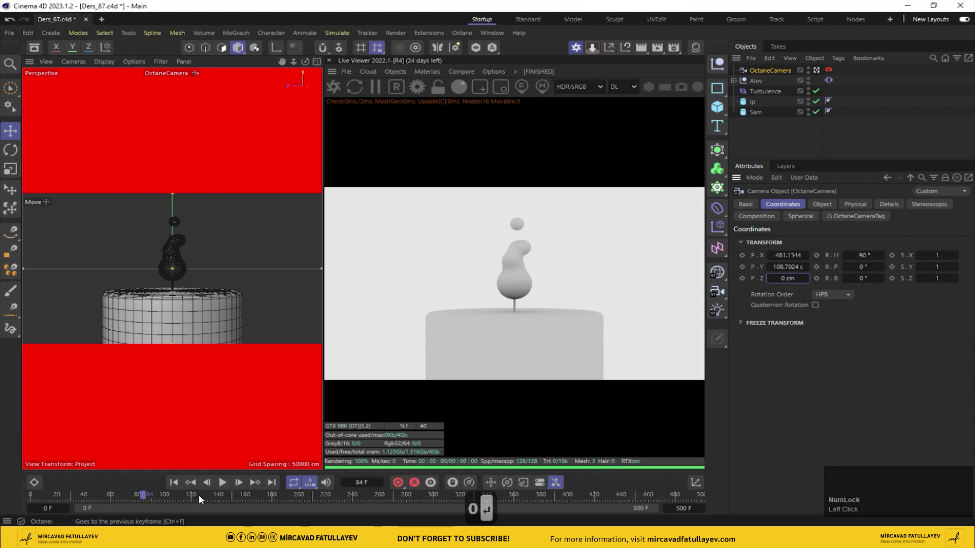
# Step: Attach an Octane camera tag to the OctaneCamera and bring up the render kernel list
pyautogui.click(229, 484)
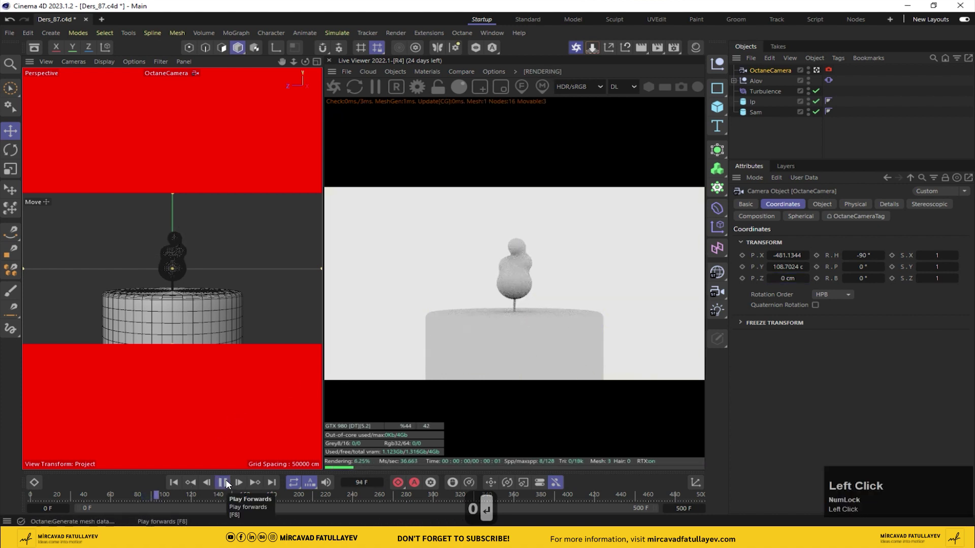
pyautogui.click(229, 483)
pyautogui.click(239, 478)
pyautogui.rightClick(786, 72)
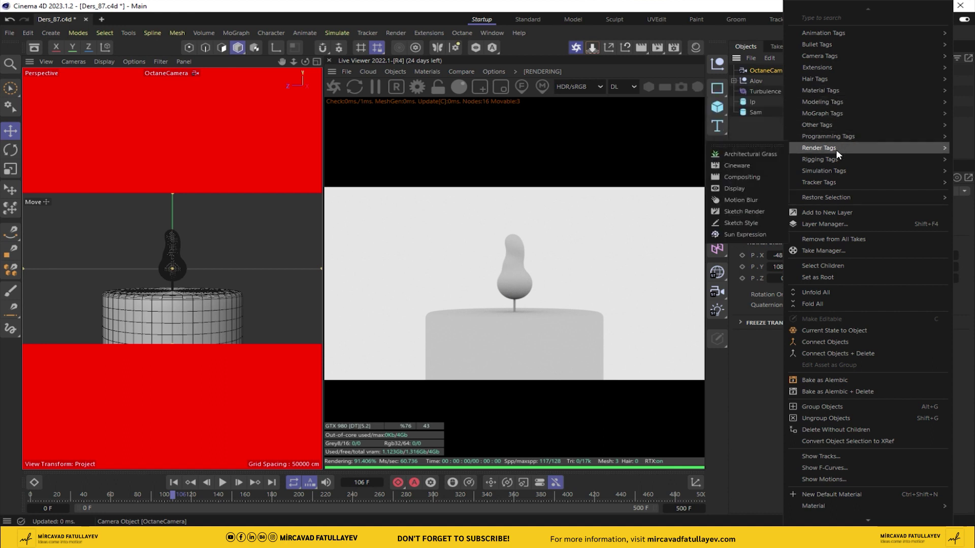
pyautogui.click(731, 295)
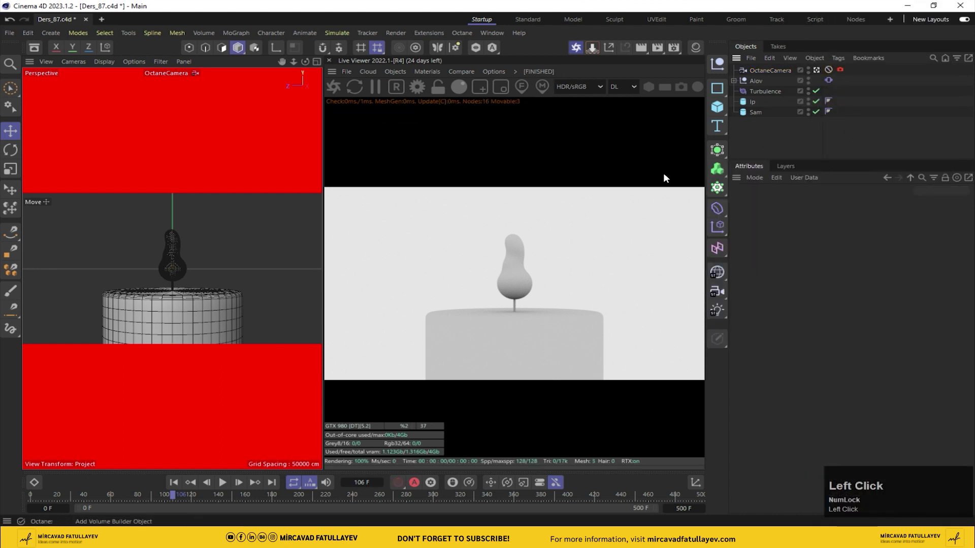
pyautogui.click(630, 93)
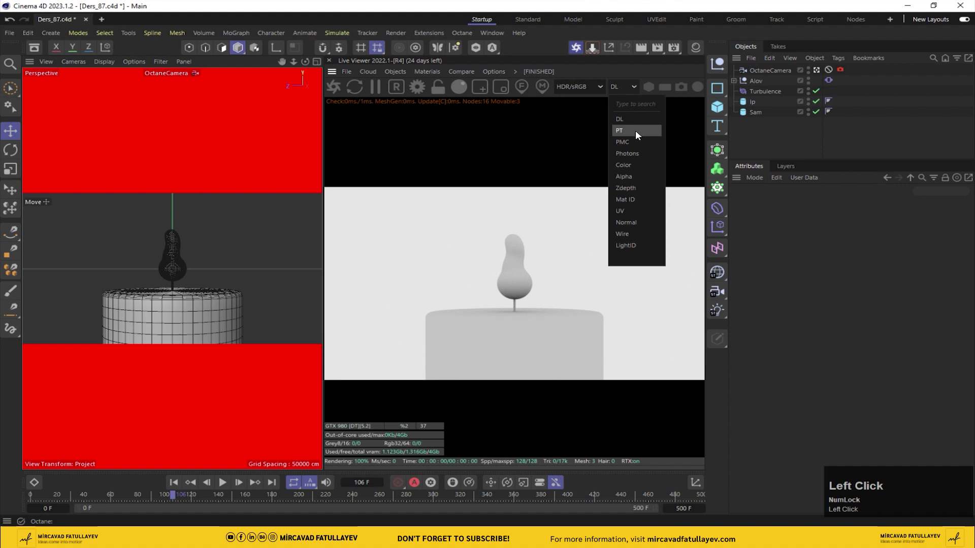
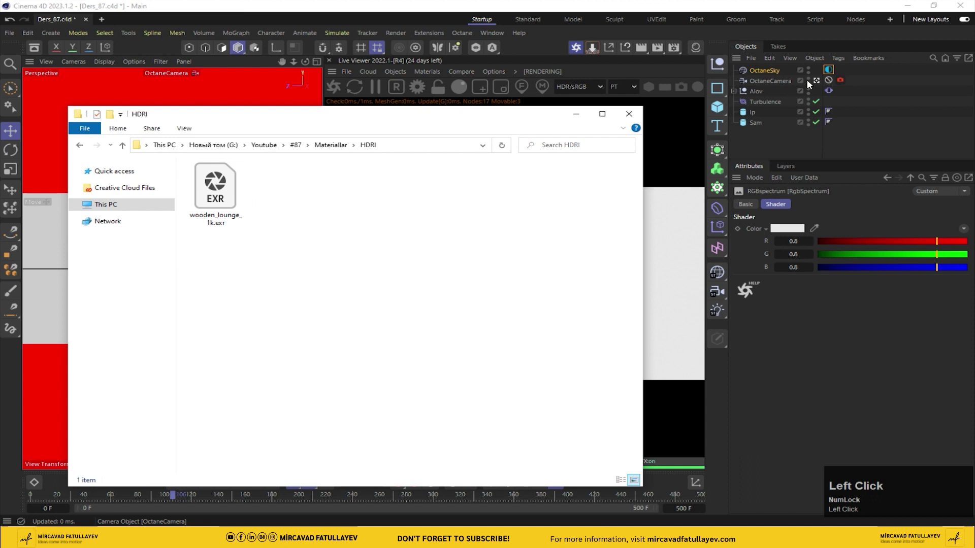
# Step: Load the wooden lounge HDRI into the OctaneSky environment and rotate it toward the doorway
pyautogui.click(835, 70)
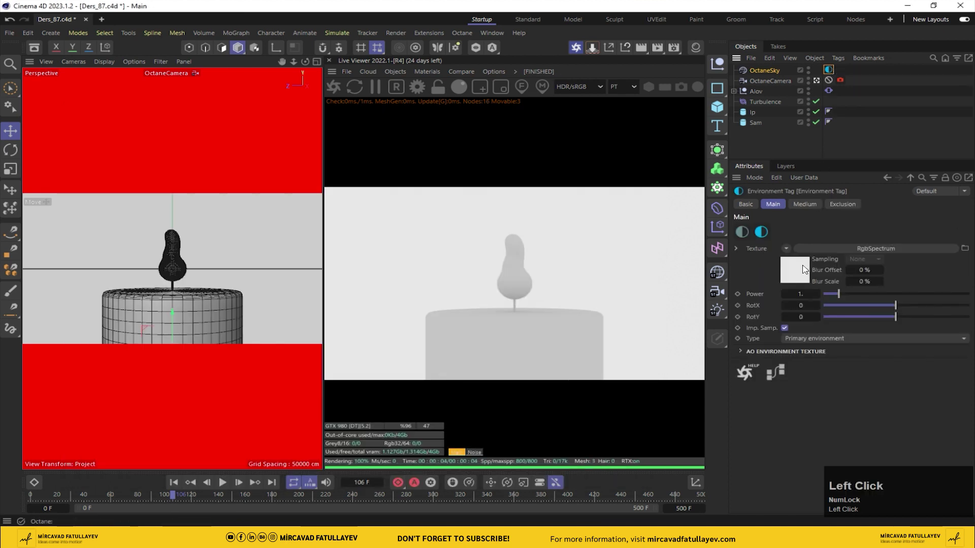
pyautogui.moveTo(776, 73); pyautogui.dragTo(853, 233)
pyautogui.press('Delete')
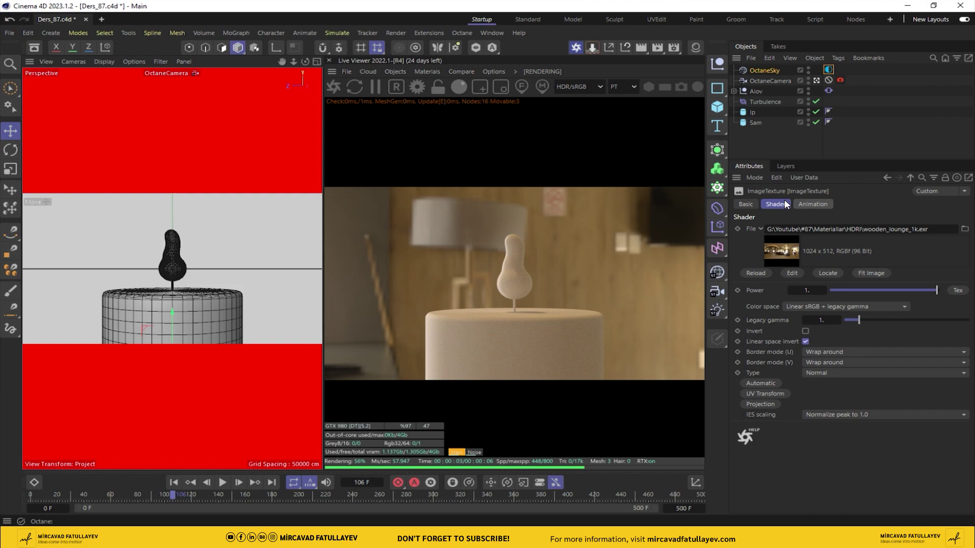
pyautogui.moveTo(915, 182); pyautogui.dragTo(763, 155)
pyautogui.click(778, 137)
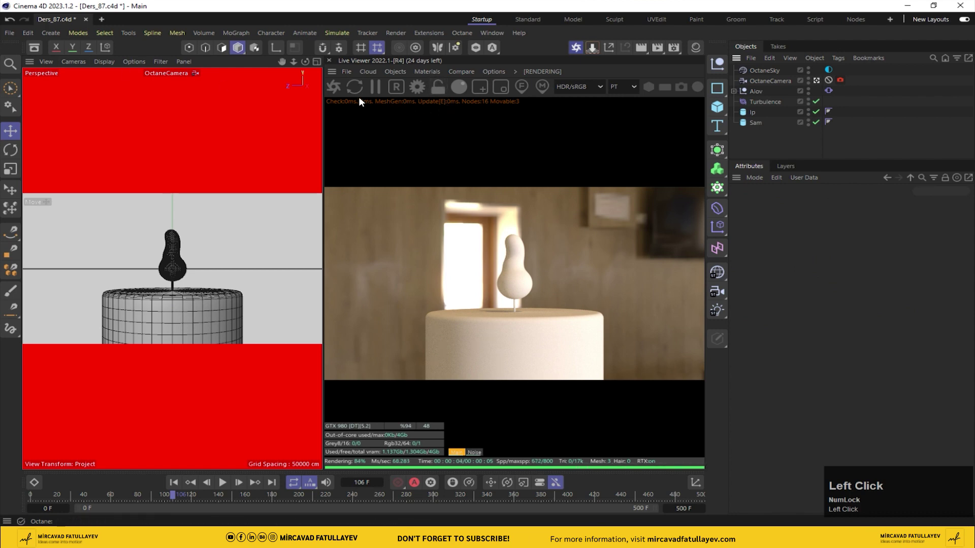
# Step: Create an Octane specular material with roughness 0.15 and show its medium channel
pyautogui.click(14, 35)
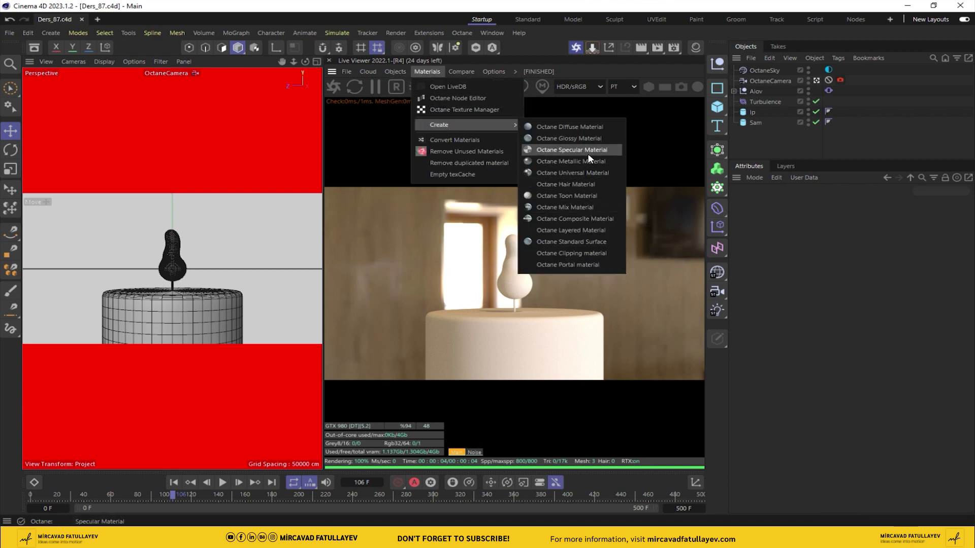
pyautogui.click(594, 154)
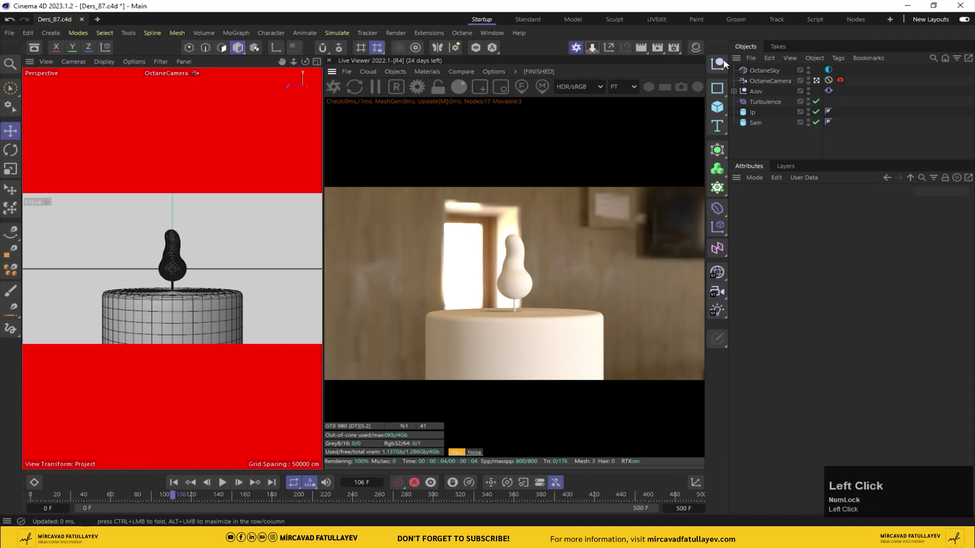
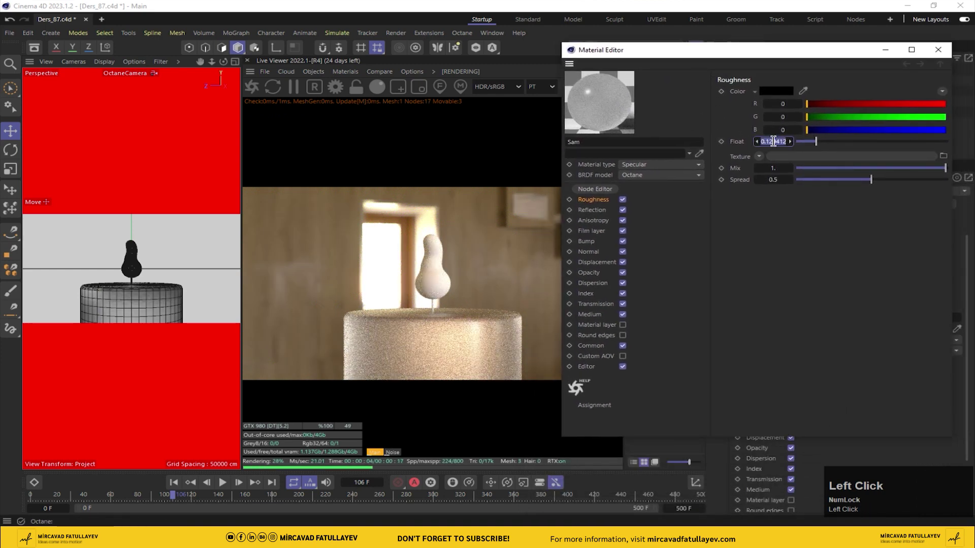
pyautogui.write('0.15')
pyautogui.press('Return')
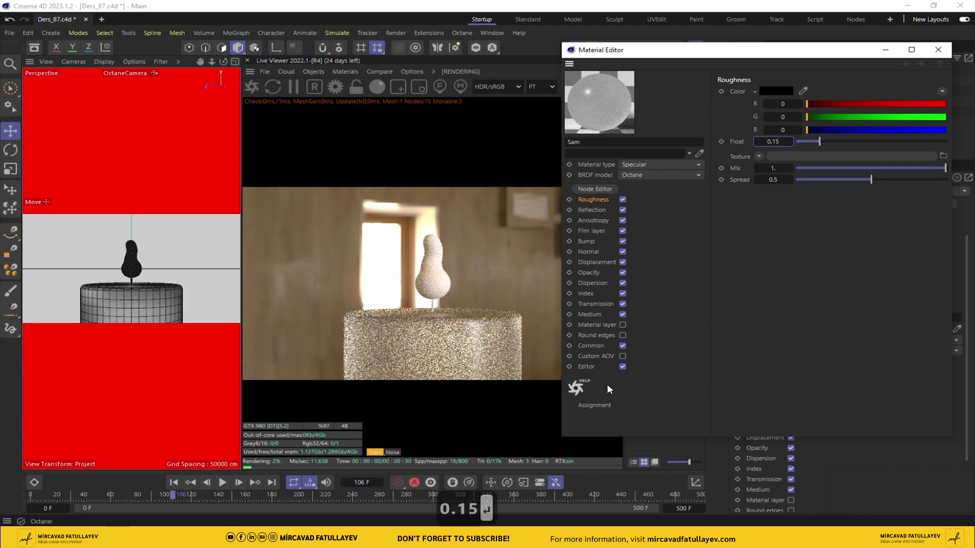
pyautogui.click(600, 318)
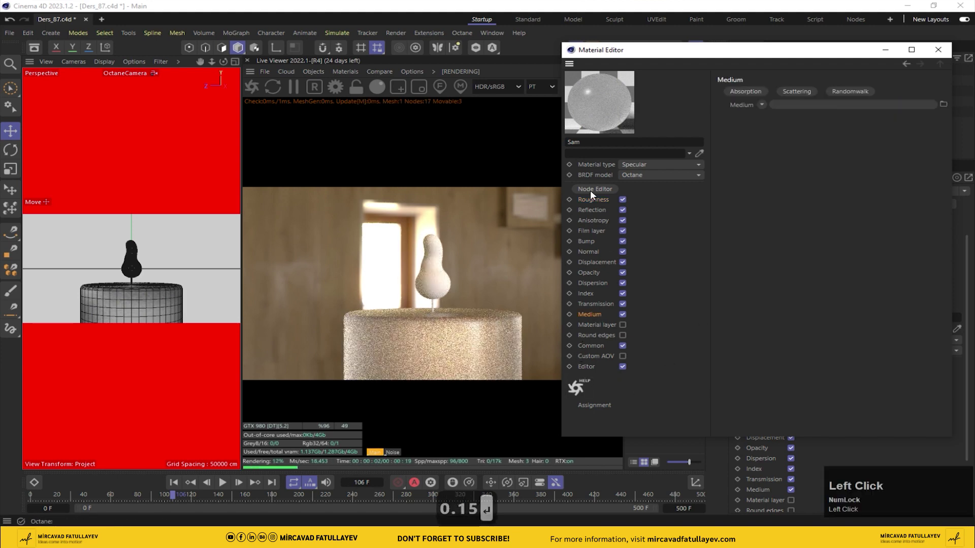
# Step: Feed a Scattering Medium with orange absorption colour and density 0.8 into the Sam material
pyautogui.moveTo(801, 97); pyautogui.dragTo(583, 72)
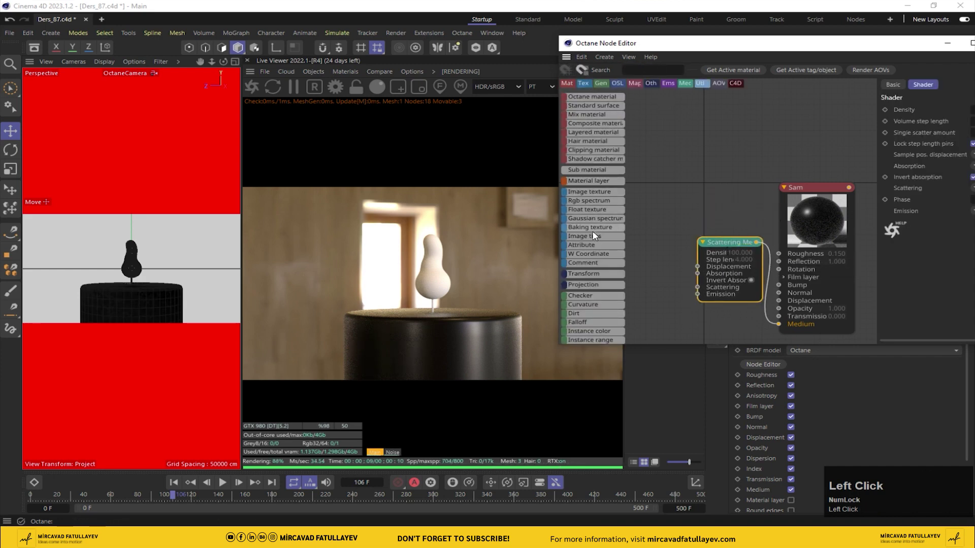
pyautogui.moveTo(607, 203); pyautogui.dragTo(25, 74)
pyautogui.press('Delete')
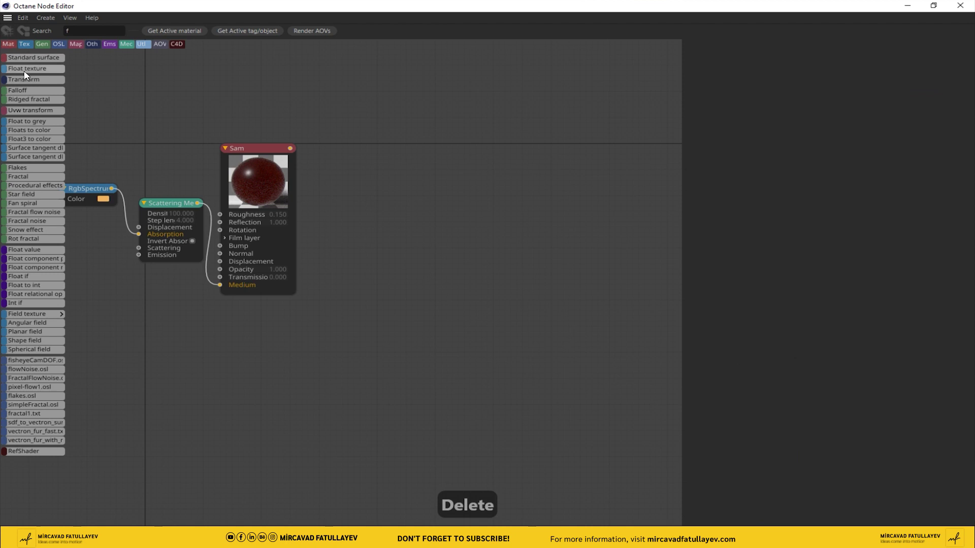
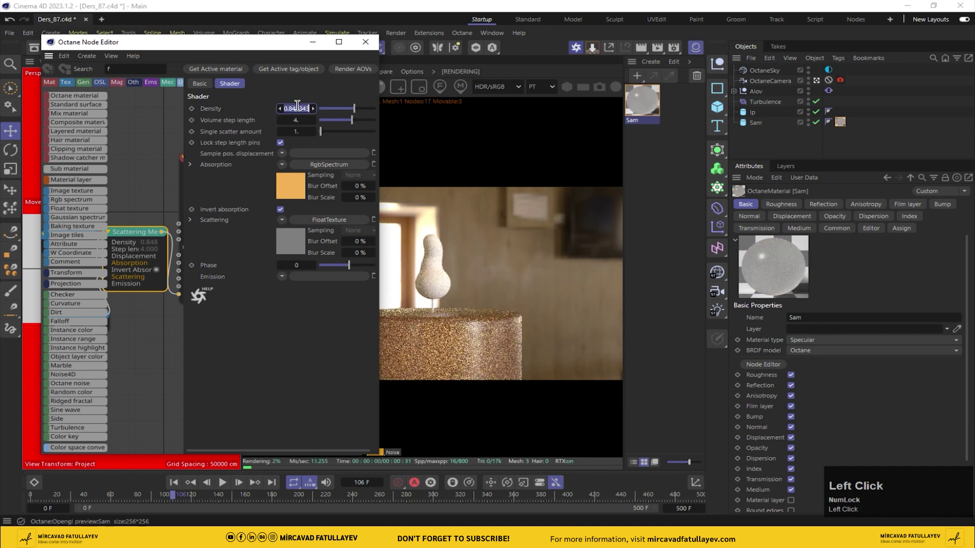
pyautogui.write('0.80')
pyautogui.press('Return')
pyautogui.press('Return')
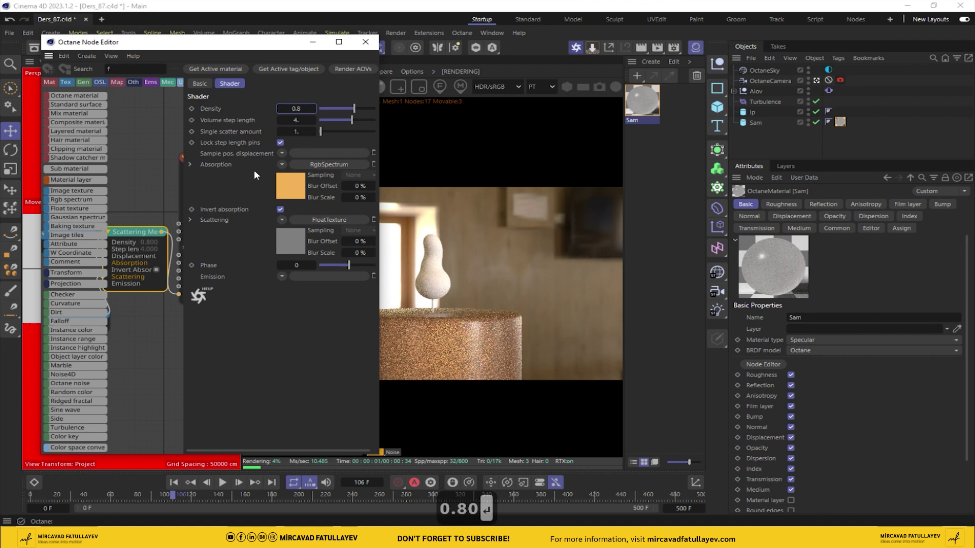
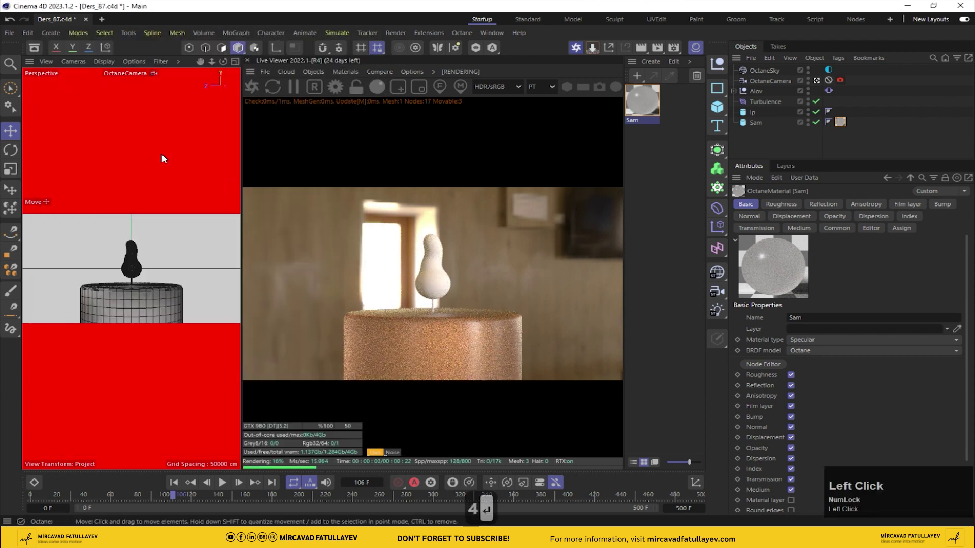
# Step: Create a new Octane material and name it Ip
pyautogui.click(656, 155)
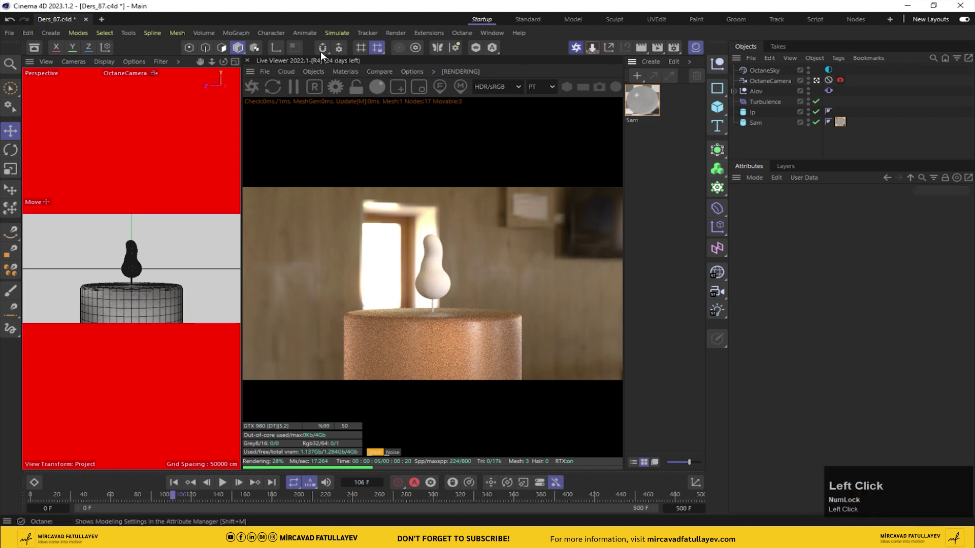
pyautogui.click(343, 73)
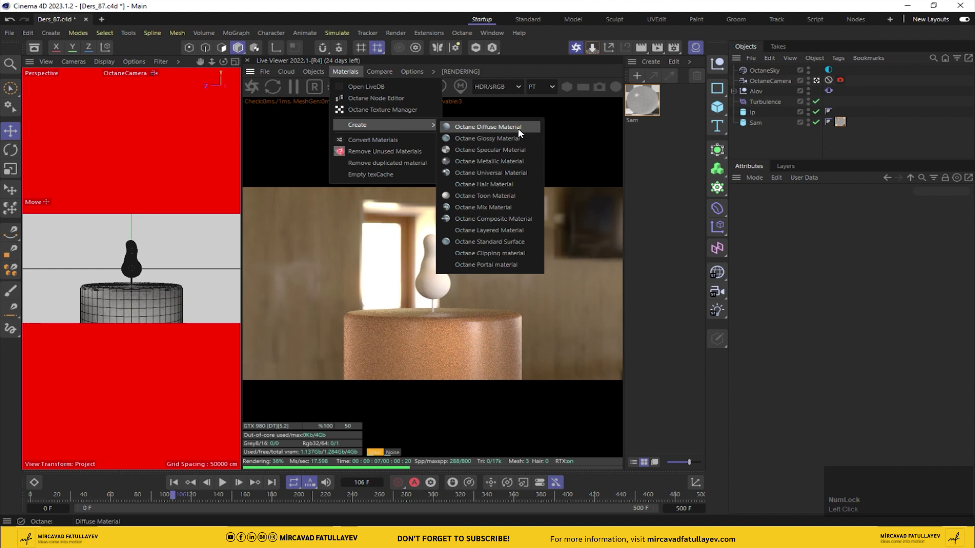
pyautogui.moveTo(516, 140); pyautogui.dragTo(643, 108)
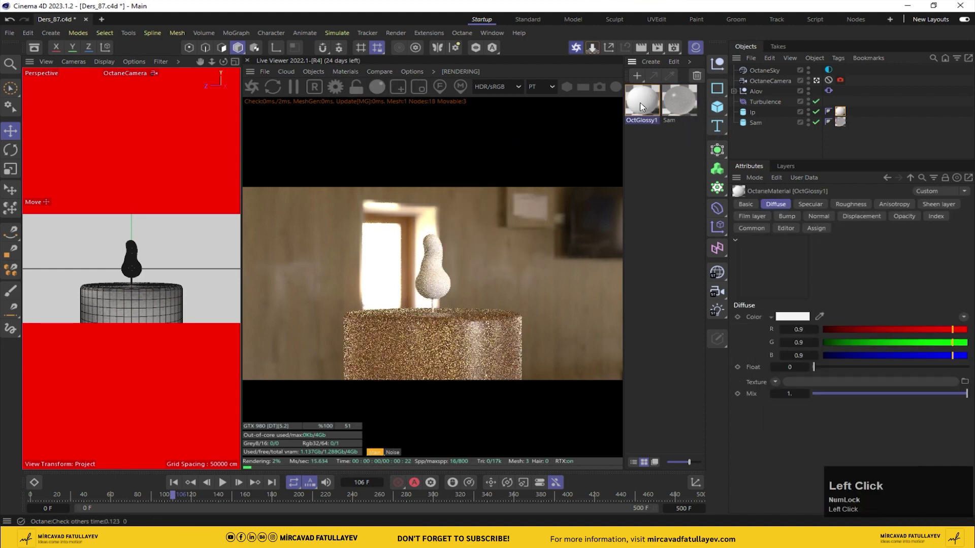
pyautogui.press('Return')
pyautogui.write('lp')
# Step: Duplicate the Sam material and rename the copy to Alov
pyautogui.click(803, 140)
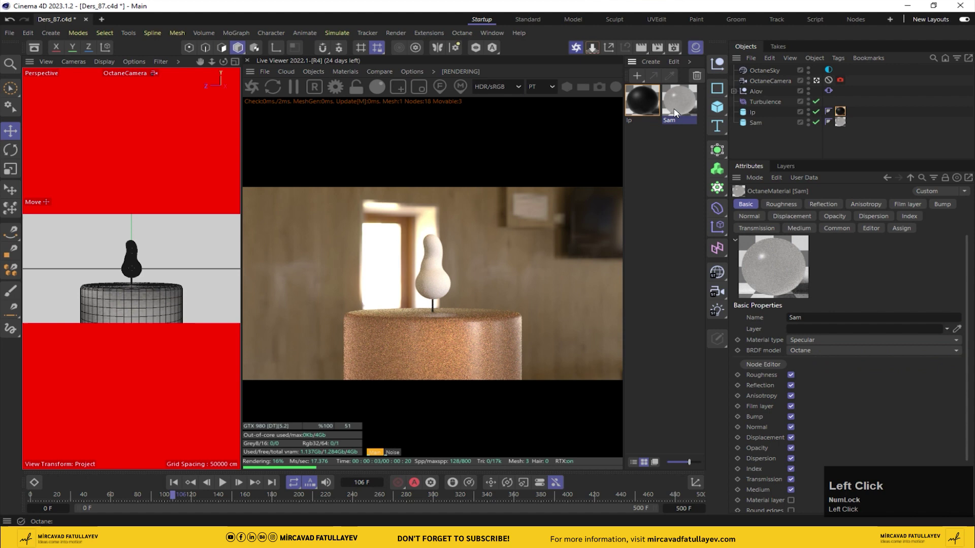
pyautogui.click(680, 103)
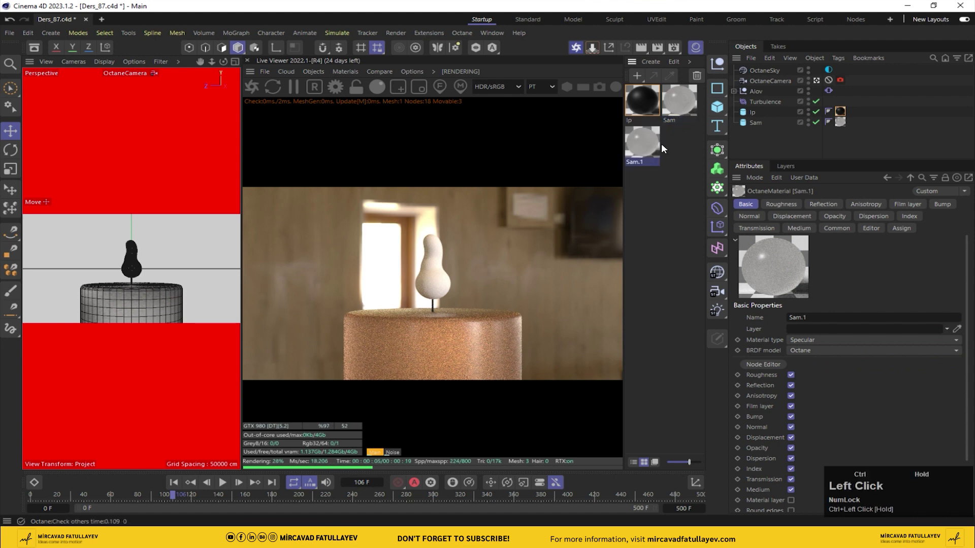
pyautogui.click(638, 143)
pyautogui.write('a')
pyautogui.write('lov')
pyautogui.press('Return')
# Step: Bring the Alov material up in the Material Editor for editing
pyautogui.moveTo(723, 140); pyautogui.dragTo(630, 362)
pyautogui.press('Return')
pyautogui.press('BackSpace')
pyautogui.press('Return')
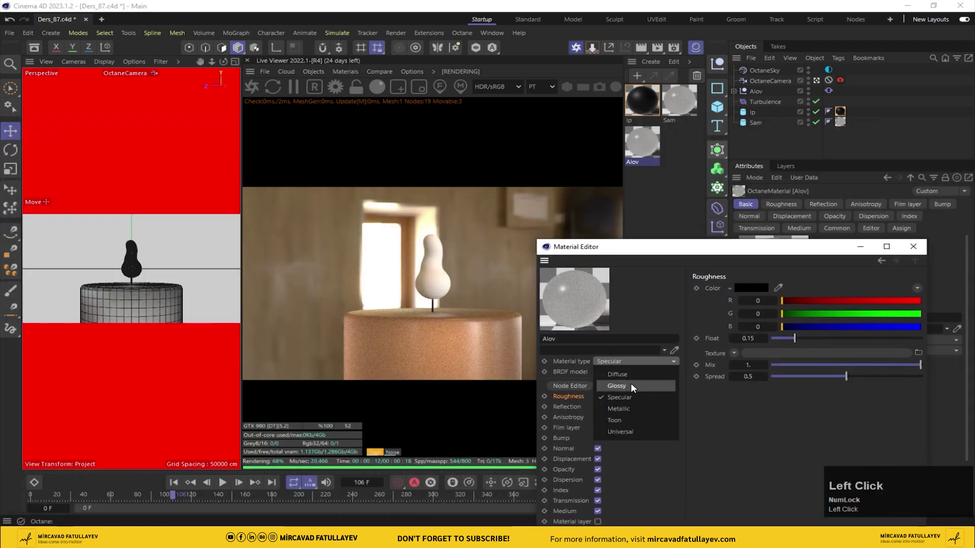
# Step: Enlarge the editor and give the Alov material's Emission an RgbSpectrum texture
pyautogui.moveTo(640, 380); pyautogui.dragTo(876, 117)
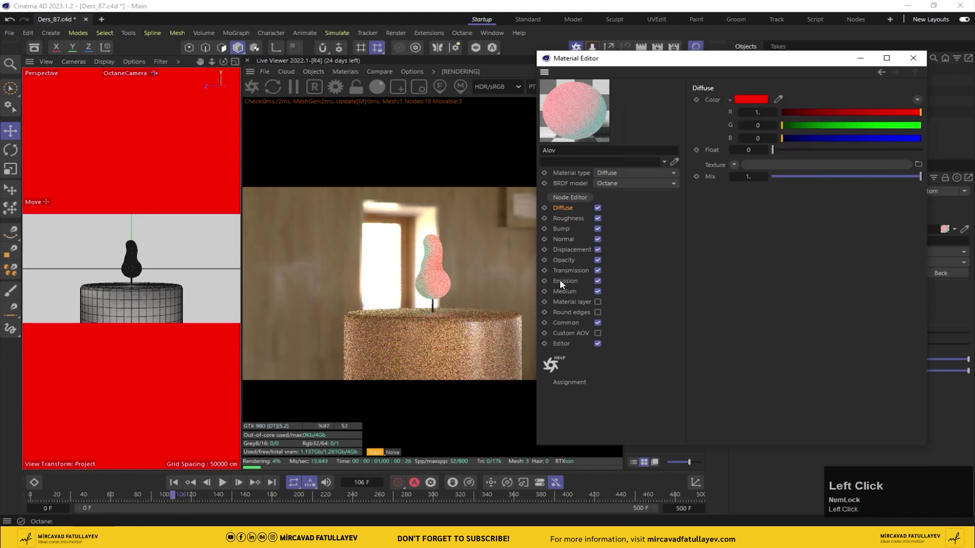
pyautogui.click(575, 294)
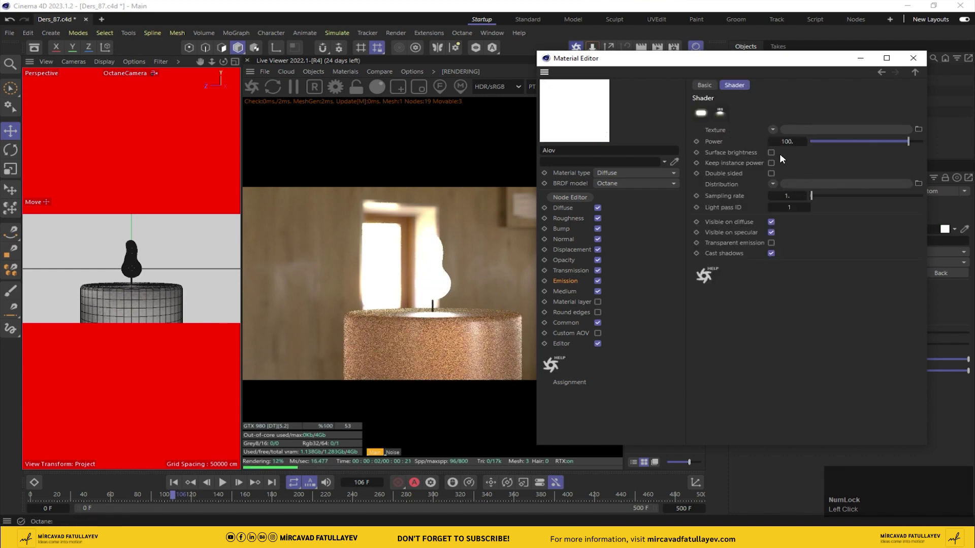
pyautogui.click(773, 132)
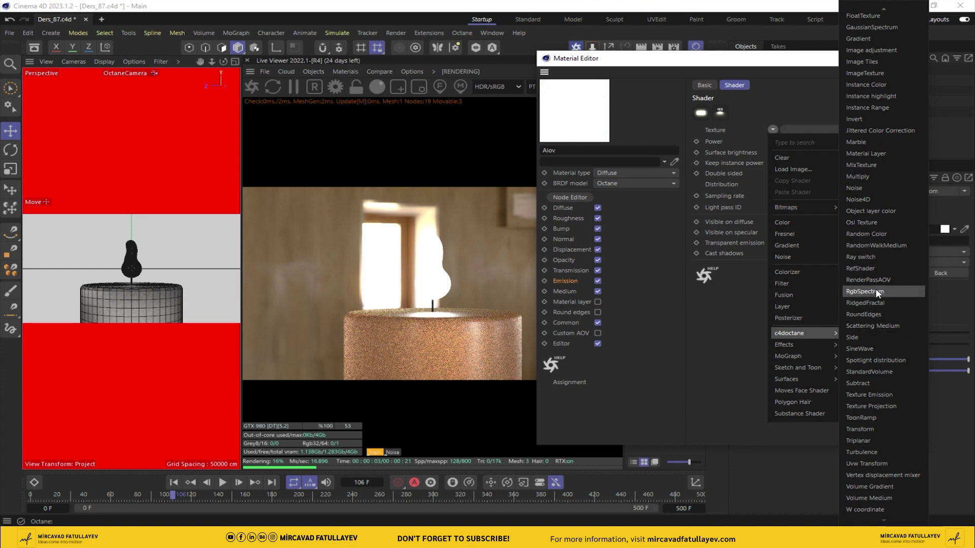
pyautogui.moveTo(879, 297); pyautogui.dragTo(574, 273)
pyautogui.moveTo(573, 273); pyautogui.dragTo(735, 164)
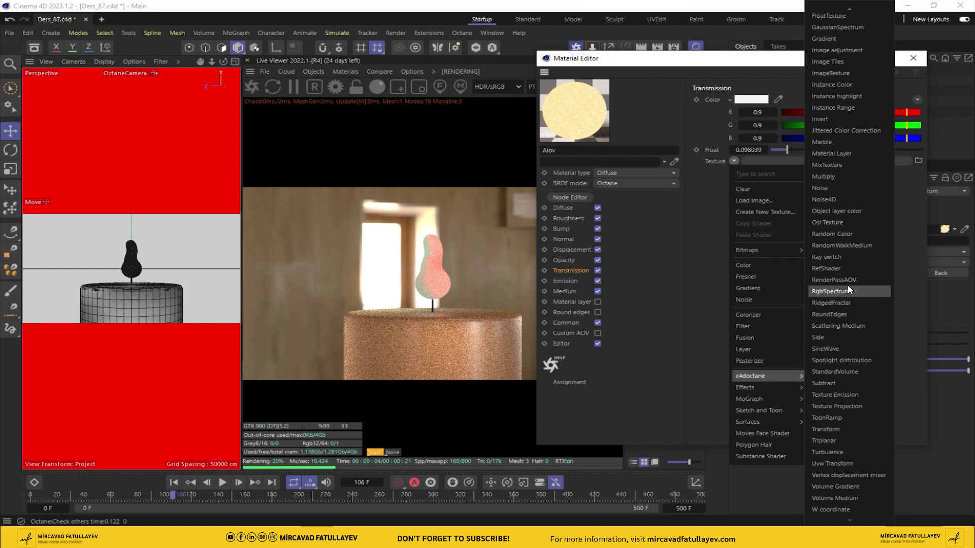
# Step: Give Transmission an RgbSpectrum texture and lower its green to a red colour
pyautogui.moveTo(845, 294); pyautogui.dragTo(788, 166)
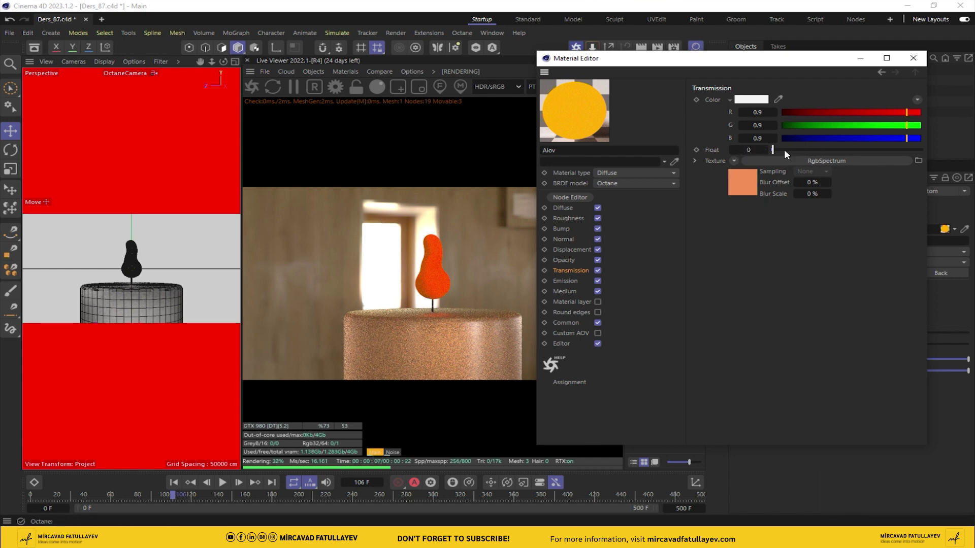
pyautogui.click(787, 155)
pyautogui.moveTo(790, 153); pyautogui.dragTo(854, 179)
pyautogui.moveTo(854, 178); pyautogui.dragTo(772, 300)
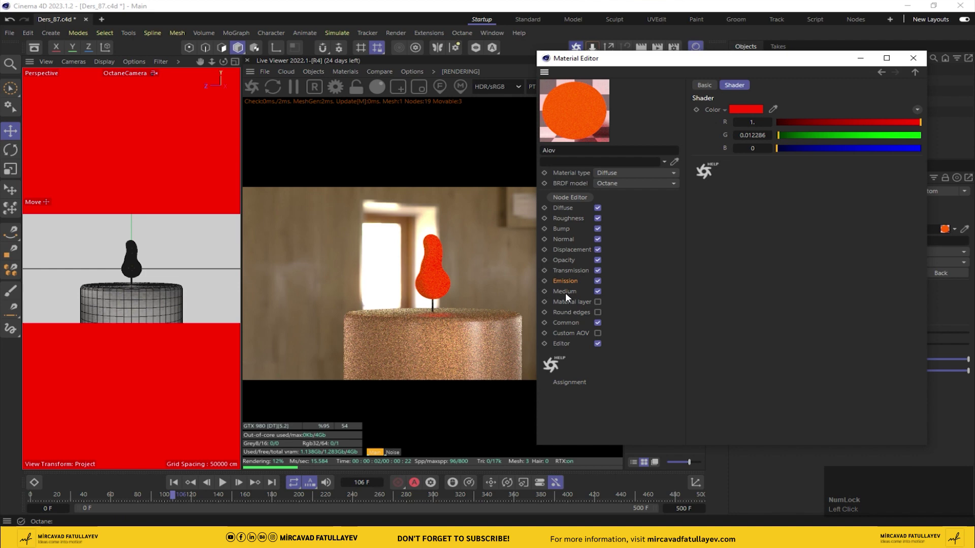
# Step: Adjust the Medium scattering phase and close the Material Editor
pyautogui.click(567, 293)
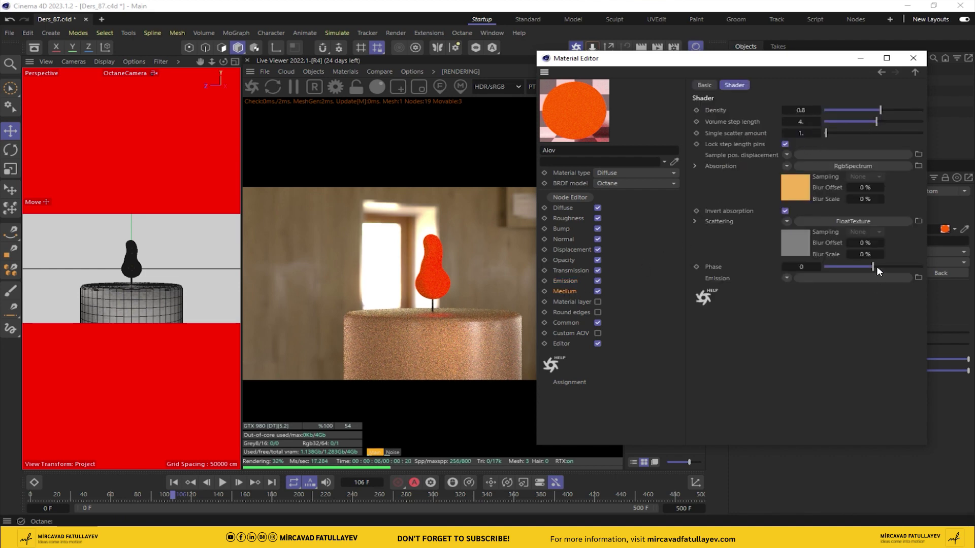
pyautogui.moveTo(876, 269); pyautogui.dragTo(582, 308)
pyautogui.click(575, 273)
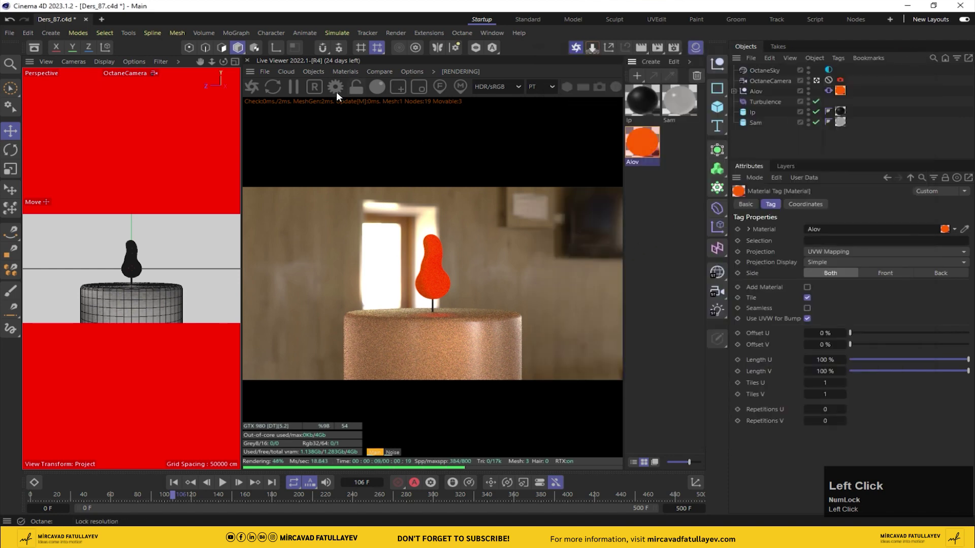
# Step: Play the timeline so the flame animates and check the Live Viewer settings
pyautogui.click(225, 486)
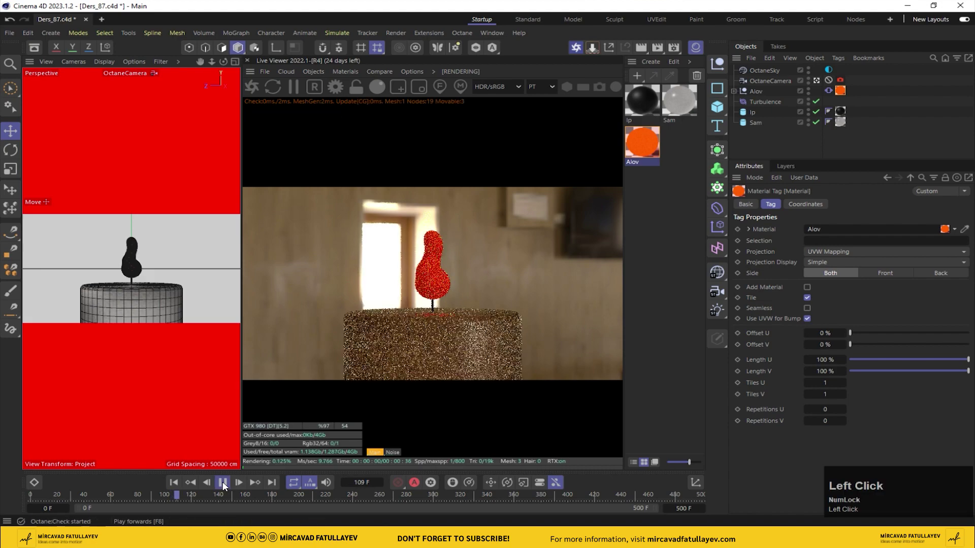
pyautogui.click(225, 485)
pyautogui.moveTo(811, 74); pyautogui.dragTo(253, 88)
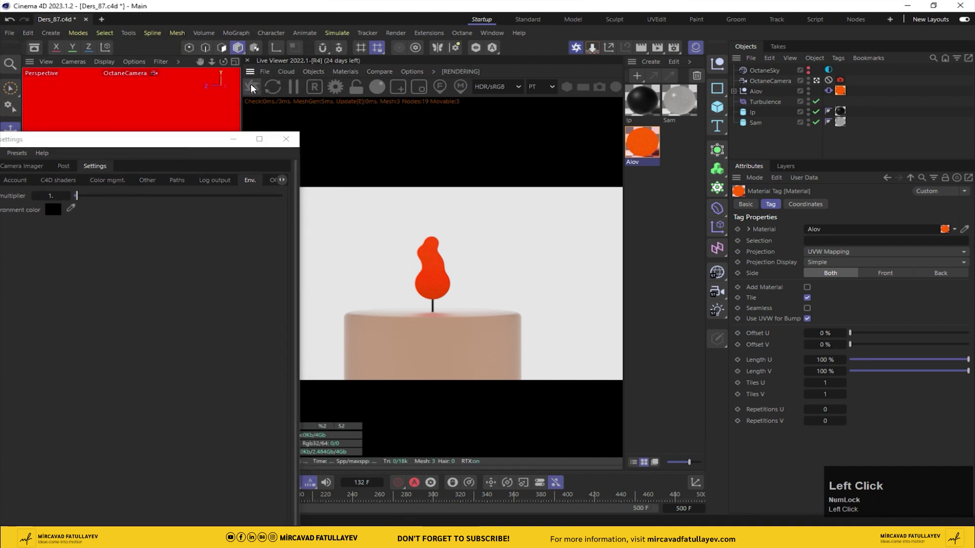
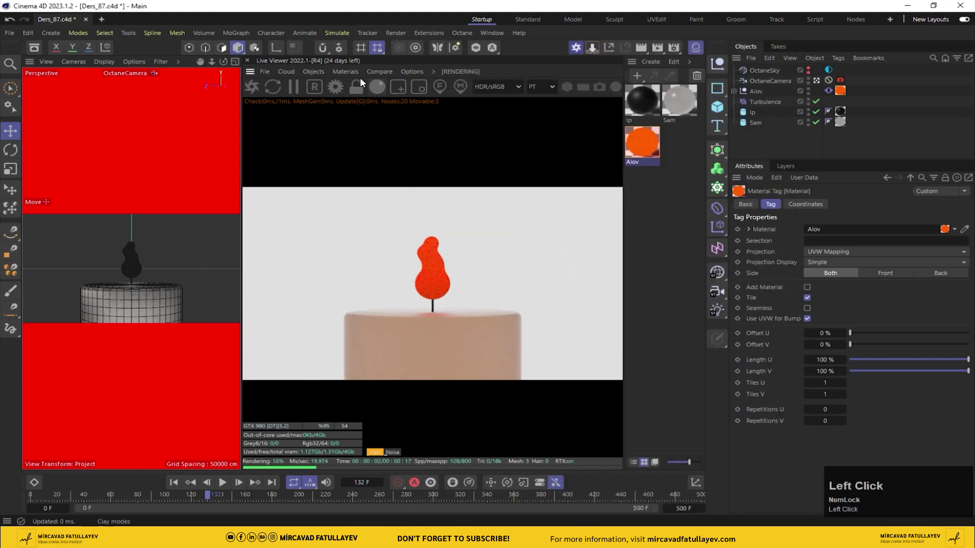
# Step: Return to the shaded live render and go to the camera's Octane imager settings for alpha
pyautogui.press('alt+Num_Lock')
pyautogui.click(811, 75)
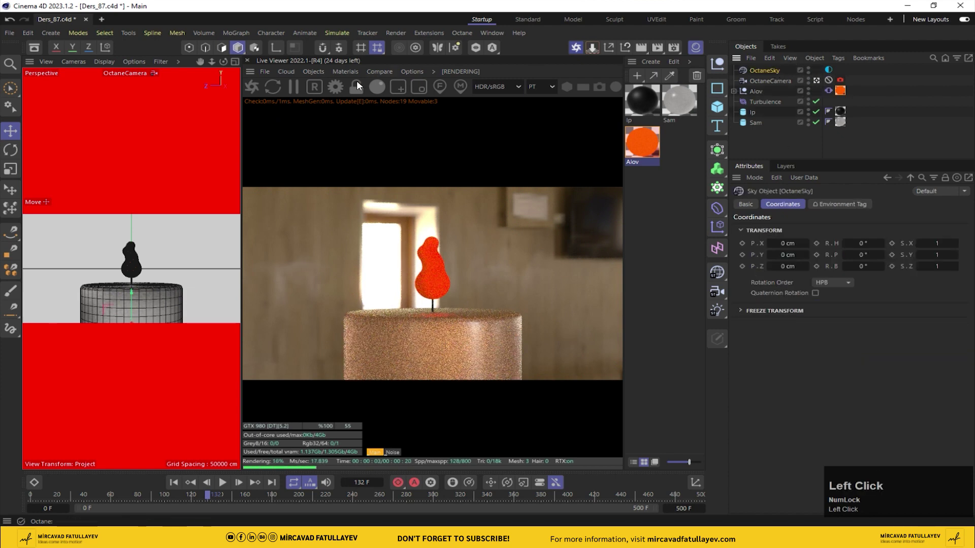
pyautogui.click(333, 88)
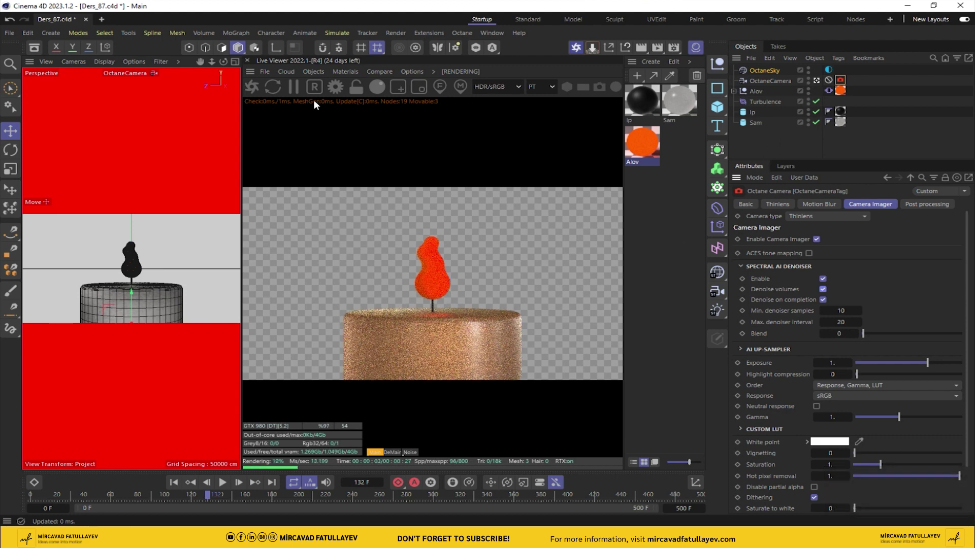
# Step: Set the render Save output to PNG, 16 Bit/Channel, with Alpha Channel ticked
pyautogui.moveTo(678, 49); pyautogui.dragTo(356, 228)
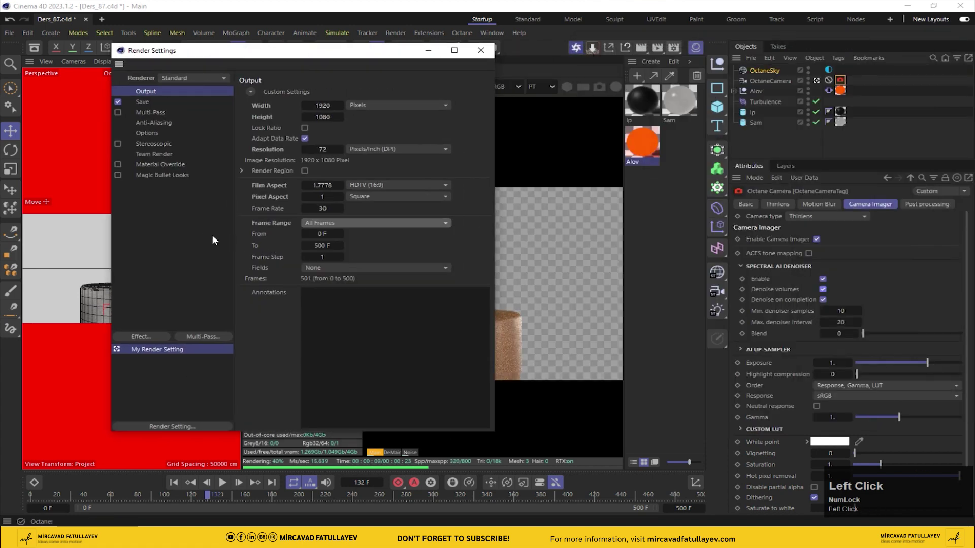
pyautogui.click(147, 106)
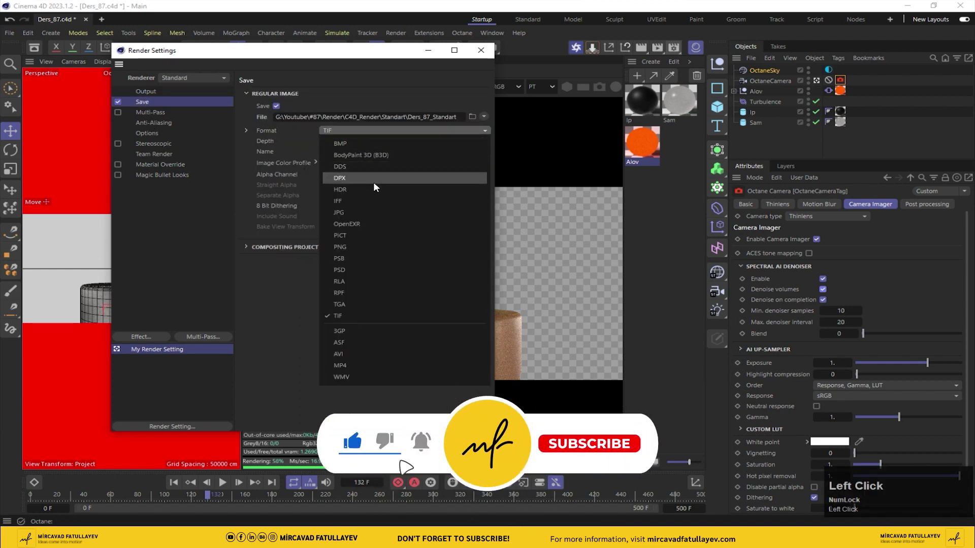
pyautogui.click(379, 246)
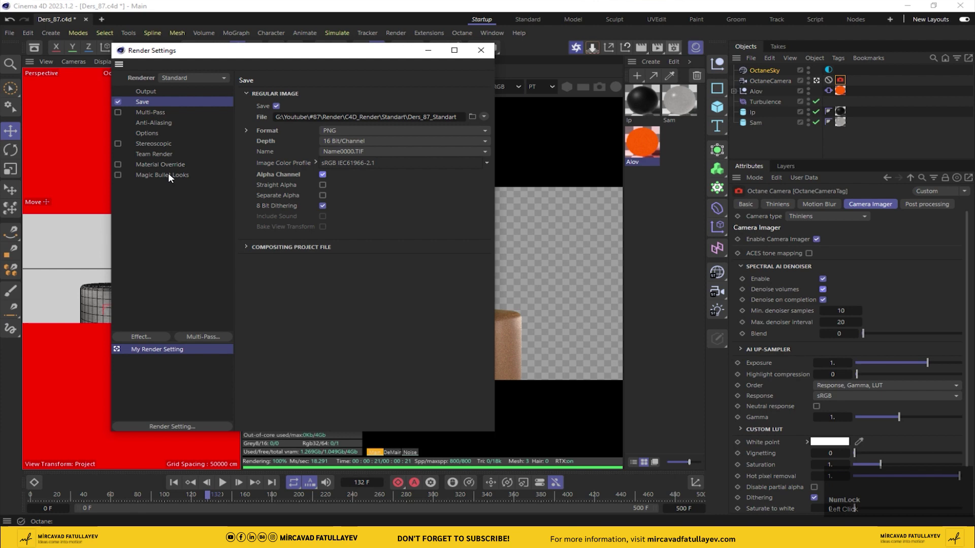
pyautogui.click(173, 178)
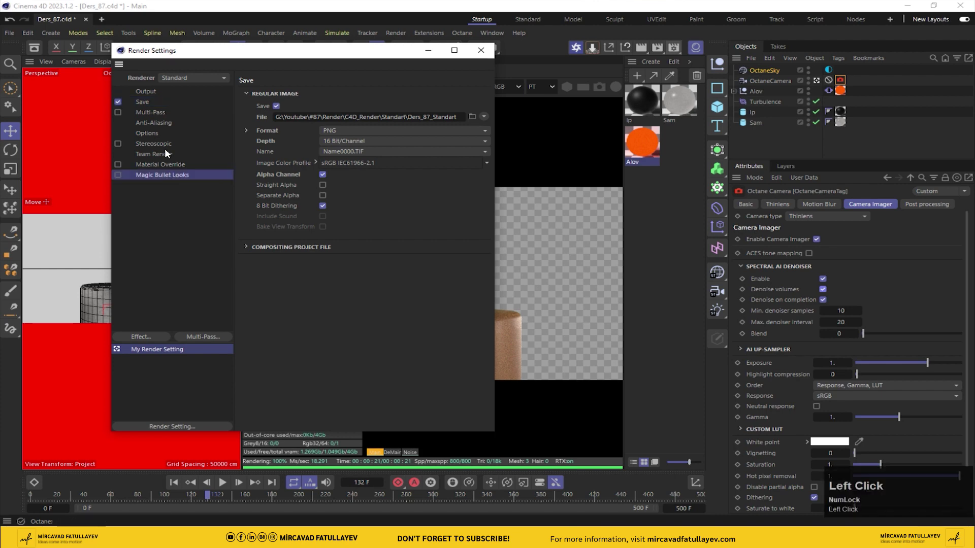
# Step: Set the Renderer to Octane Renderer and show its settings
pyautogui.click(202, 79)
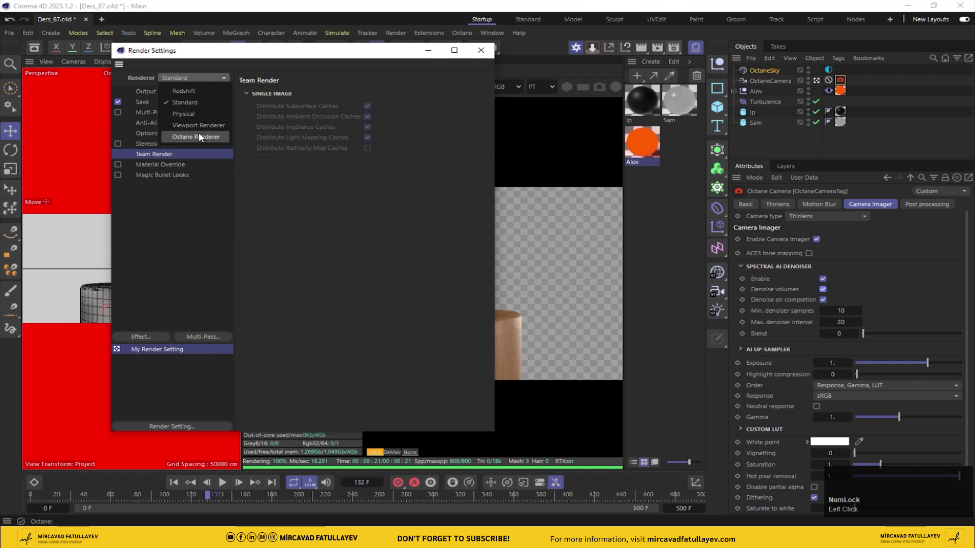
pyautogui.click(182, 165)
pyautogui.click(175, 174)
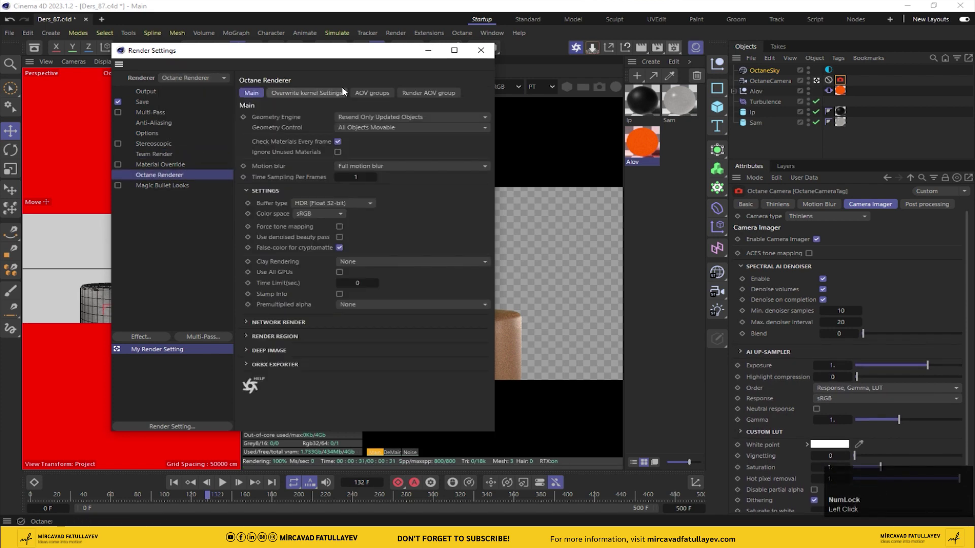
# Step: Enable saving beauty passes and add the AO pass in the Render AOV manager
pyautogui.moveTo(422, 99); pyautogui.dragTo(326, 163)
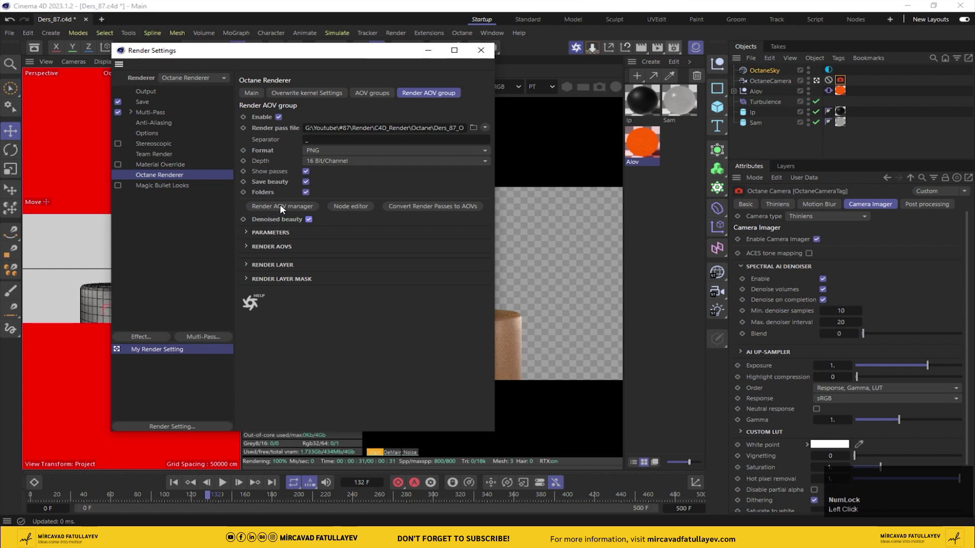
pyautogui.click(283, 208)
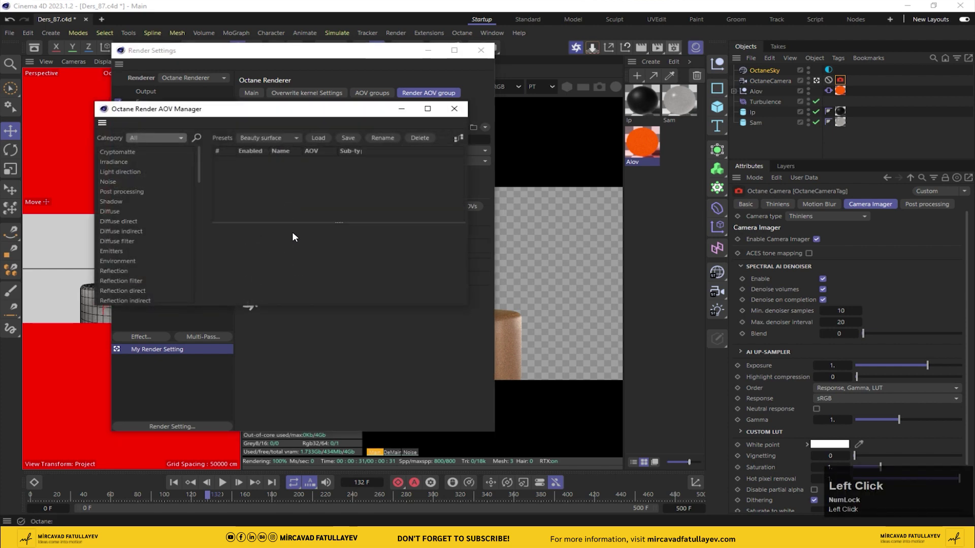
pyautogui.write('ao')
pyautogui.click(124, 173)
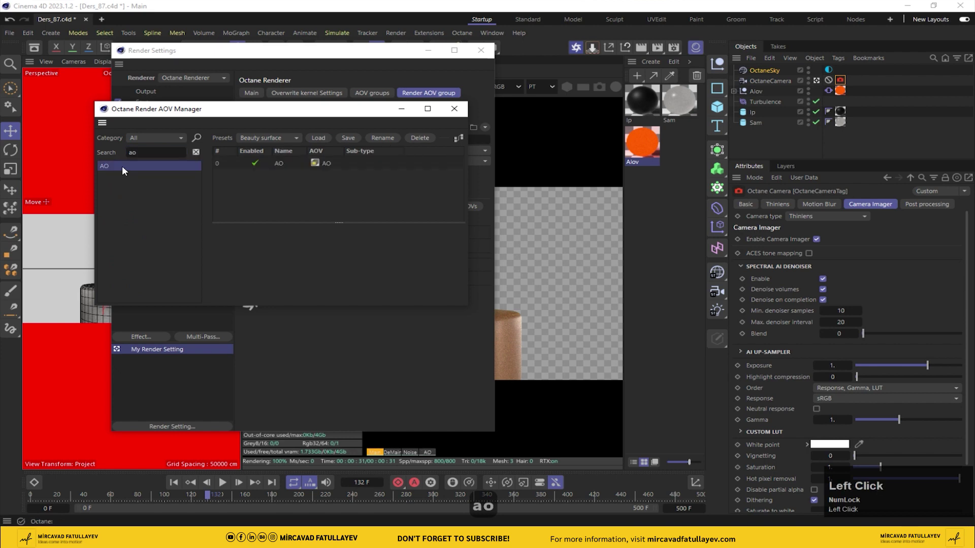
# Step: Add the Emitters pass and search for the Render layer ID pass
pyautogui.write('mi')
pyautogui.click(117, 168)
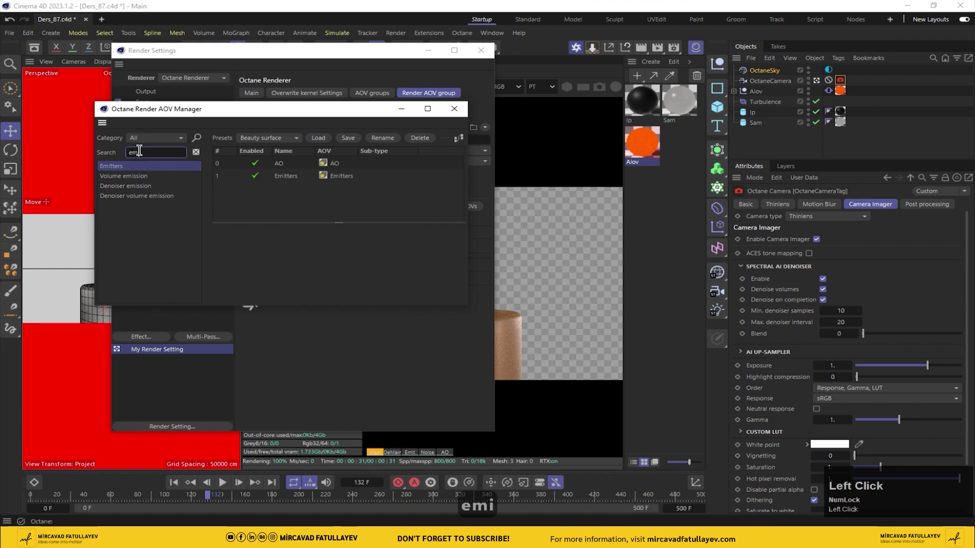
pyautogui.write('id')
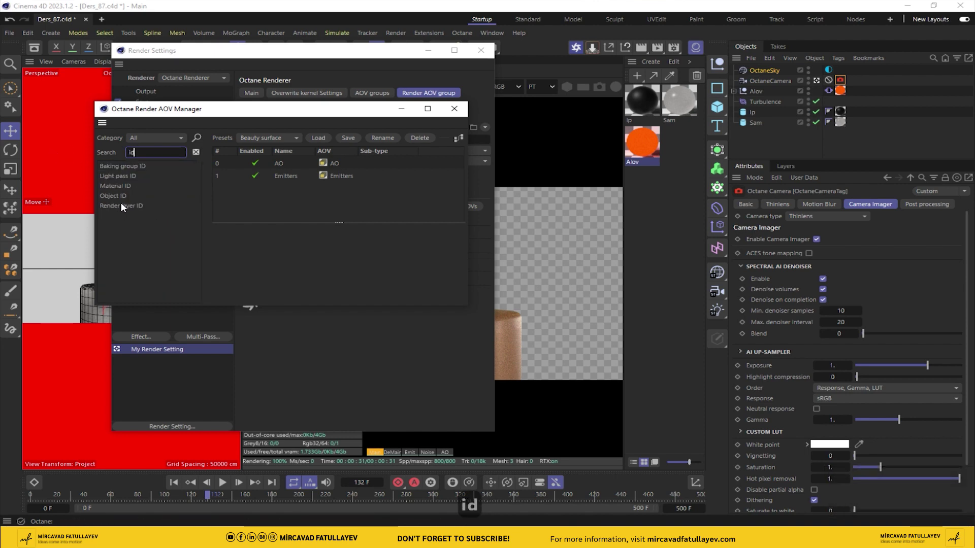
# Step: Add the Render layer ID AOV and put an Octane object tag on the candle object
pyautogui.moveTo(124, 206); pyautogui.dragTo(463, 453)
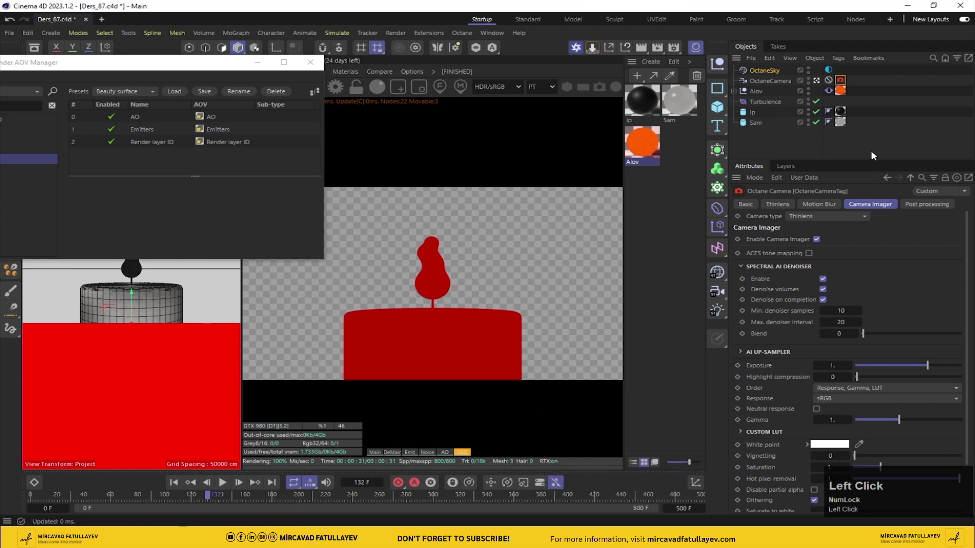
pyautogui.click(757, 126)
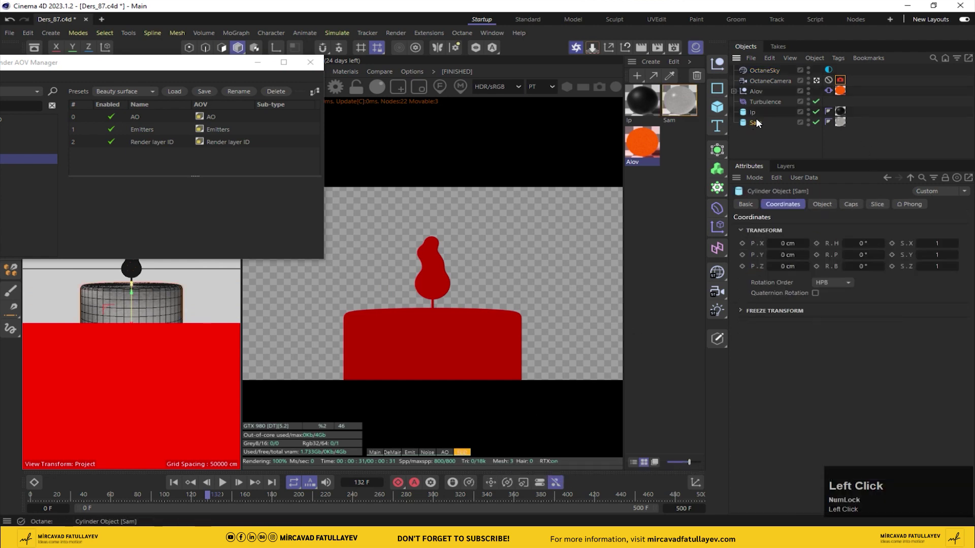
pyautogui.rightClick(763, 92)
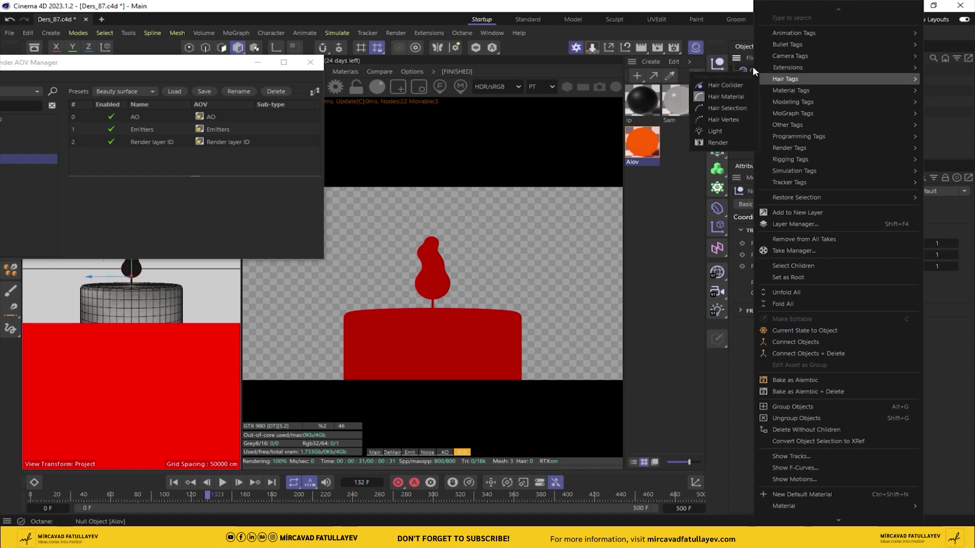
pyautogui.click(801, 114)
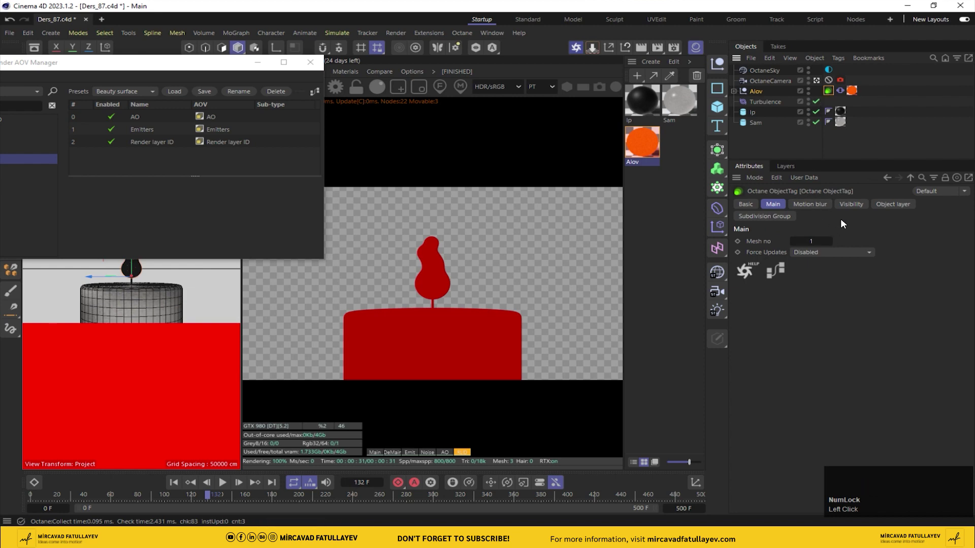
# Step: Set the tag's Object layer ID to 2 and close the AOV manager
pyautogui.click(900, 209)
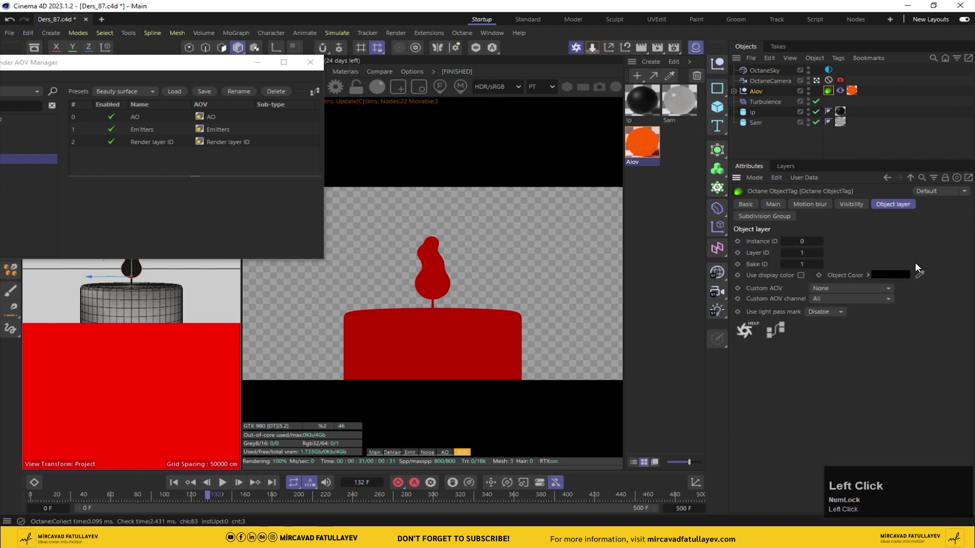
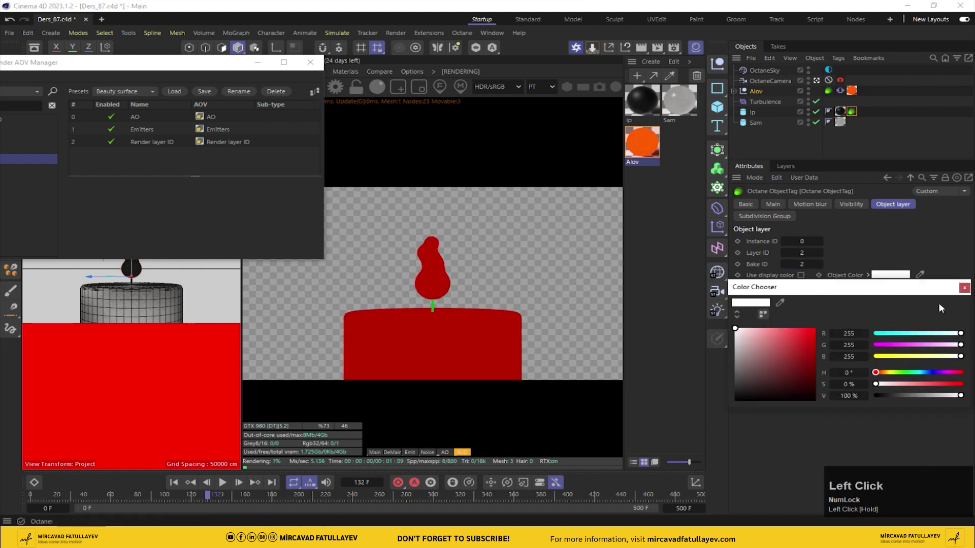
pyautogui.moveTo(858, 115); pyautogui.dragTo(600, 200)
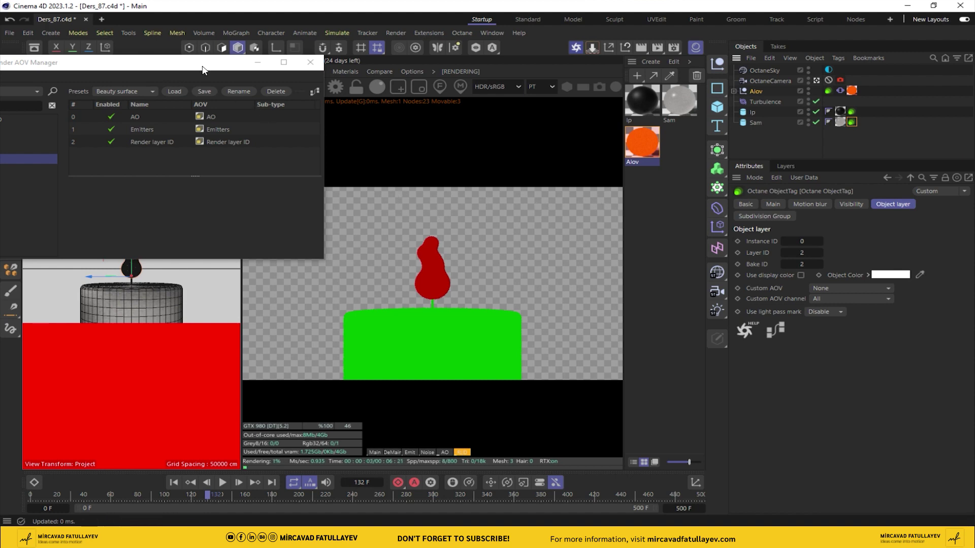
pyautogui.moveTo(328, 77); pyautogui.dragTo(385, 97)
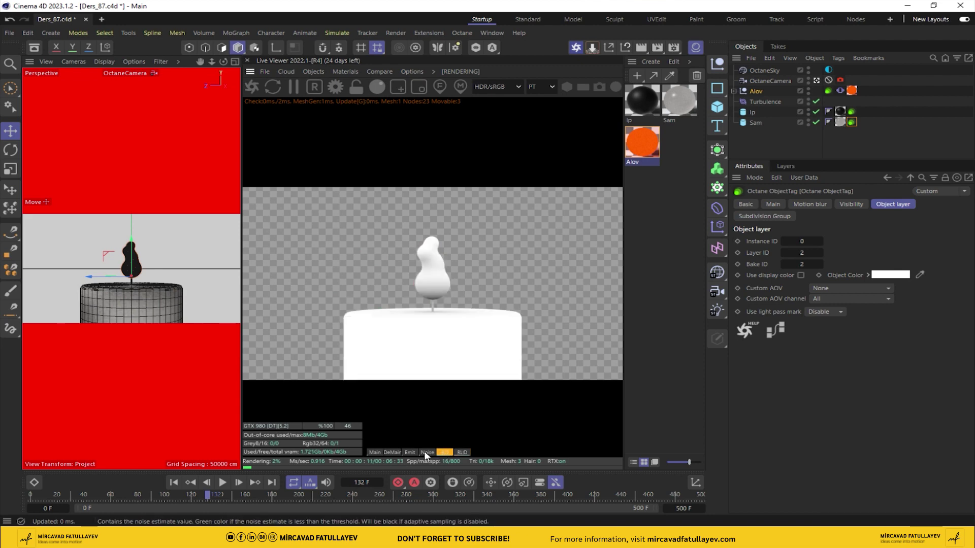
# Step: Preview the AO, Emitters and main passes in the Live Viewer
pyautogui.click(424, 456)
pyautogui.click(408, 454)
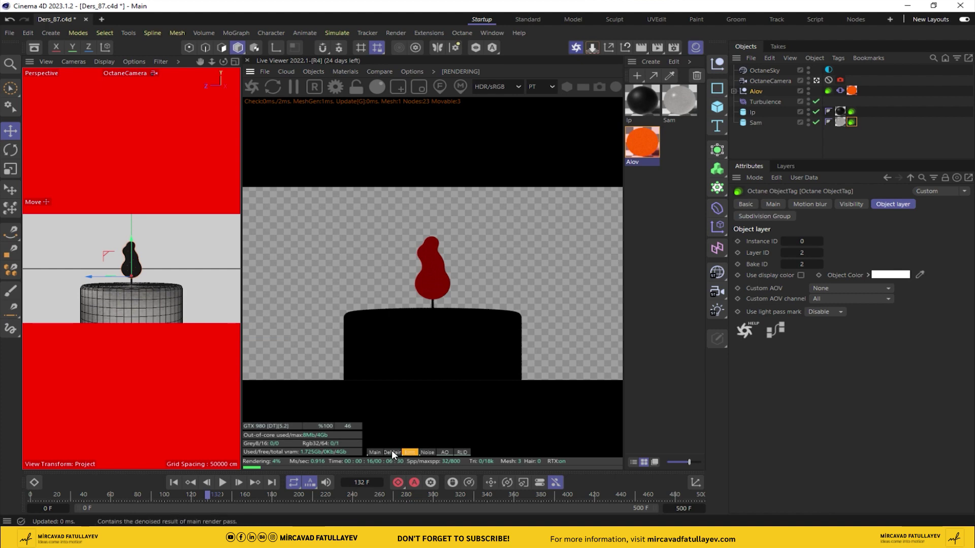
pyautogui.click(395, 454)
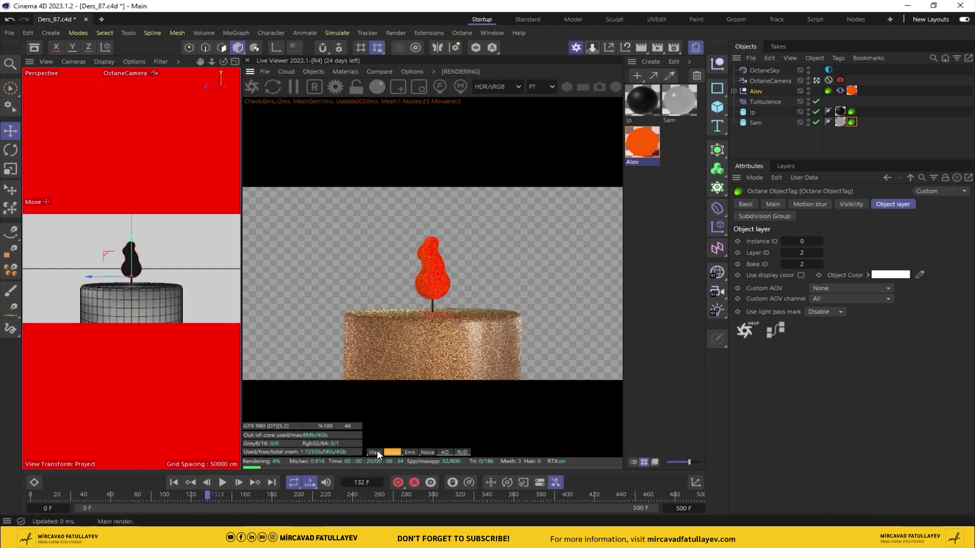
# Step: Settle on the denoised main render and save the scene file
pyautogui.click(380, 453)
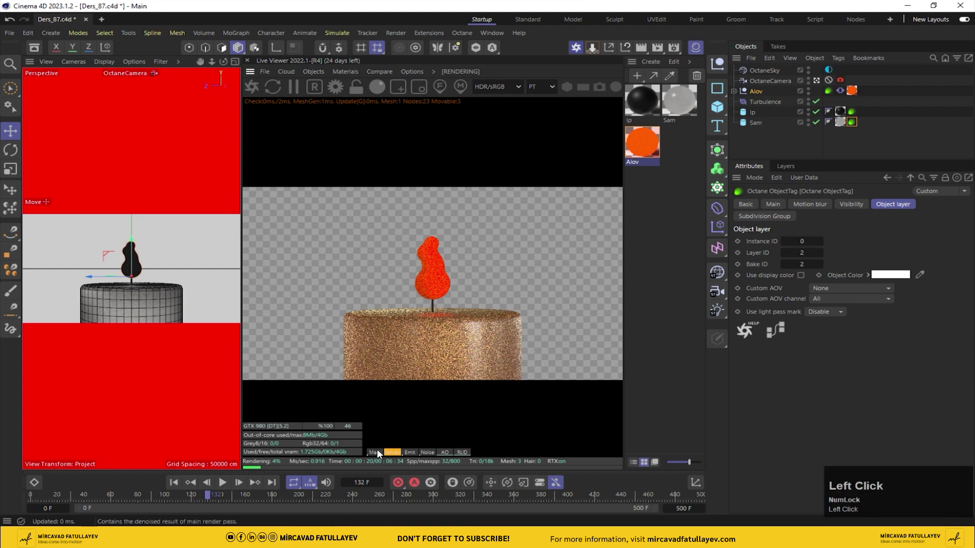
pyautogui.click(73, 42)
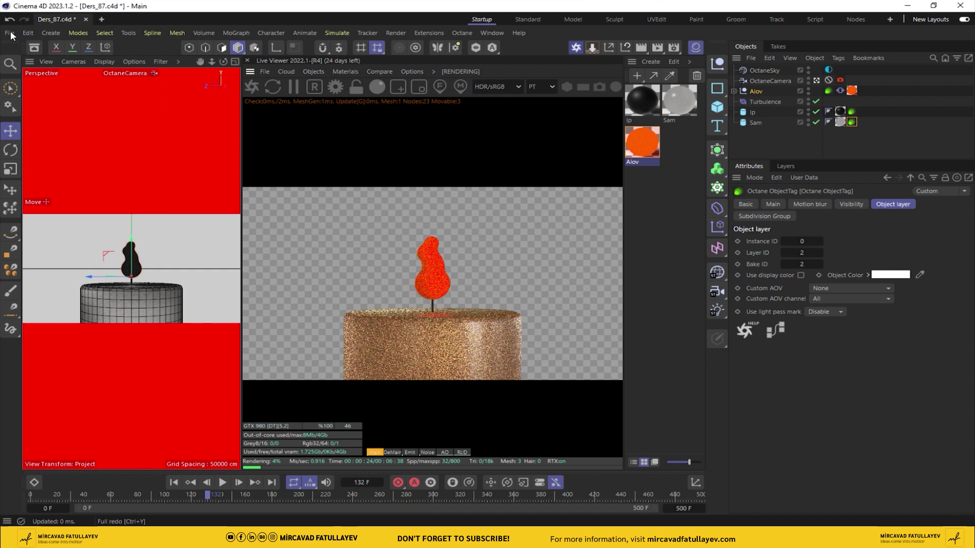
pyautogui.click(35, 159)
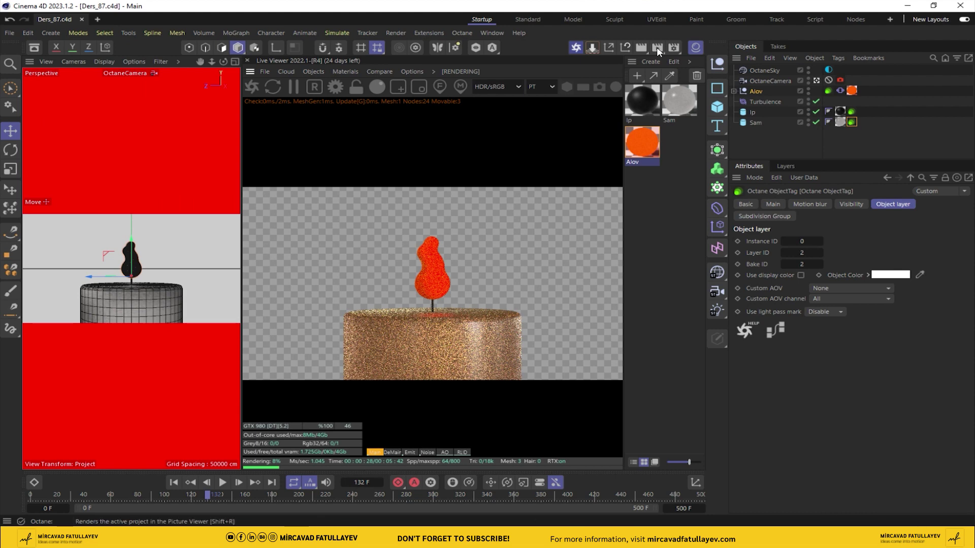
# Step: Render to the Picture Viewer and zoom out to fit the whole frame
pyautogui.click(660, 50)
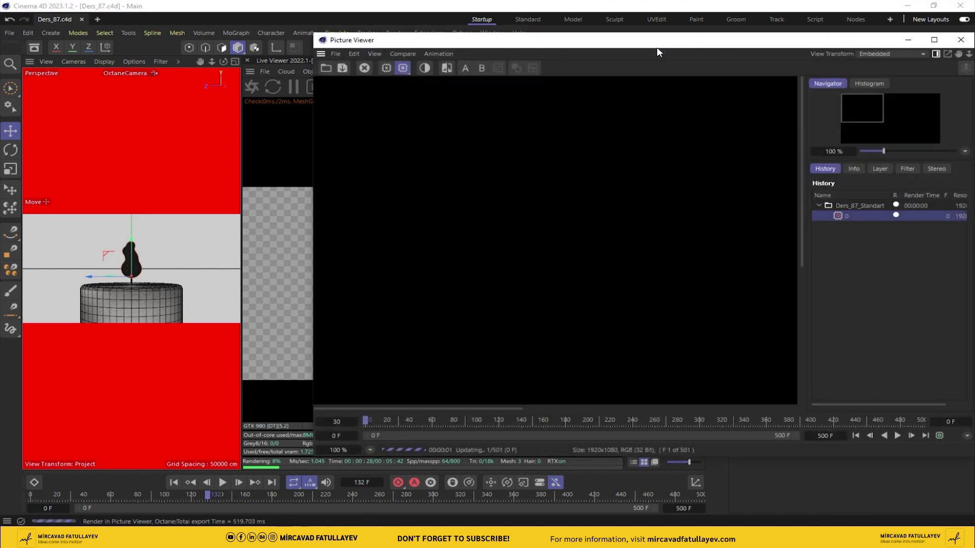
pyautogui.moveTo(655, 46); pyautogui.dragTo(684, 152)
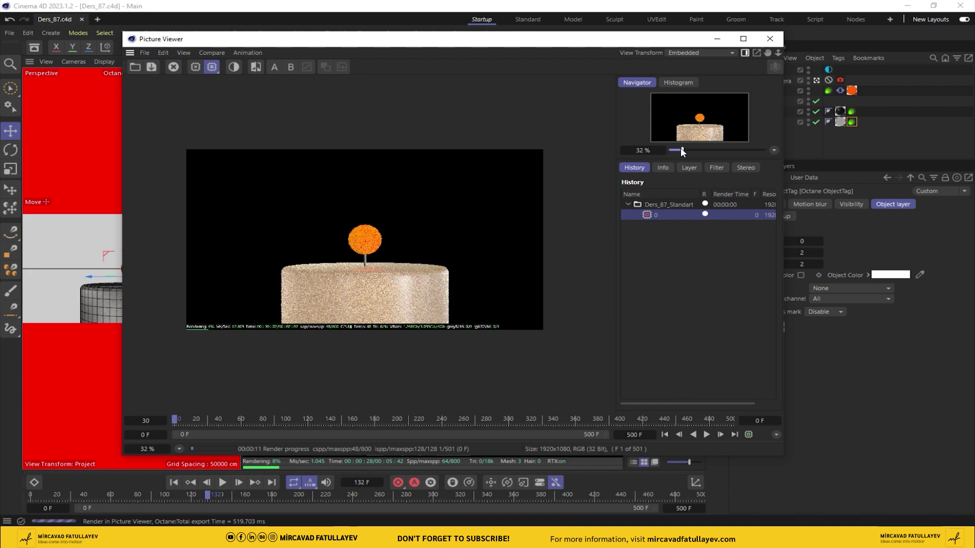
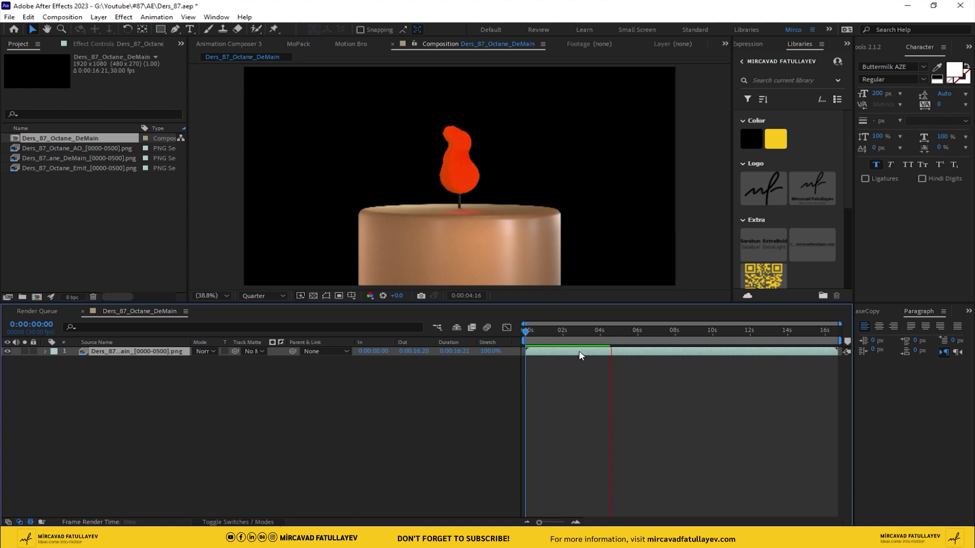
# Step: Drag the AO PNG sequence into the composition above the main render
pyautogui.moveTo(615, 335); pyautogui.dragTo(258, 296)
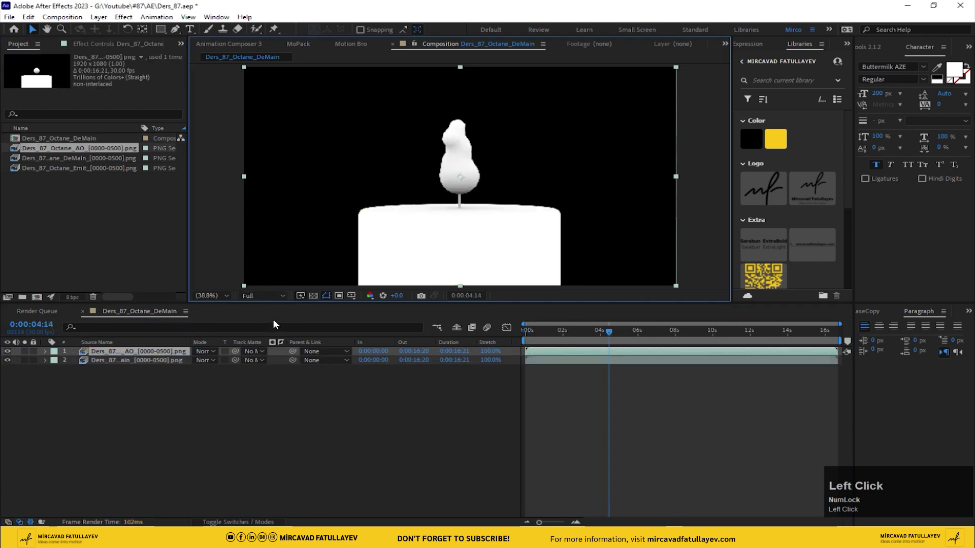
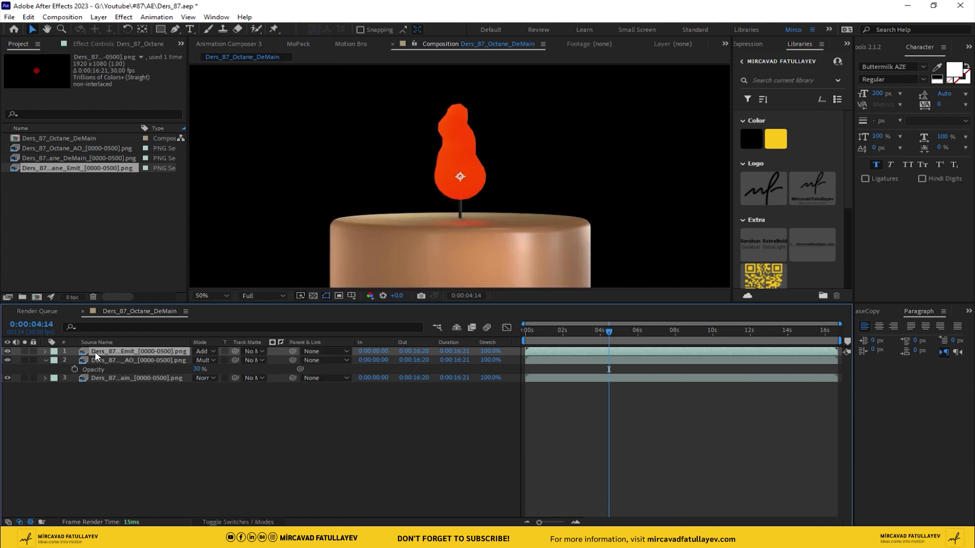
# Step: Apply Deep Glow to the Emit pass layer via the effect search
pyautogui.press('ctrl+Num_Lock')
pyautogui.click(106, 359)
pyautogui.press('ctrl+space')
pyautogui.write('d')
pyautogui.write('e')
pyautogui.click(86, 375)
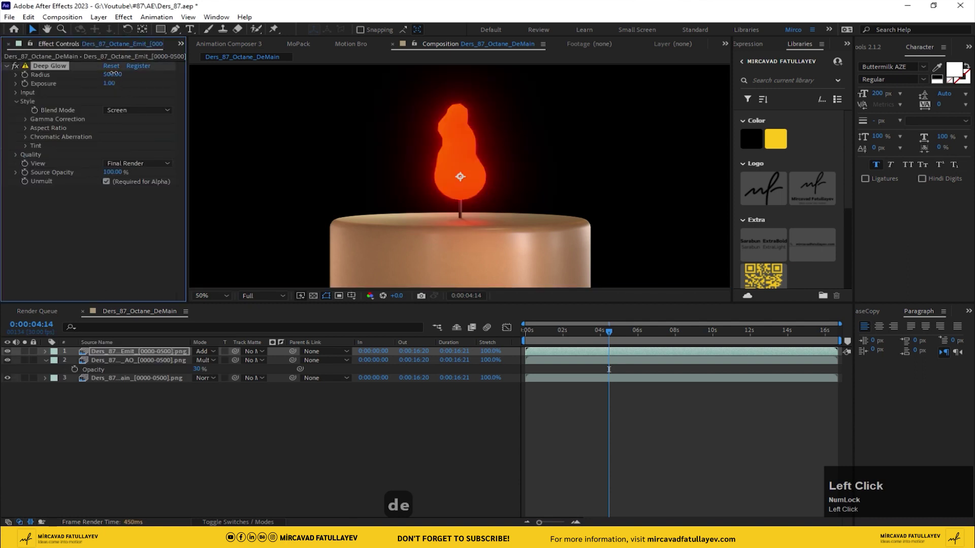
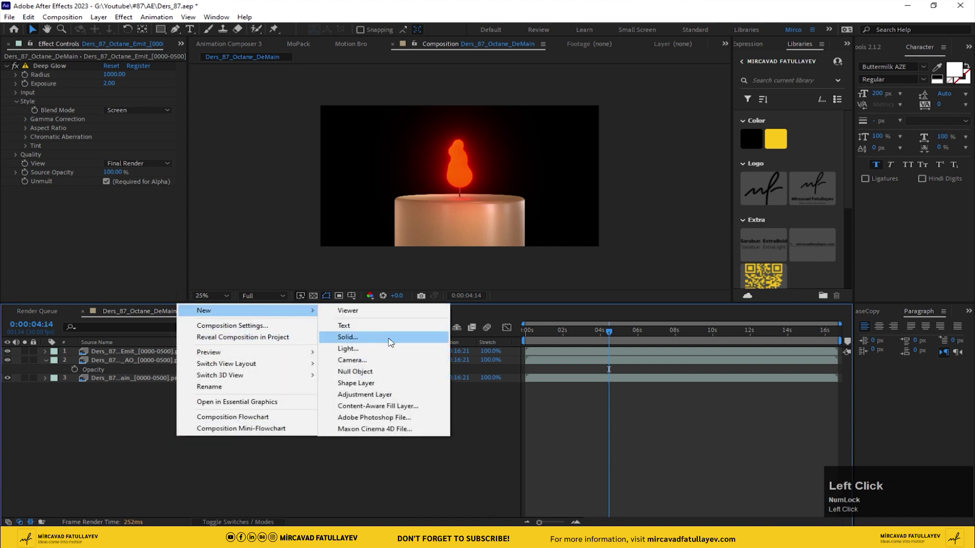
# Step: Create a new solid layer and begin naming it BG
pyautogui.click(395, 312)
pyautogui.write('b')
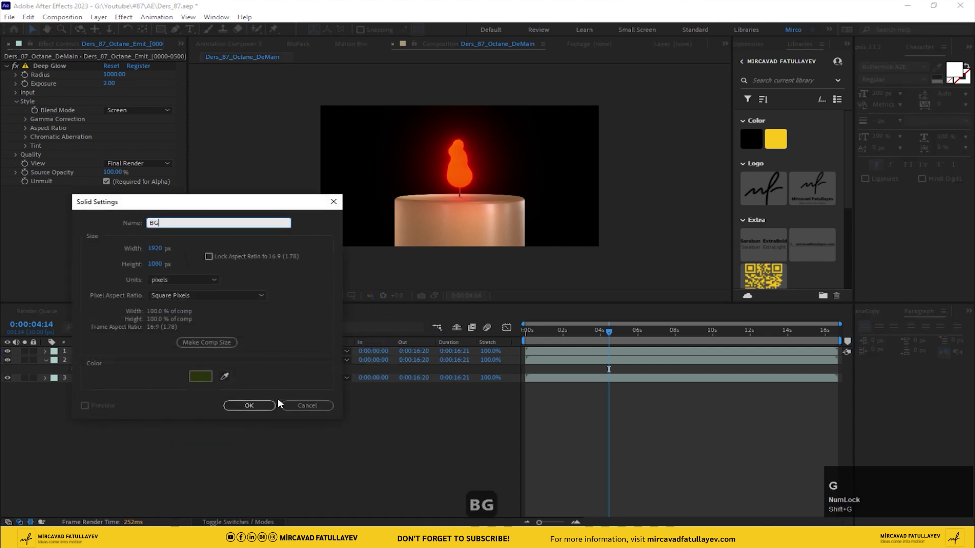
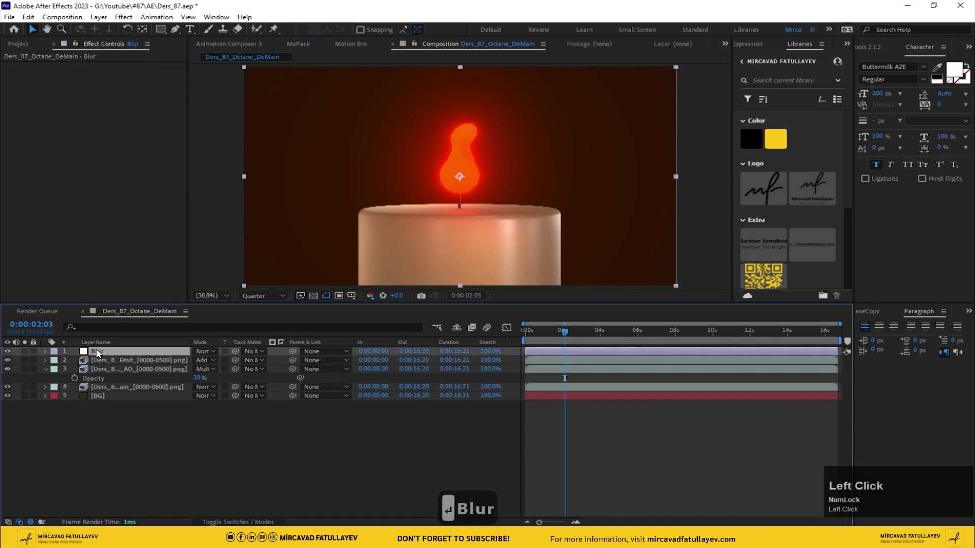
# Step: Apply the RSMB motion-blur effect to the Blur adjustment layer
pyautogui.press('ctrl+space')
pyautogui.press('r')
pyautogui.write('s')
pyautogui.click(80, 404)
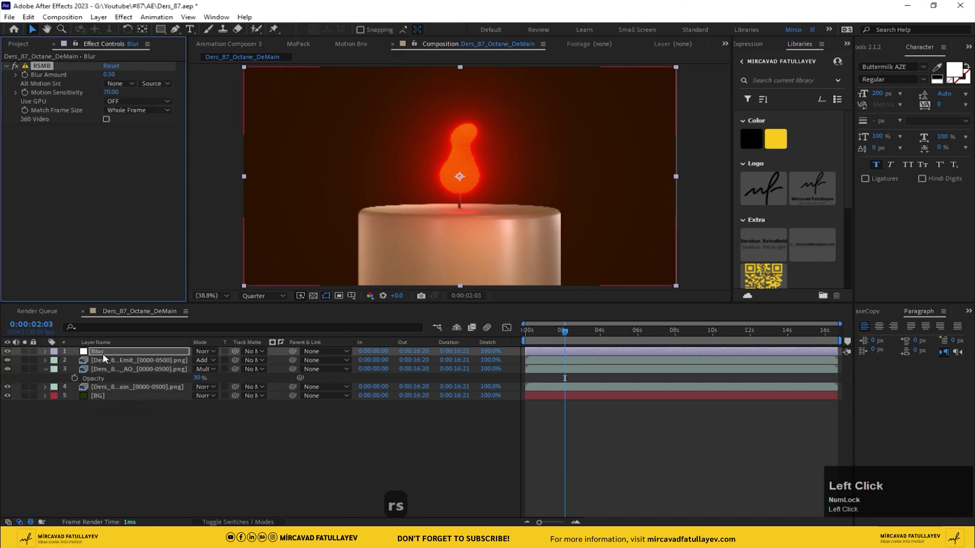
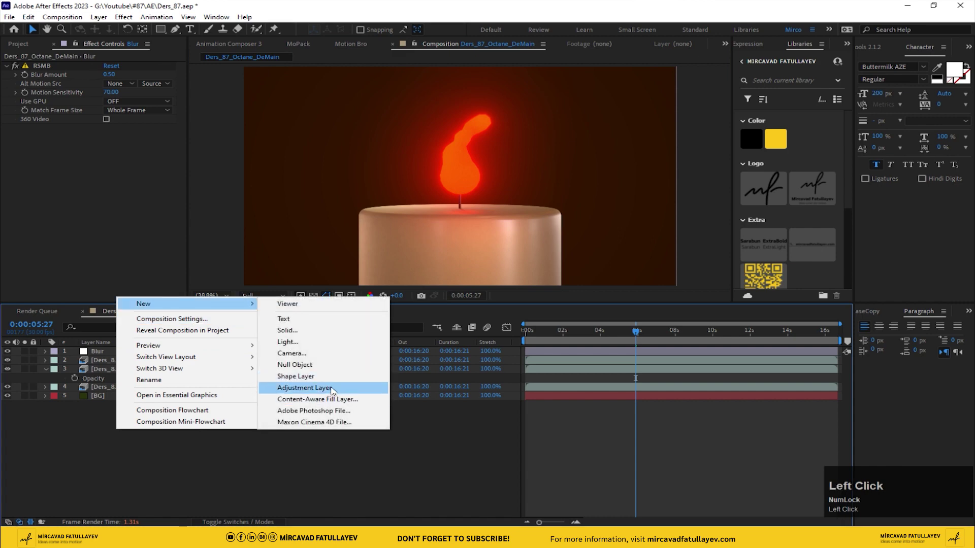
# Step: Create a new adjustment layer and rename it Vignette
pyautogui.press('Return')
pyautogui.press('shift+b')
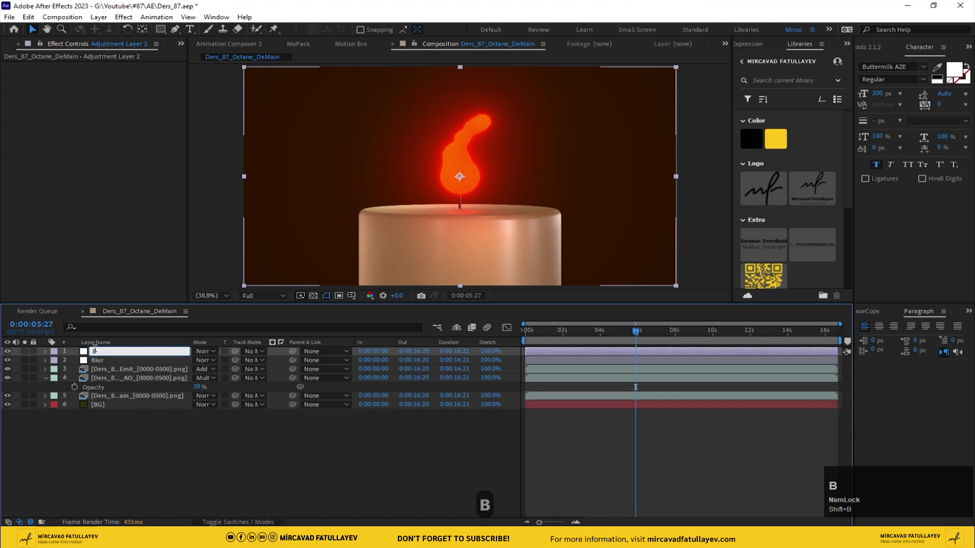
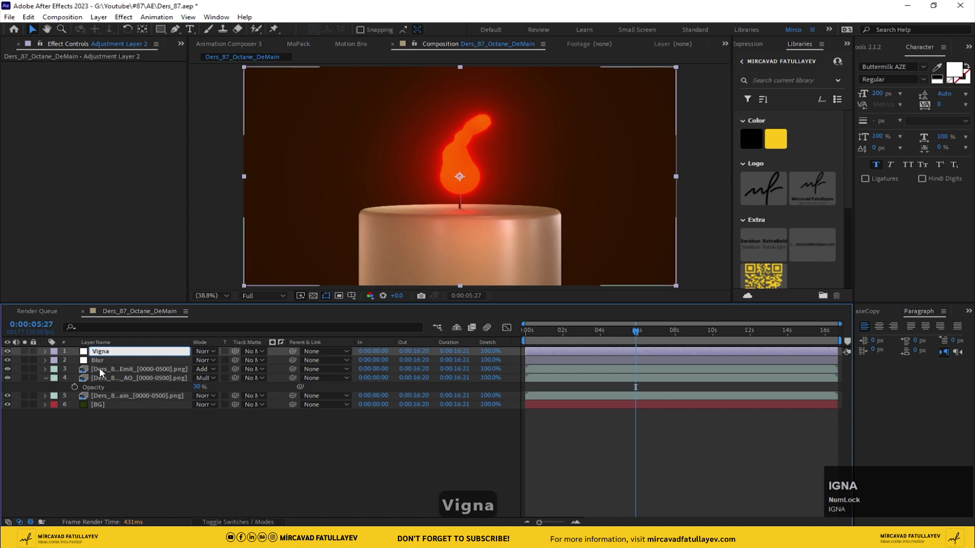
pyautogui.press('t')
pyautogui.write('t')
pyautogui.click(153, 430)
# Step: Apply CC Vignette to the Vignette layer and return to the first frame
pyautogui.press('ctrl+space')
pyautogui.press('c')
pyautogui.write('c')
pyautogui.press('space')
pyautogui.press('b')
pyautogui.press('BackSpace')
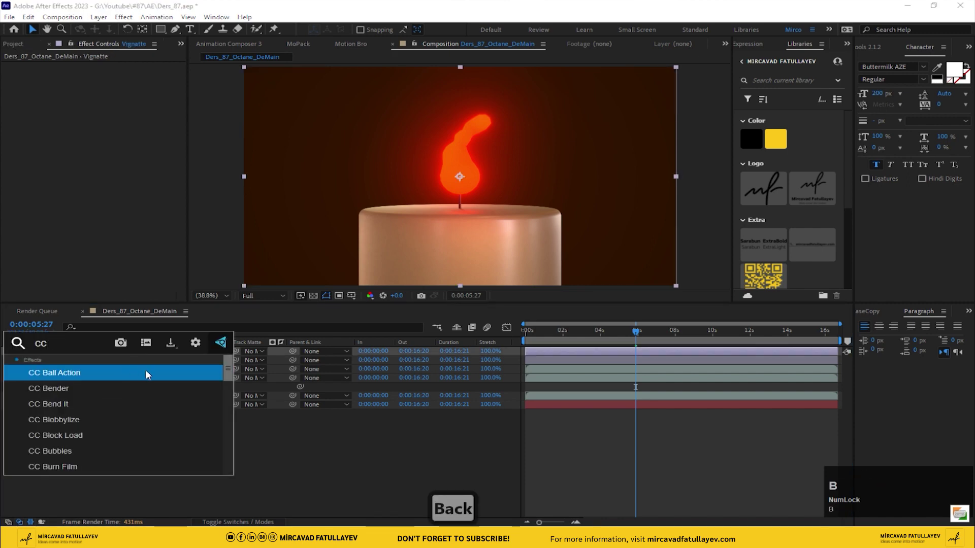
pyautogui.write('bv')
pyautogui.click(102, 389)
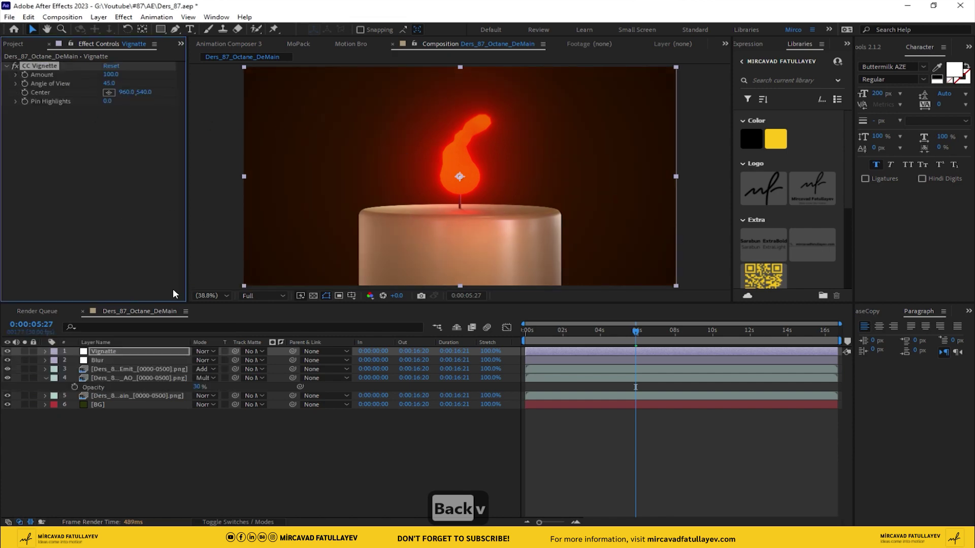
pyautogui.moveTo(284, 456); pyautogui.dragTo(259, 302)
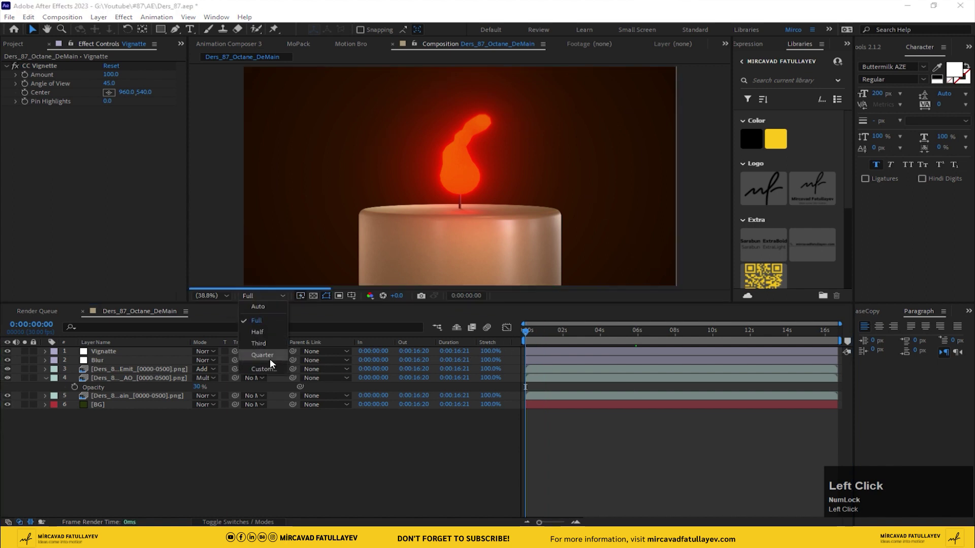
# Step: Preview the candle animation at quarter resolution, then stop playback
pyautogui.press('ctrl+s')
pyautogui.press('space')
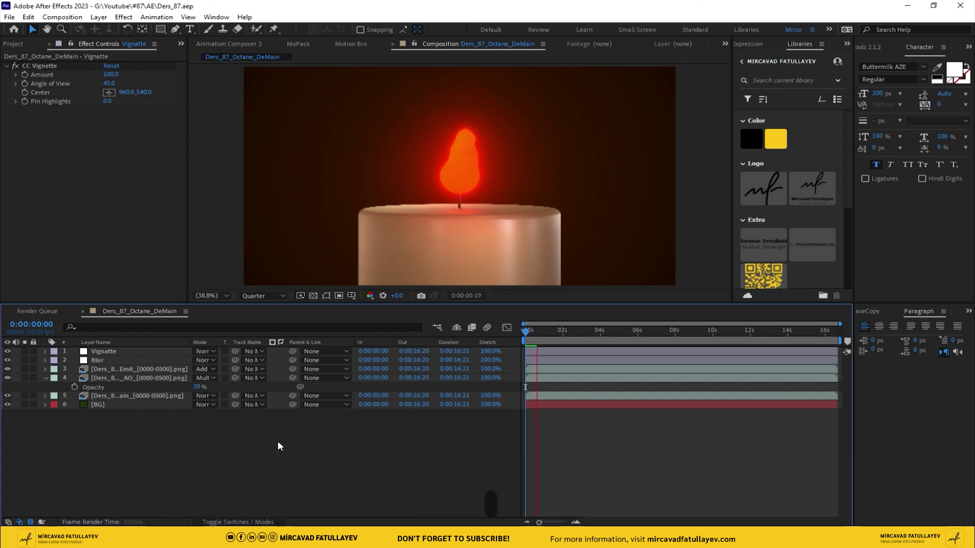
pyautogui.press('0')
pyautogui.moveTo(547, 337); pyautogui.dragTo(227, 458)
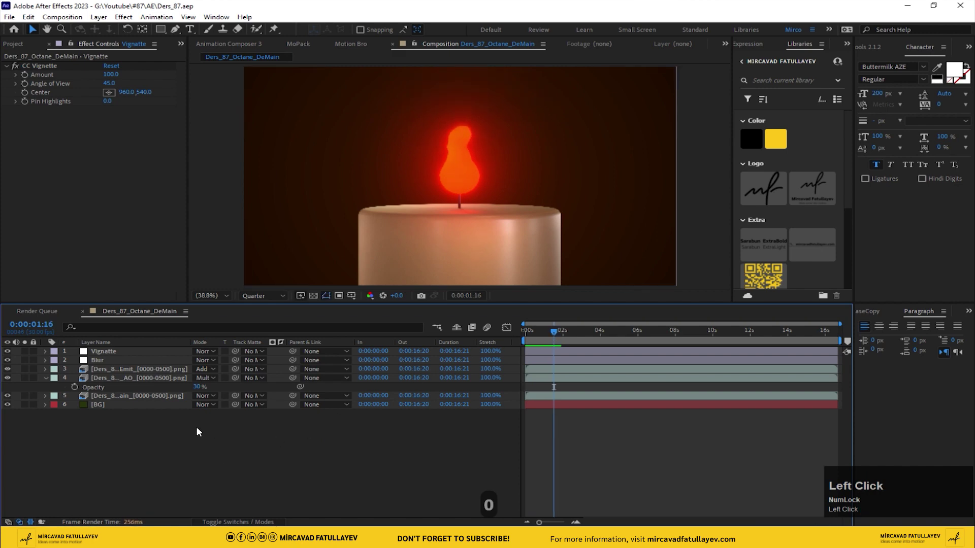
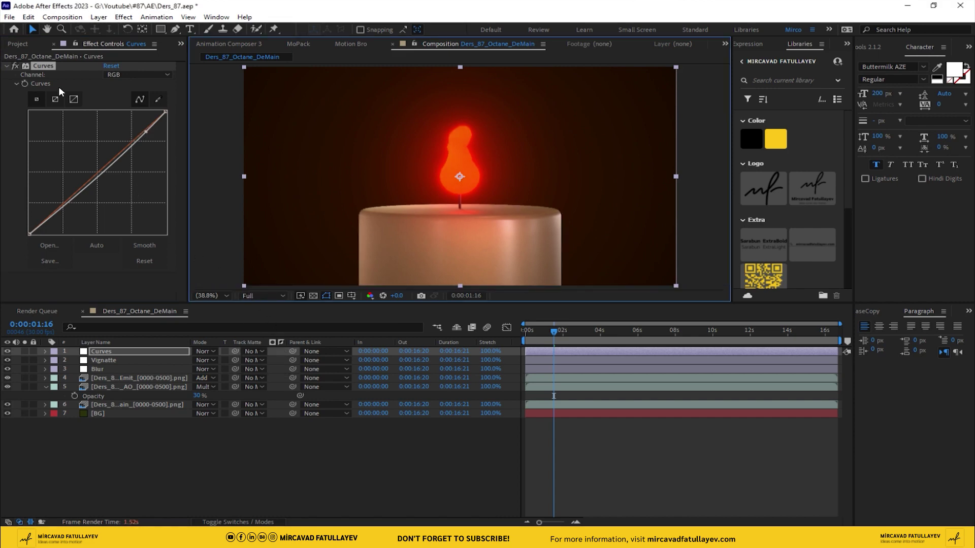
# Step: Bend the RGB curve to gently reshape the candle image's tones
pyautogui.moveTo(20, 69); pyautogui.dragTo(447, 472)
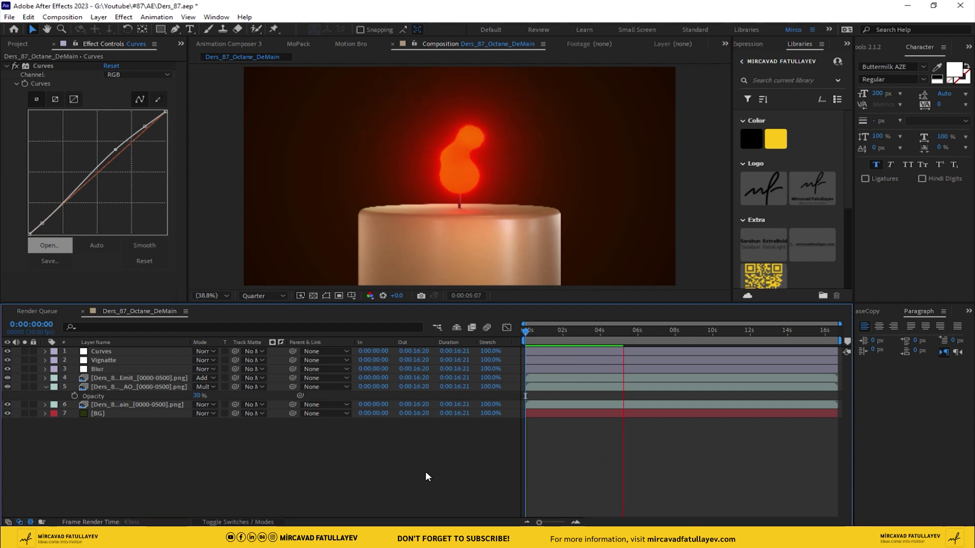